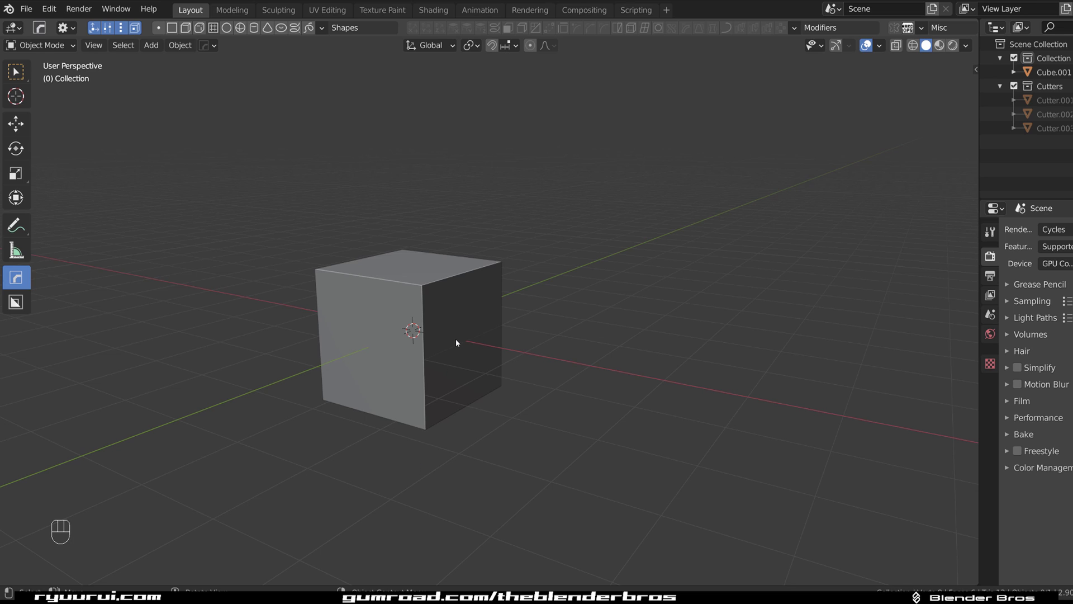
Select Cube.001 as the active object among the cutter objects.
{"action": "left_click", "coordinate": [455, 316]}
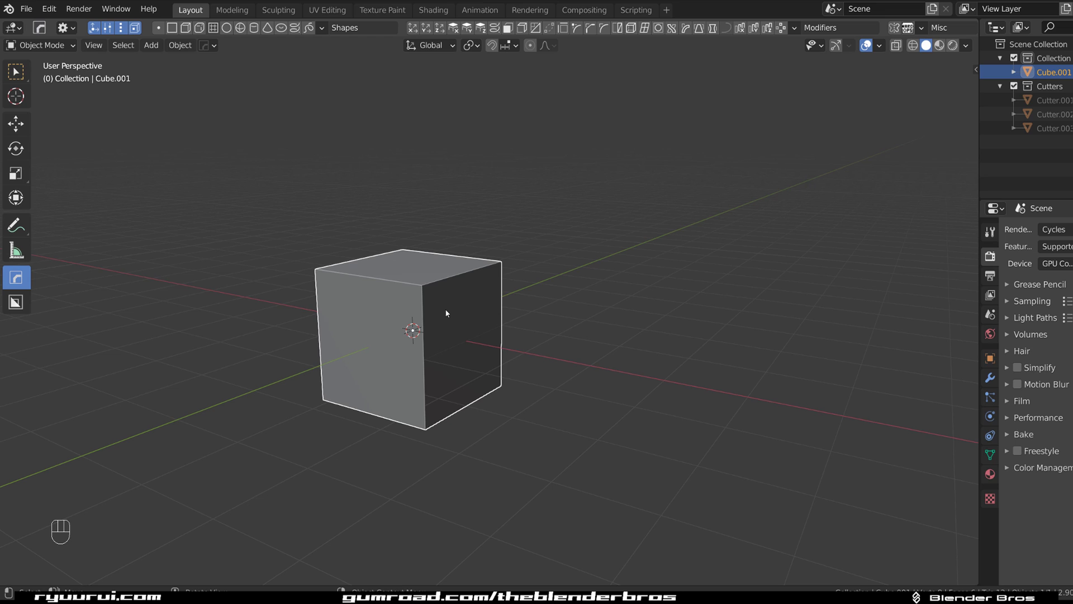
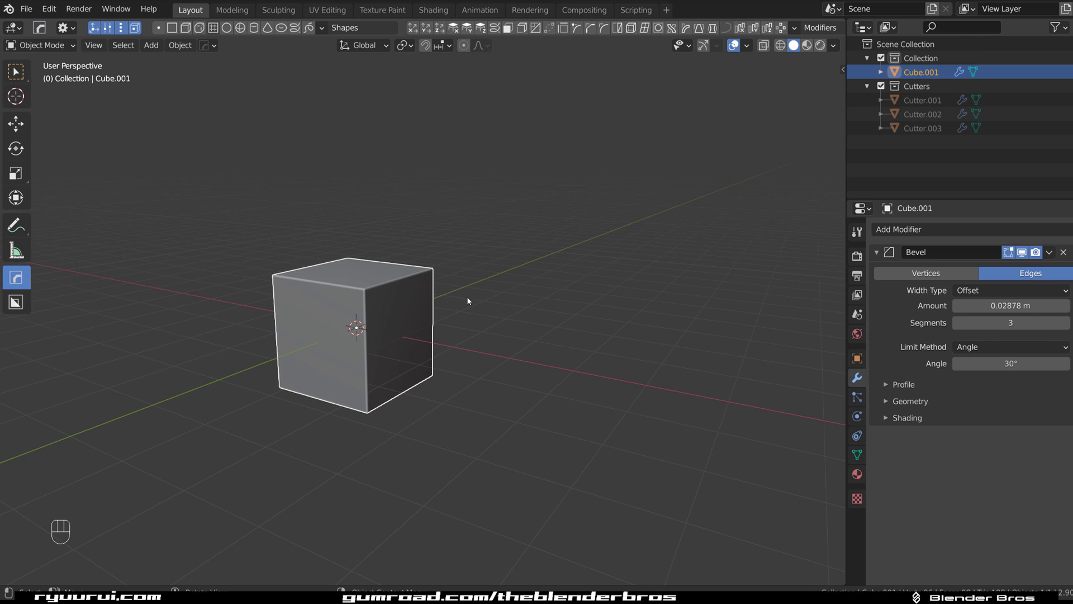
Add a Weighted Normal modifier to Cube.001 via the Q menu, then switch to BoxCutter.
{"action": "key", "text": "q"}
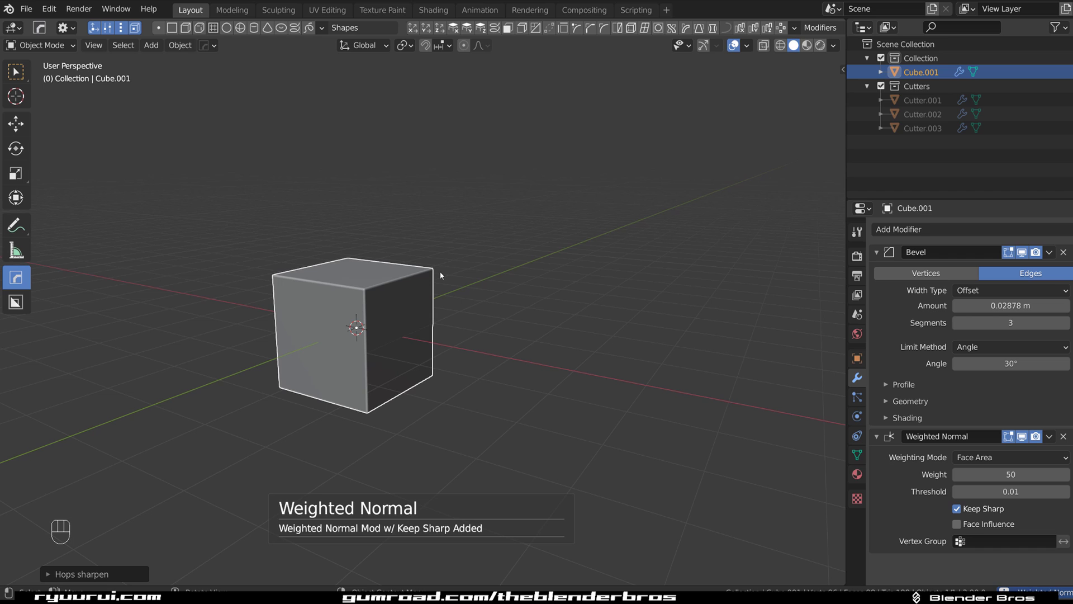
{"action": "left_click", "coordinate": [443, 275]}
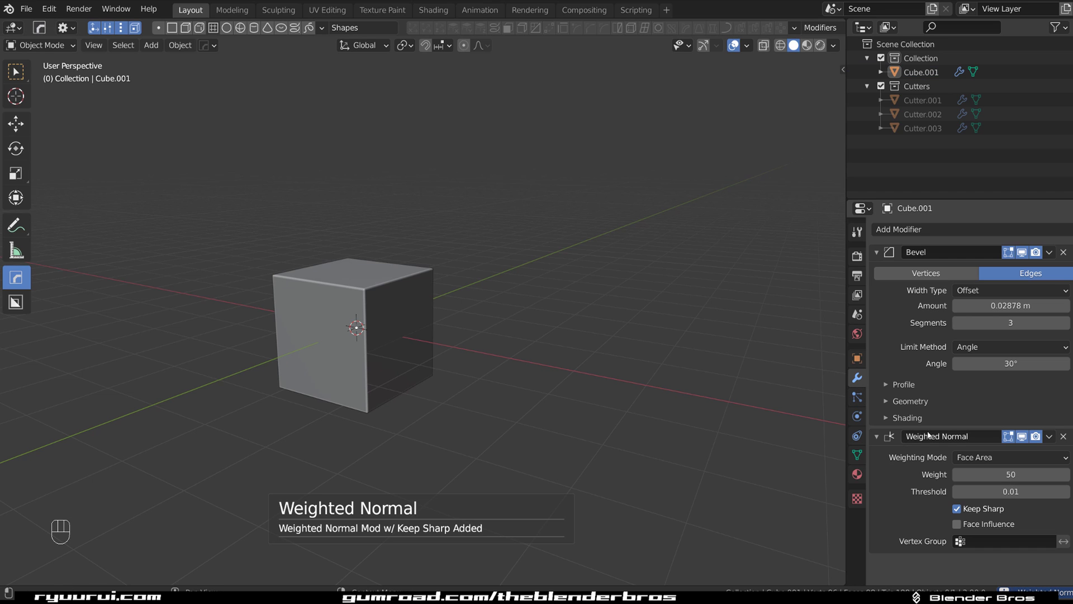
{"action": "middle_click", "coordinate": [518, 355]}
{"action": "key", "text": "alt+w"}
Box cut a rectangular notch into the cube's top corner.
{"action": "left_click_drag", "start_coordinate": [462, 329], "coordinate": [498, 339]}
{"action": "left_click_drag", "start_coordinate": [388, 322], "coordinate": [427, 354]}
{"action": "left_click", "coordinate": [432, 333]}
{"action": "left_click_drag", "start_coordinate": [402, 335], "coordinate": [429, 450]}
Cut a second rectangular notch into the top of the cube.
{"action": "middle_click", "coordinate": [603, 362]}
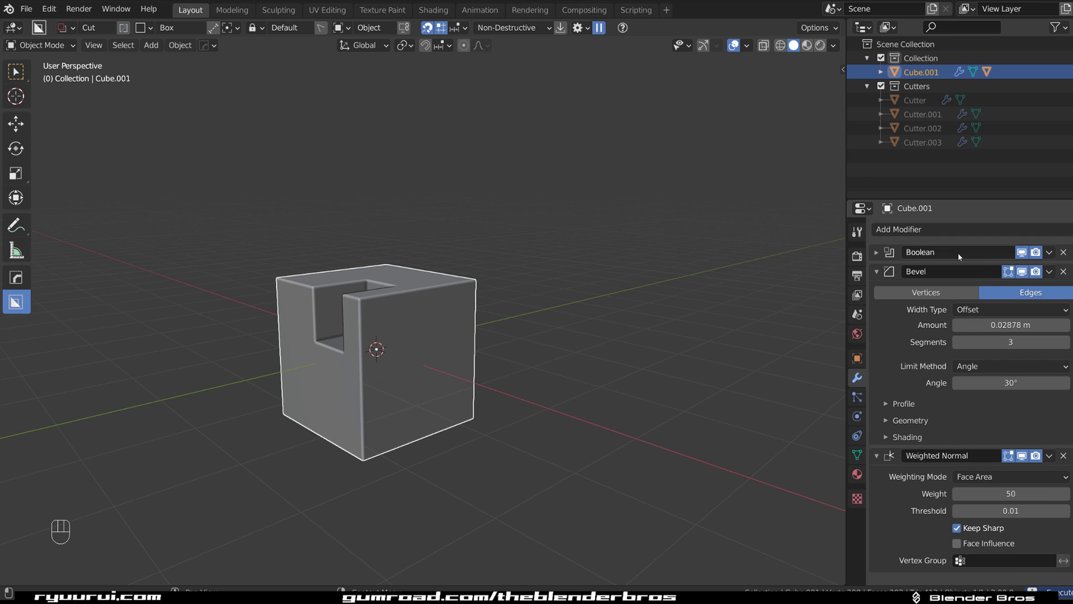
{"action": "left_click_drag", "start_coordinate": [422, 357], "coordinate": [500, 343]}
{"action": "left_click_drag", "start_coordinate": [312, 341], "coordinate": [385, 398]}
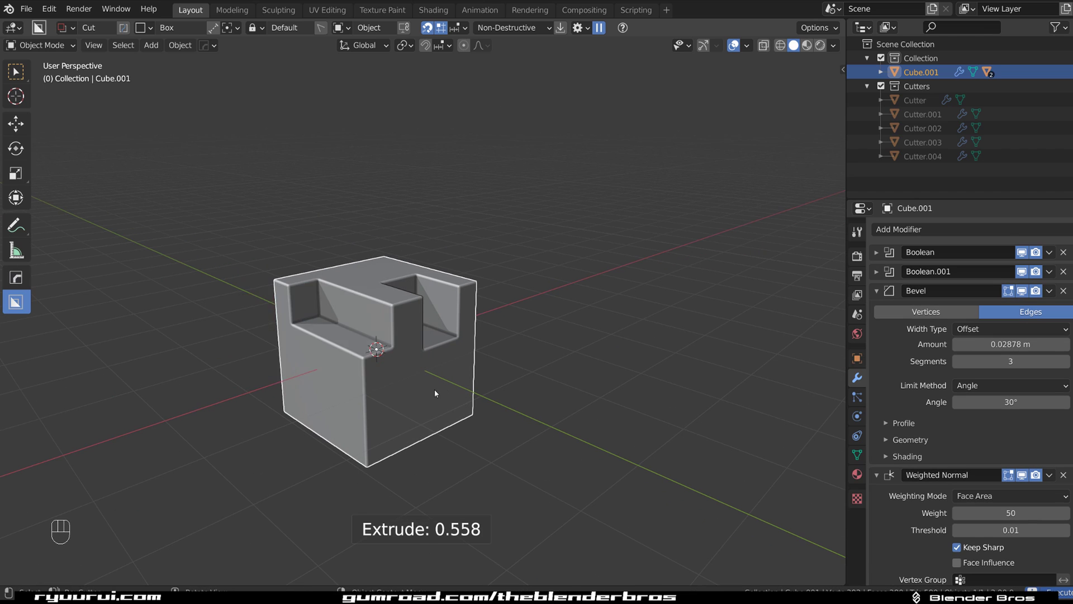
{"action": "left_click_drag", "start_coordinate": [428, 383], "coordinate": [389, 373]}
{"action": "middle_click", "coordinate": [349, 384]}
Mirror the cube along the Y axis with the Hard Ops mirror gizmo and inspect the result.
{"action": "key", "text": "alt+x"}
{"action": "left_click", "coordinate": [288, 393]}
{"action": "left_click_drag", "start_coordinate": [481, 368], "coordinate": [610, 341]}
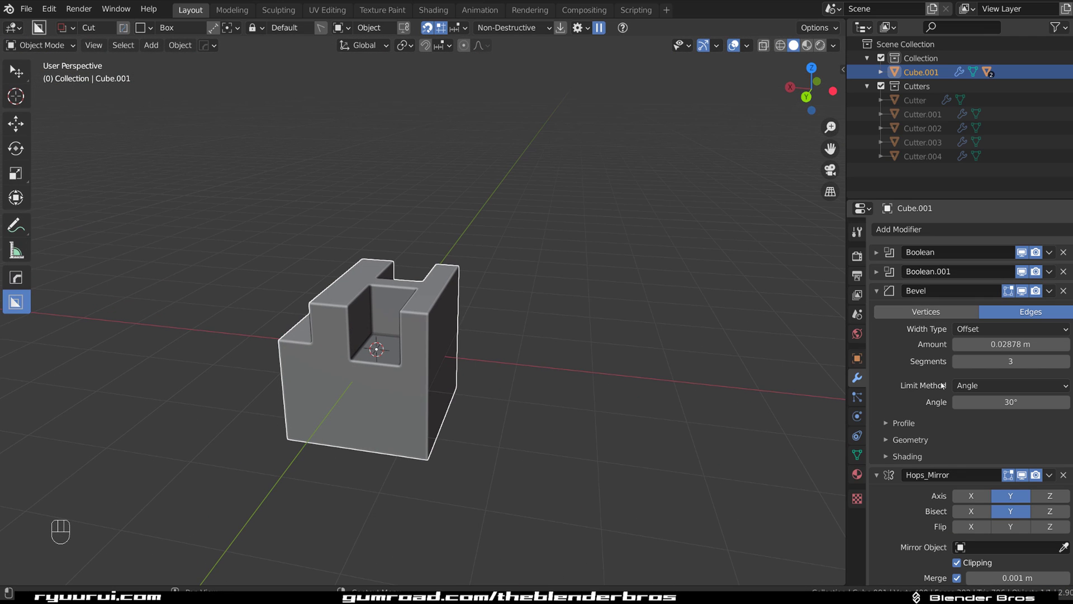
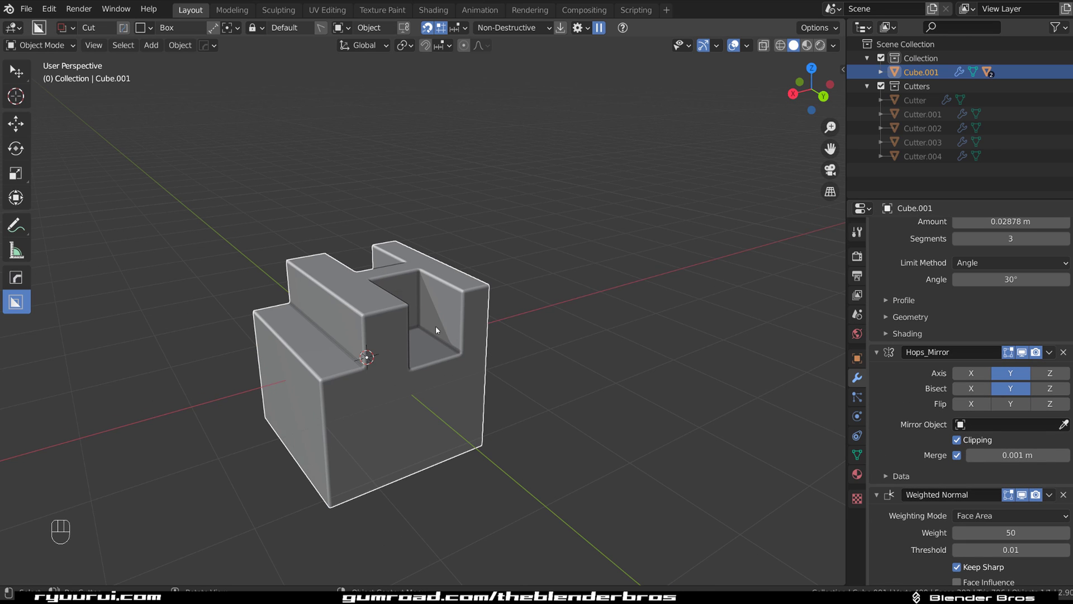
Orbit around the mirrored model and review the HOps Helper.
{"action": "left_click_drag", "start_coordinate": [446, 338], "coordinate": [520, 318]}
{"action": "left_click_drag", "start_coordinate": [451, 307], "coordinate": [519, 281]}
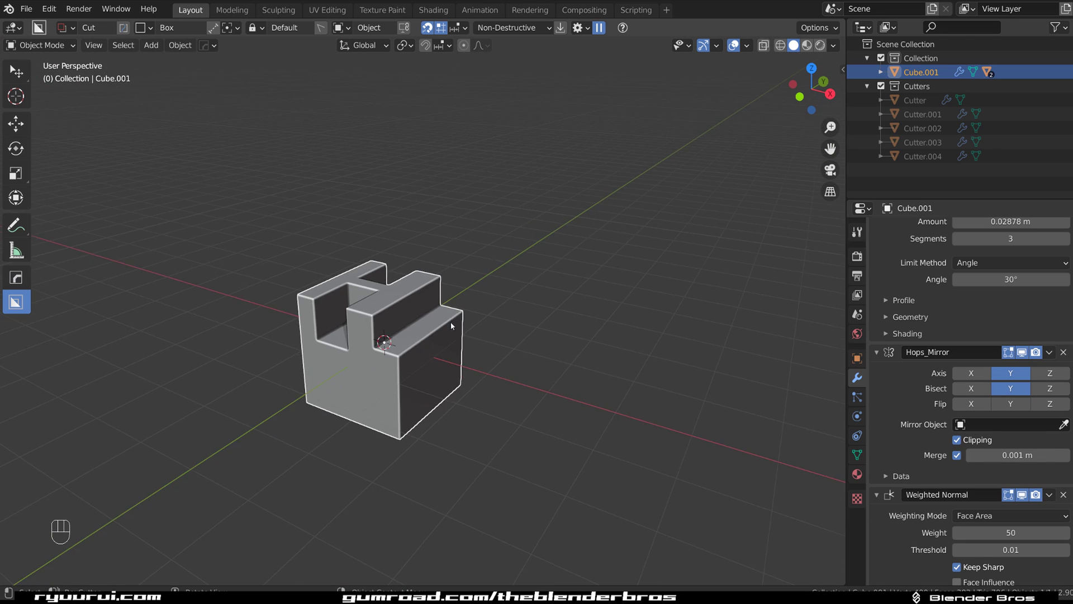
{"action": "middle_click", "coordinate": [447, 313]}
{"action": "key", "text": "ctrl+`"}
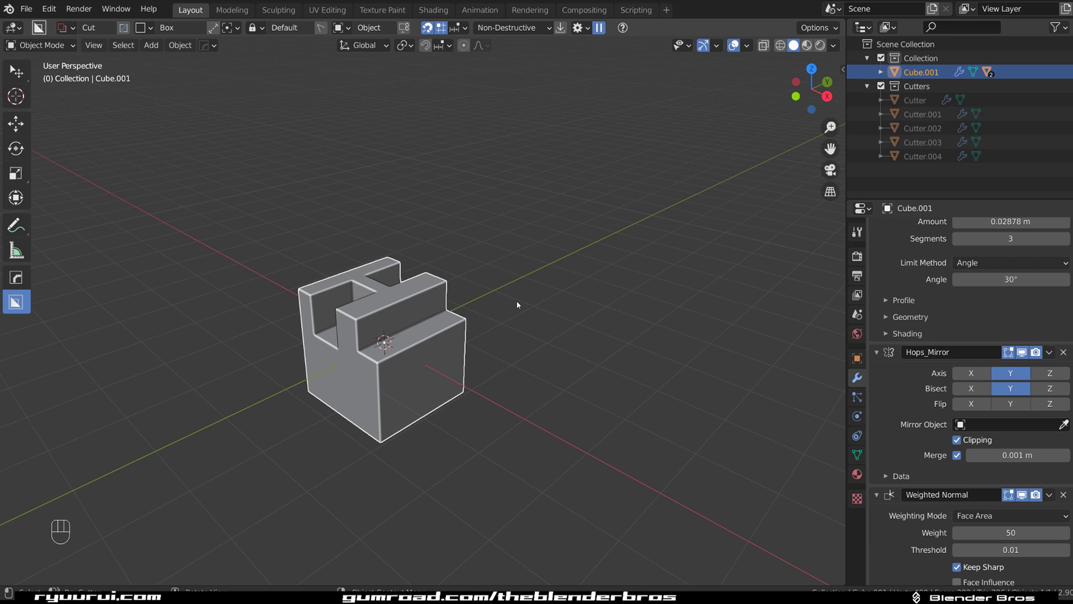
{"action": "left_click_drag", "start_coordinate": [489, 313], "coordinate": [495, 286]}
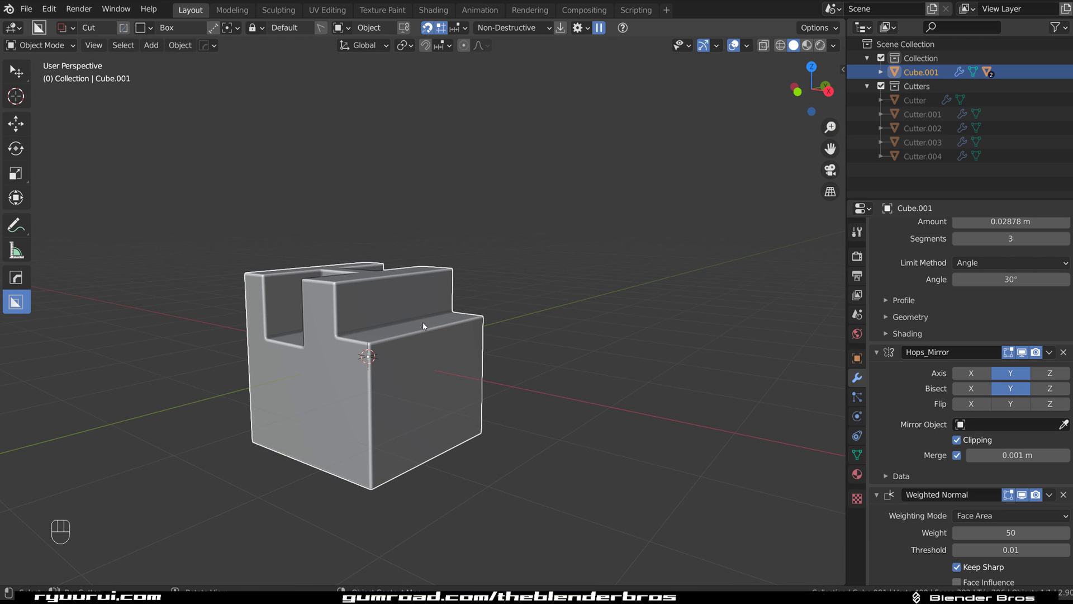
Delete the cut cube and add a fresh cube, Cube.002, at the origin.
{"action": "key", "text": "x"}
{"action": "key", "text": "shift+a"}
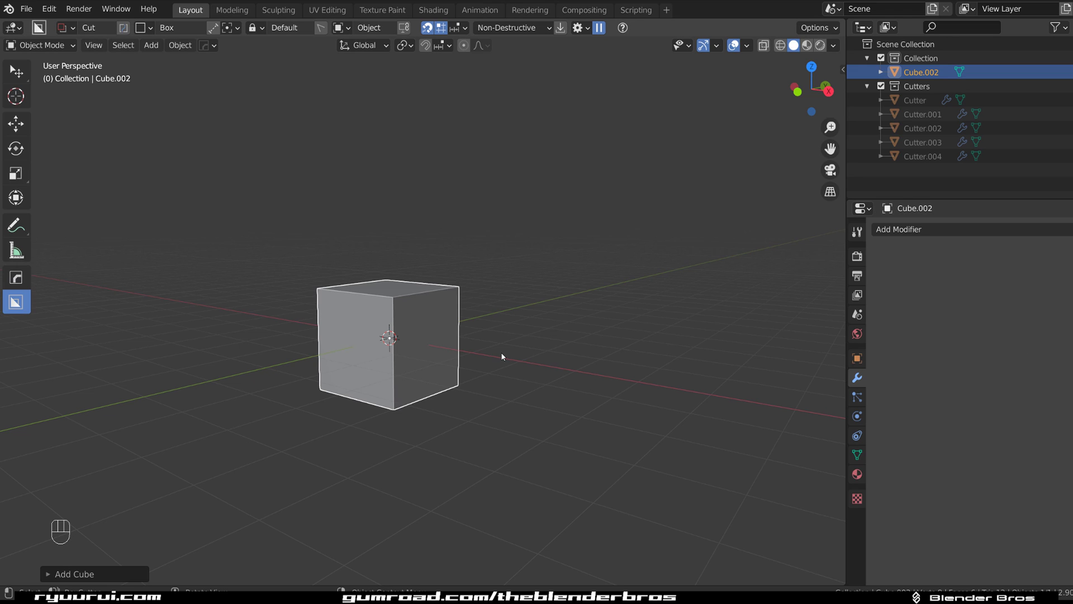
Check the cube's Normals settings, scale it wider and show its modifier stack.
{"action": "left_click_drag", "start_coordinate": [486, 347], "coordinate": [487, 366]}
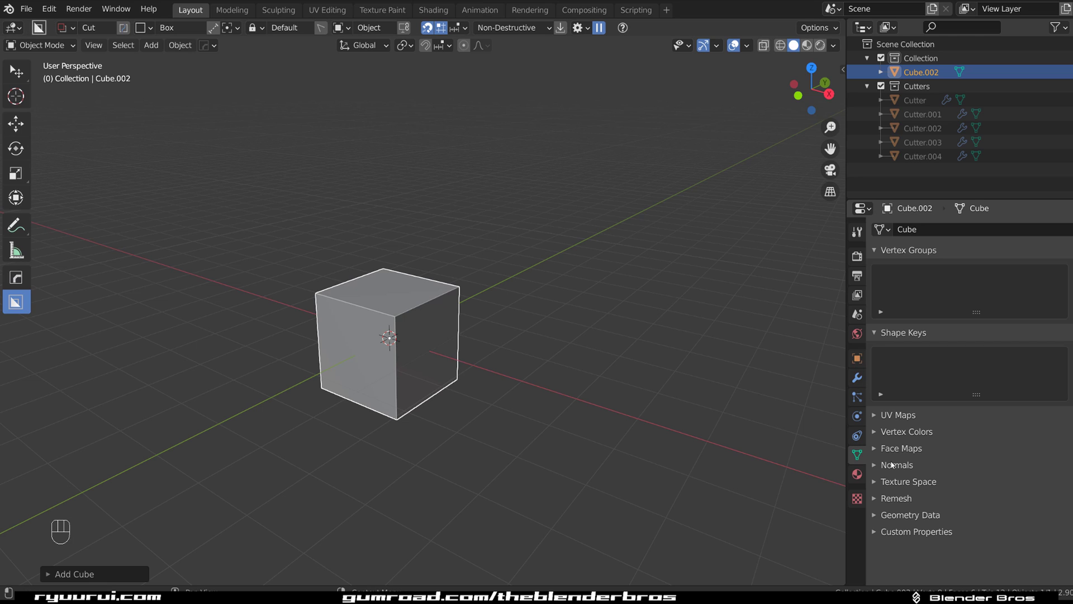
{"action": "left_click", "coordinate": [879, 468]}
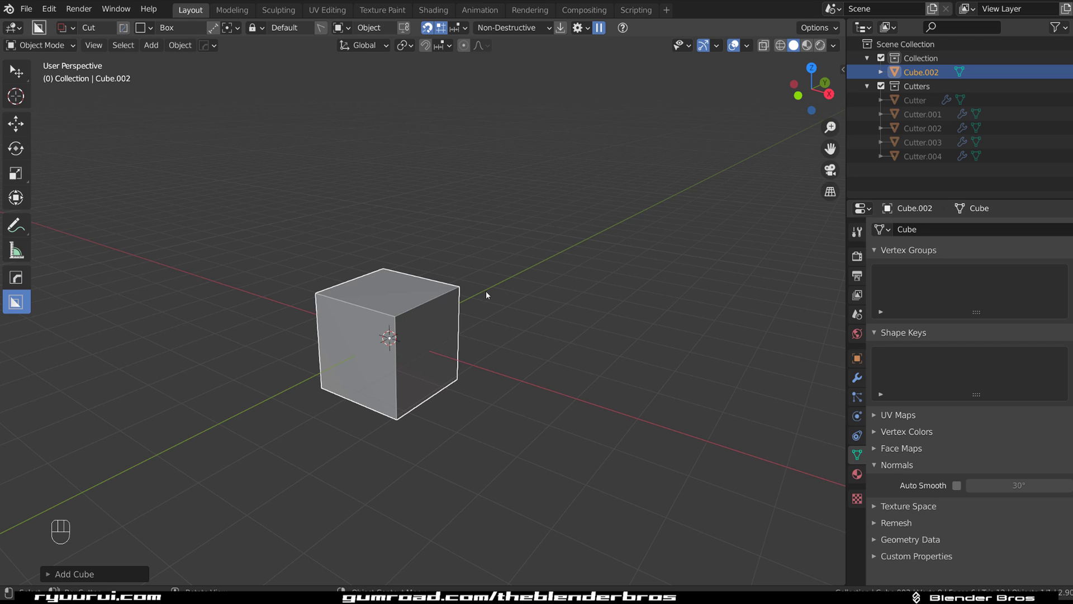
{"action": "left_click_drag", "start_coordinate": [407, 313], "coordinate": [701, 331]}
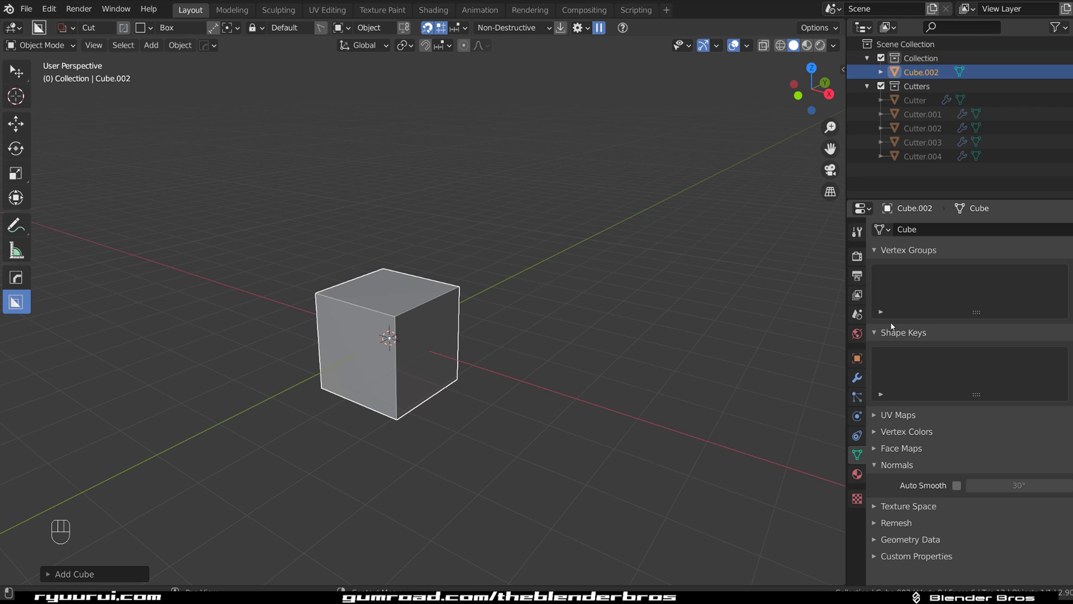
{"action": "left_click", "coordinate": [858, 387]}
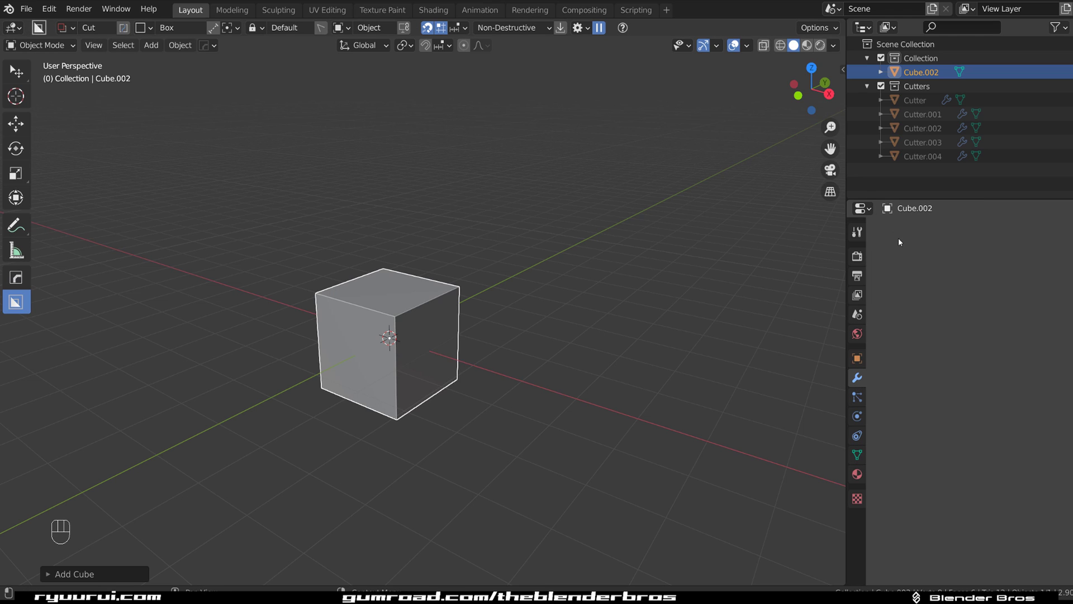
{"action": "left_click", "coordinate": [435, 327]}
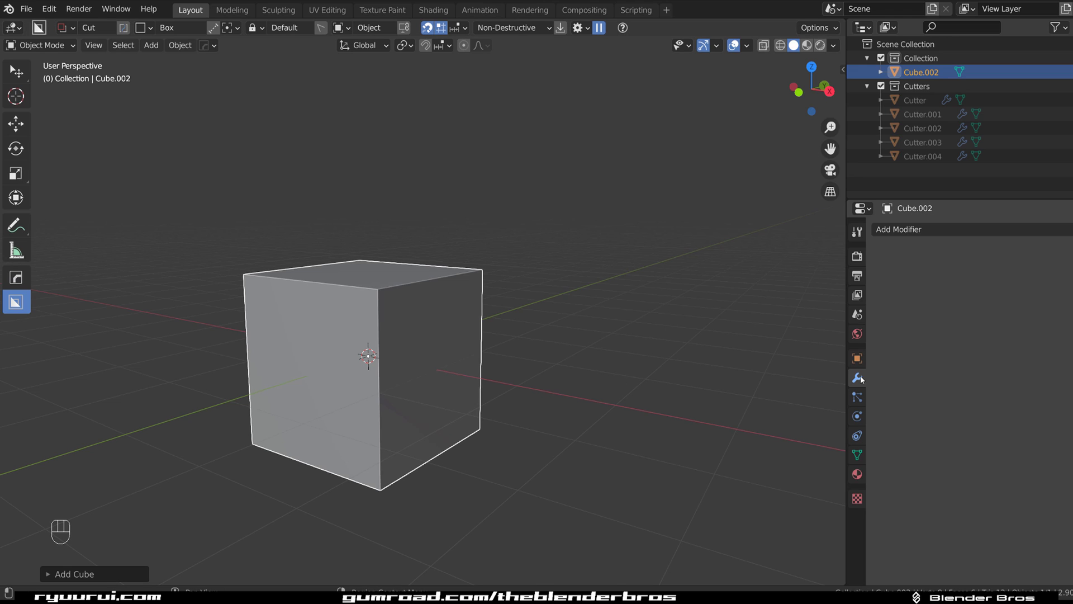
Add a trial Bevel modifier limited to 30° sharp edges, then remove it again.
{"action": "left_click", "coordinate": [920, 225]}
{"action": "left_click_drag", "start_coordinate": [925, 230], "coordinate": [852, 281]}
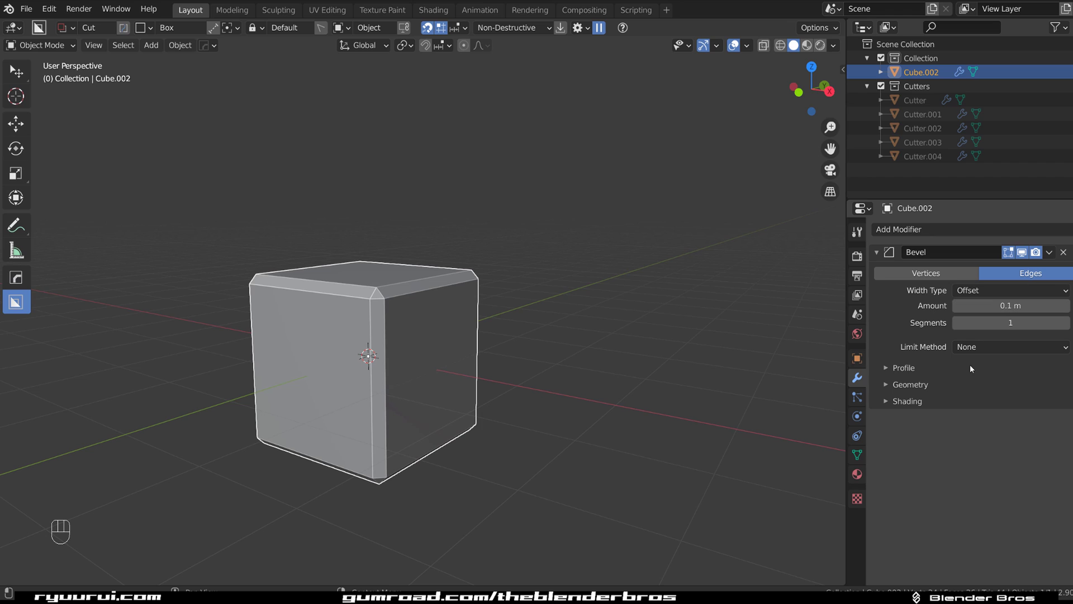
{"action": "left_click_drag", "start_coordinate": [988, 343], "coordinate": [989, 377]}
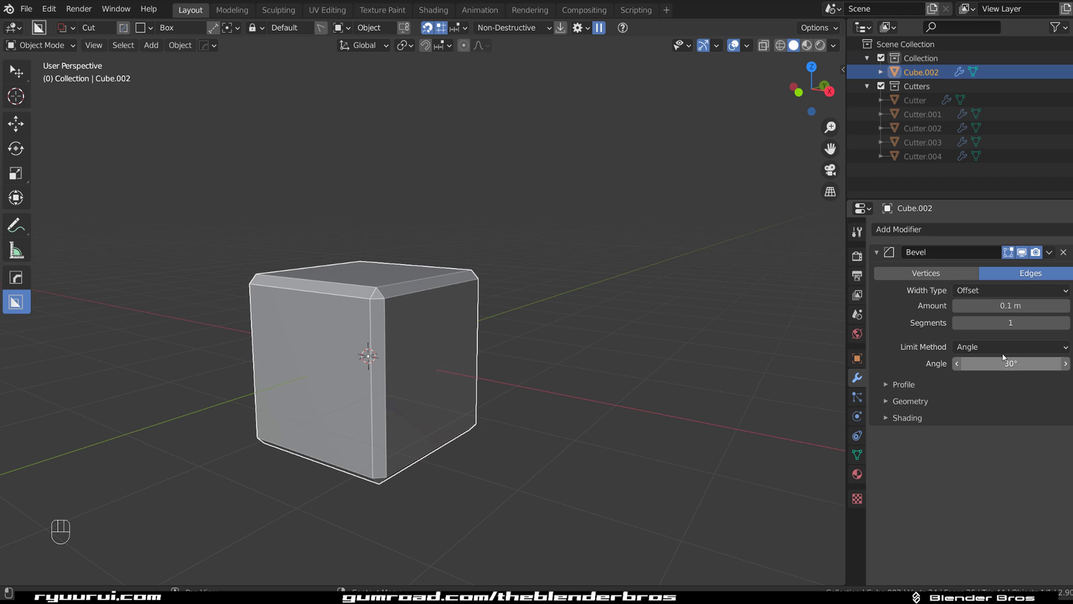
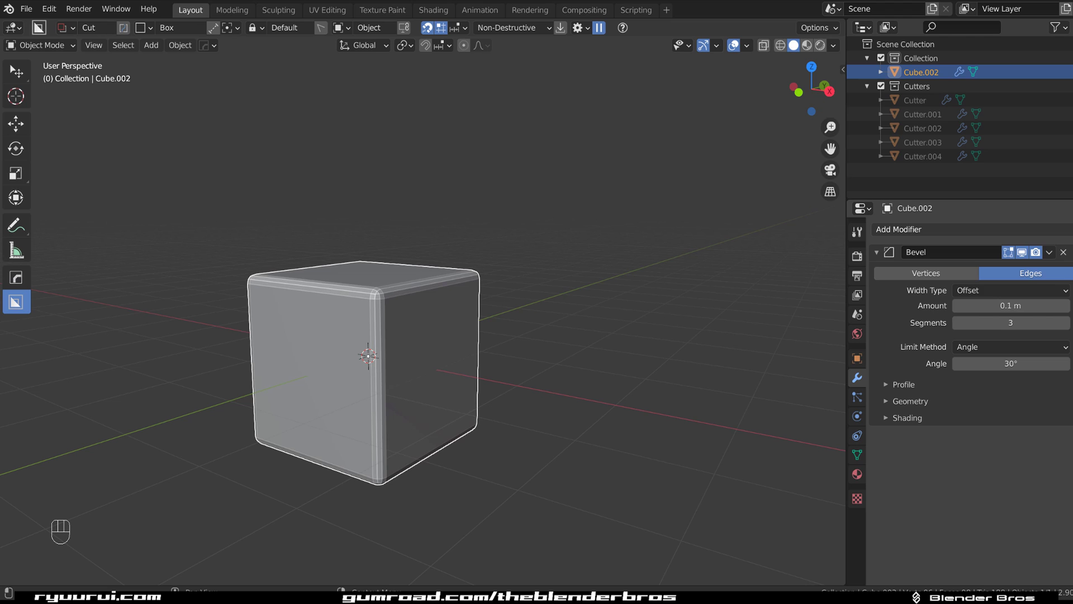
{"action": "left_click", "coordinate": [394, 330]}
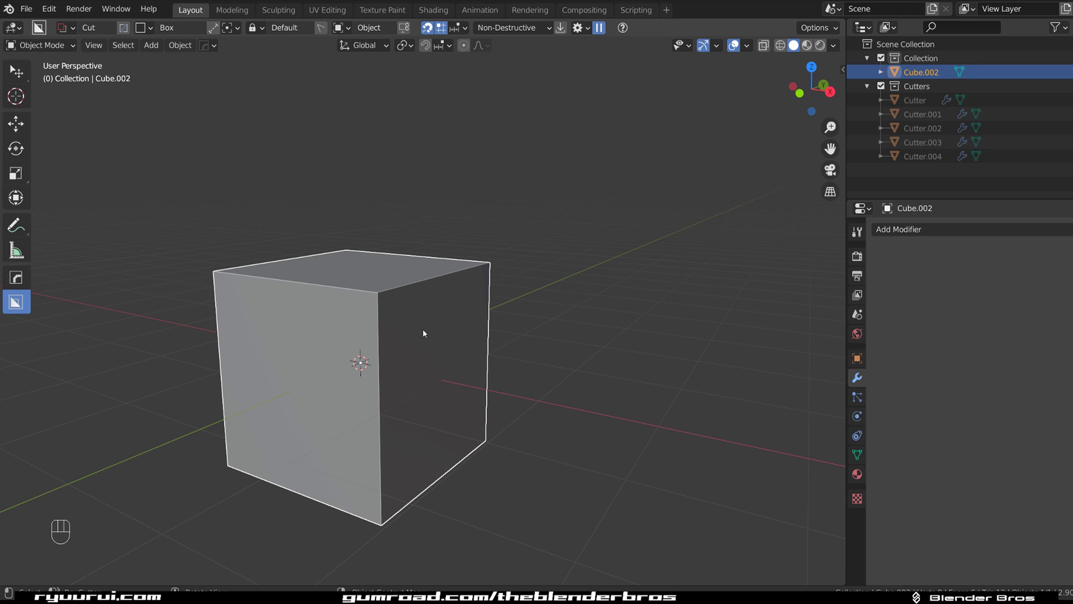
{"action": "key", "text": "q"}
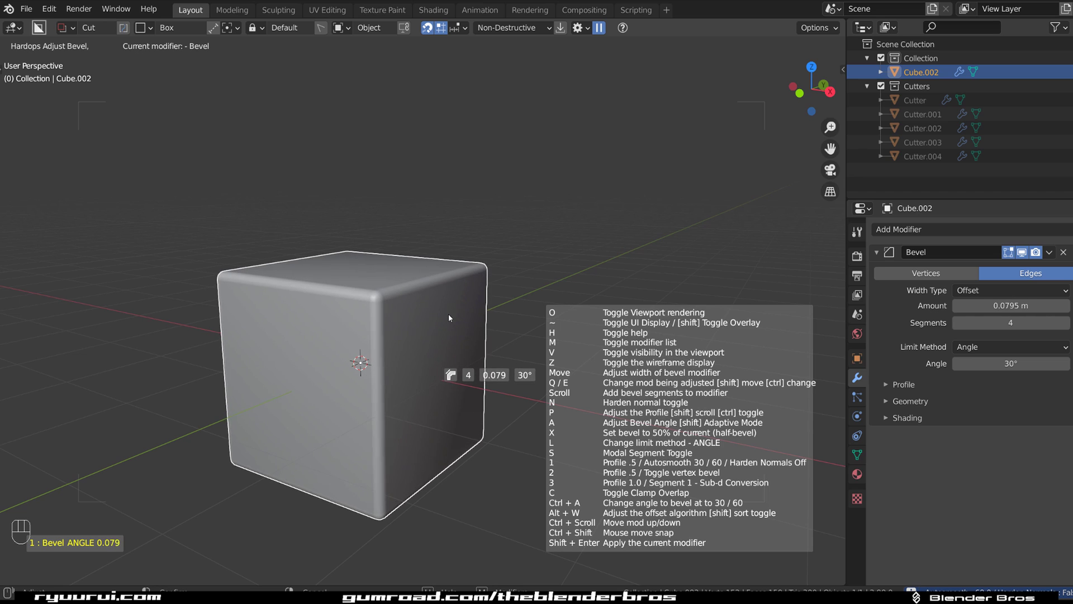
{"action": "key", "text": "shift+d"}
{"action": "key", "text": "shift+d"}
{"action": "key", "text": "shift+d"}
{"action": "key", "text": "a"}
{"action": "key", "text": "q"}
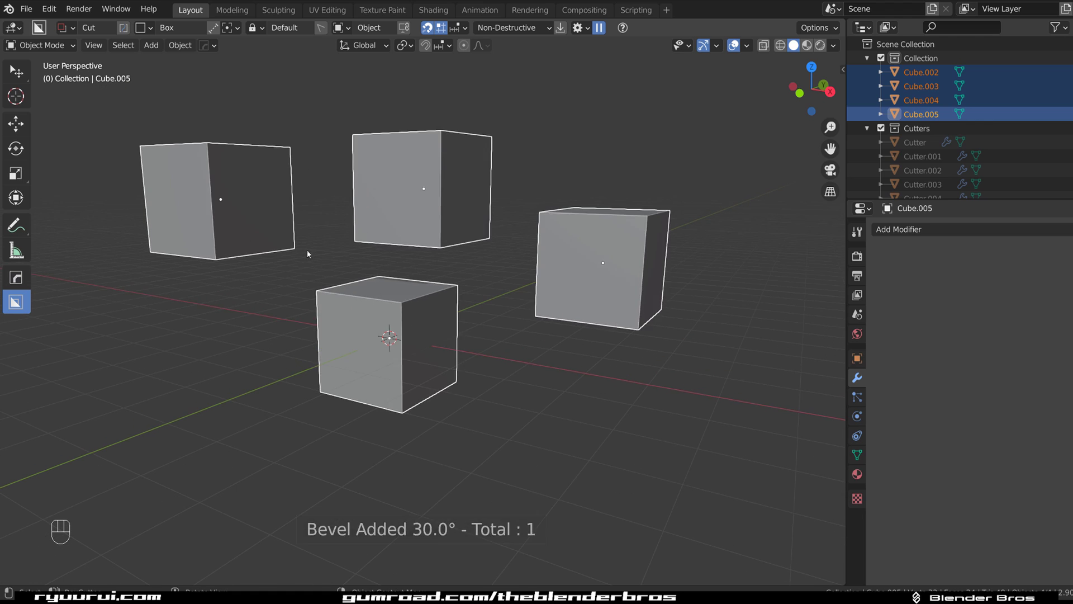
{"action": "left_click", "coordinate": [452, 166]}
{"action": "left_click", "coordinate": [616, 254]}
{"action": "key", "text": "x"}
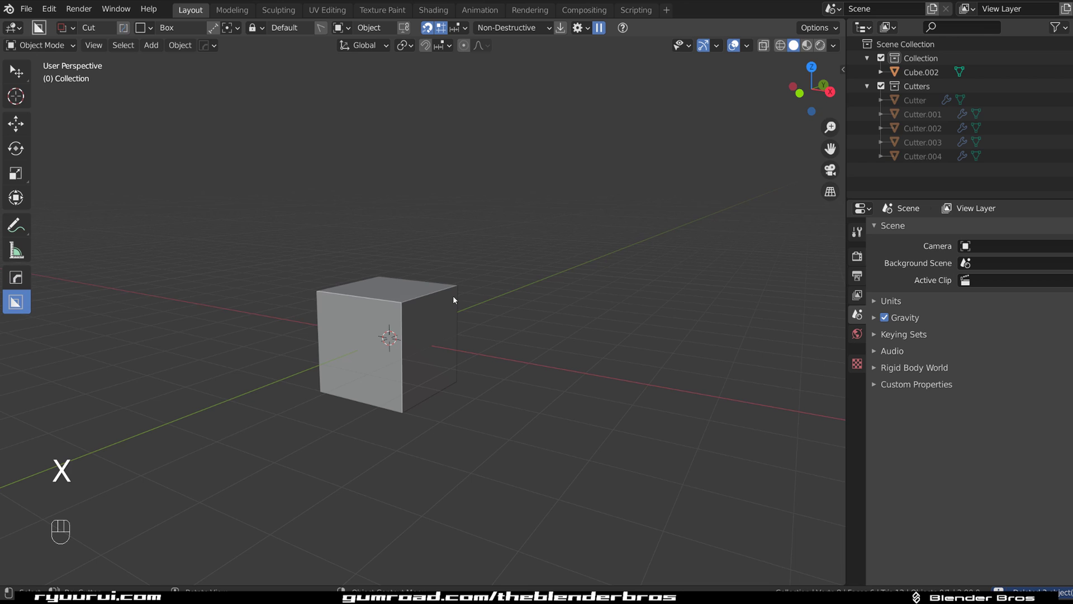
Box cut a rectangular notch into the top of Cube.002.
{"action": "left_click_drag", "start_coordinate": [455, 299], "coordinate": [468, 313]}
{"action": "middle_click", "coordinate": [426, 311]}
{"action": "left_click_drag", "start_coordinate": [432, 316], "coordinate": [449, 355]}
{"action": "left_click_drag", "start_coordinate": [456, 339], "coordinate": [440, 421]}
{"action": "middle_click", "coordinate": [456, 392]}
{"action": "middle_click", "coordinate": [458, 362]}
Bevel the cut cube's edges with Hard Ops and set the bevel width.
{"action": "key", "text": "q"}
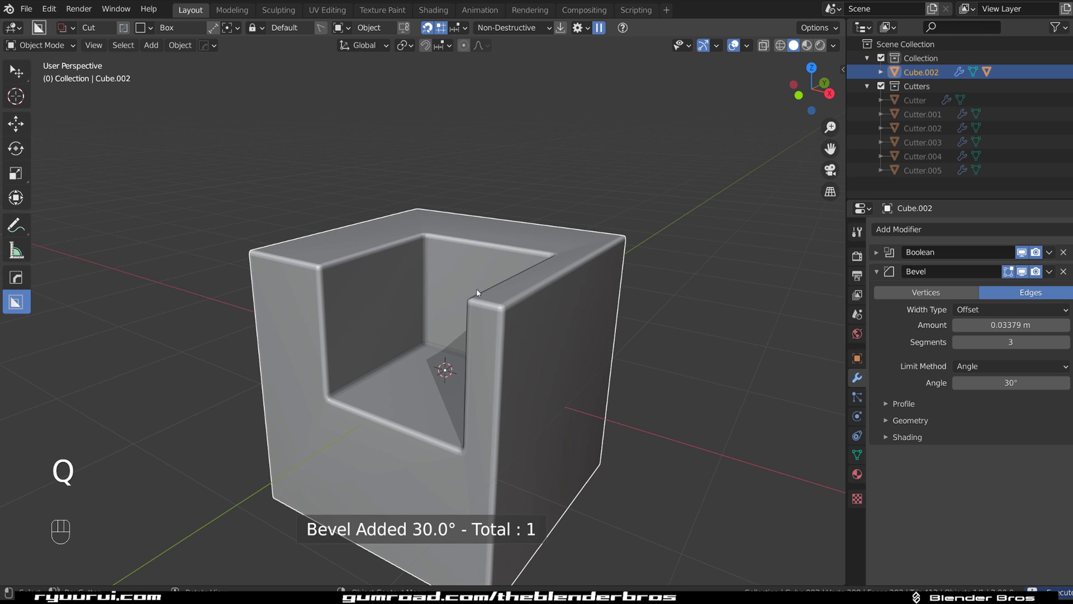
{"action": "left_click_drag", "start_coordinate": [502, 311], "coordinate": [519, 317]}
{"action": "left_click", "coordinate": [499, 319]}
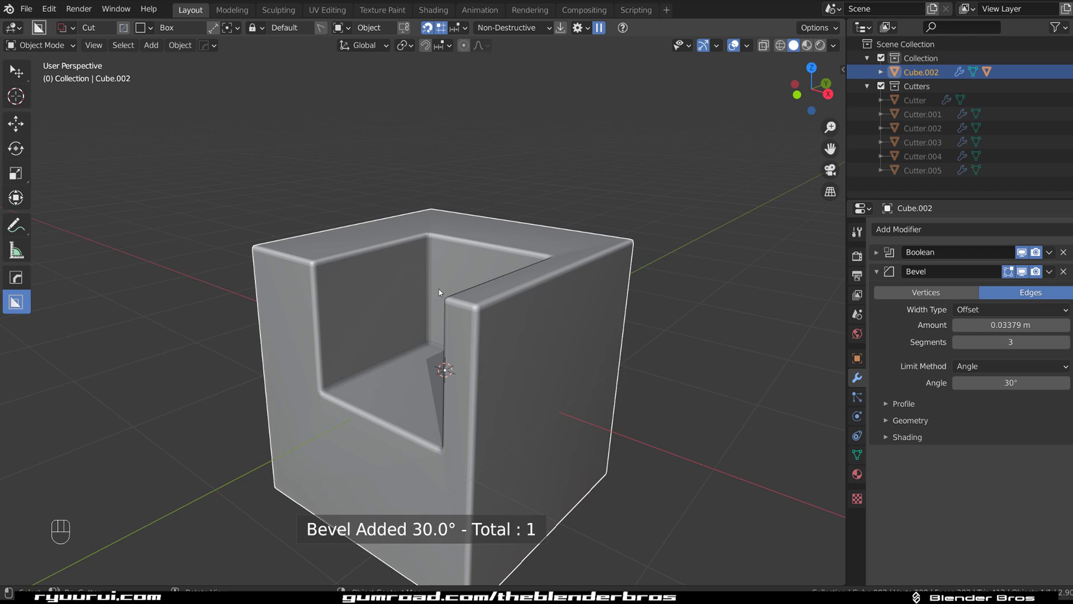
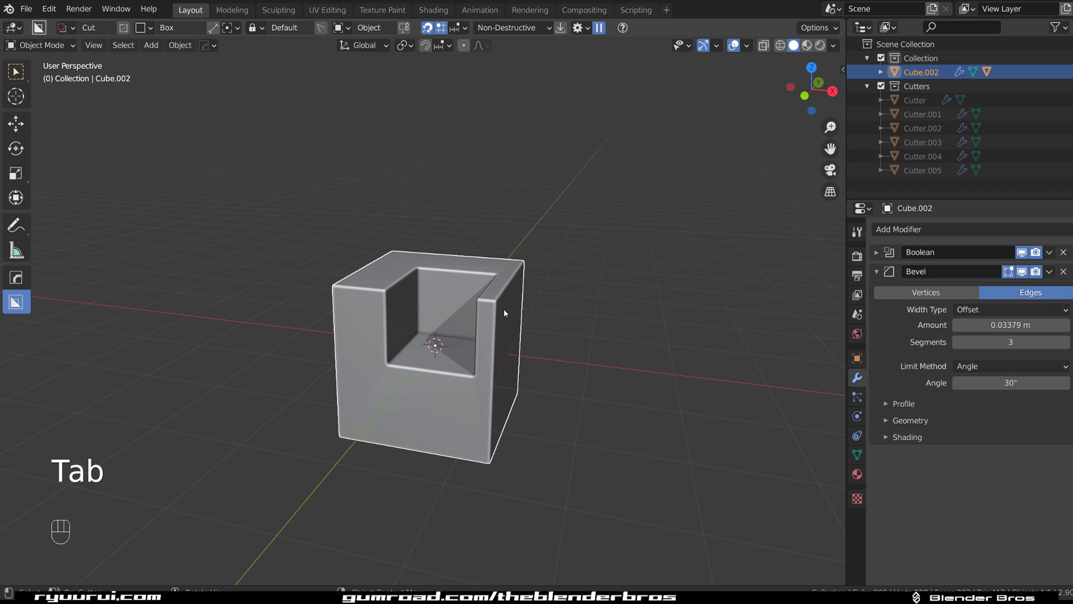
Add Cube.003, bevel it from the Q menu and open the HOps Helper settings.
{"action": "key", "text": "shift+a"}
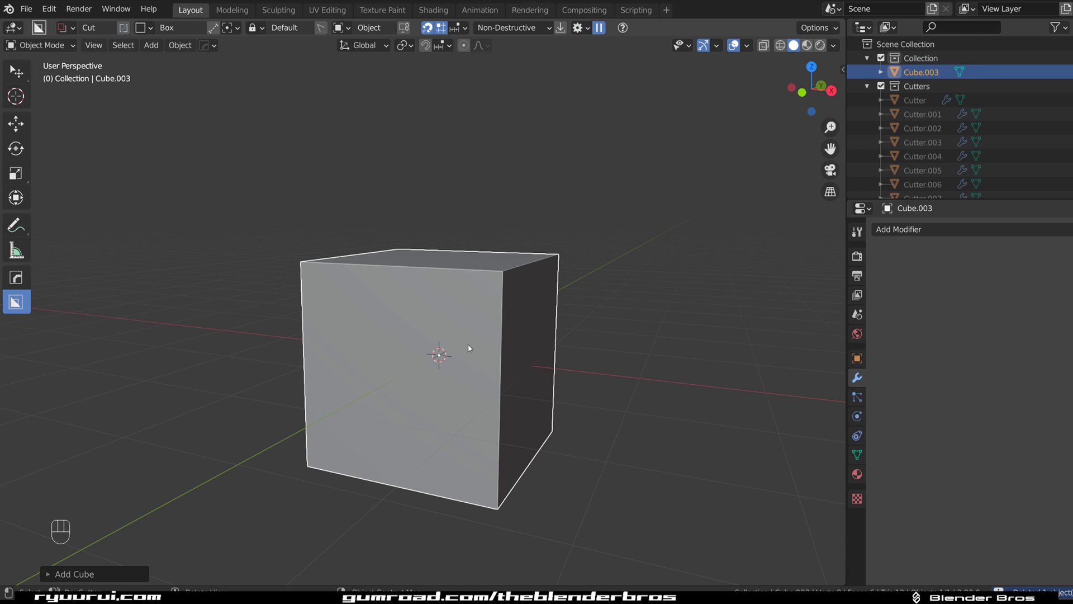
{"action": "key", "text": "q"}
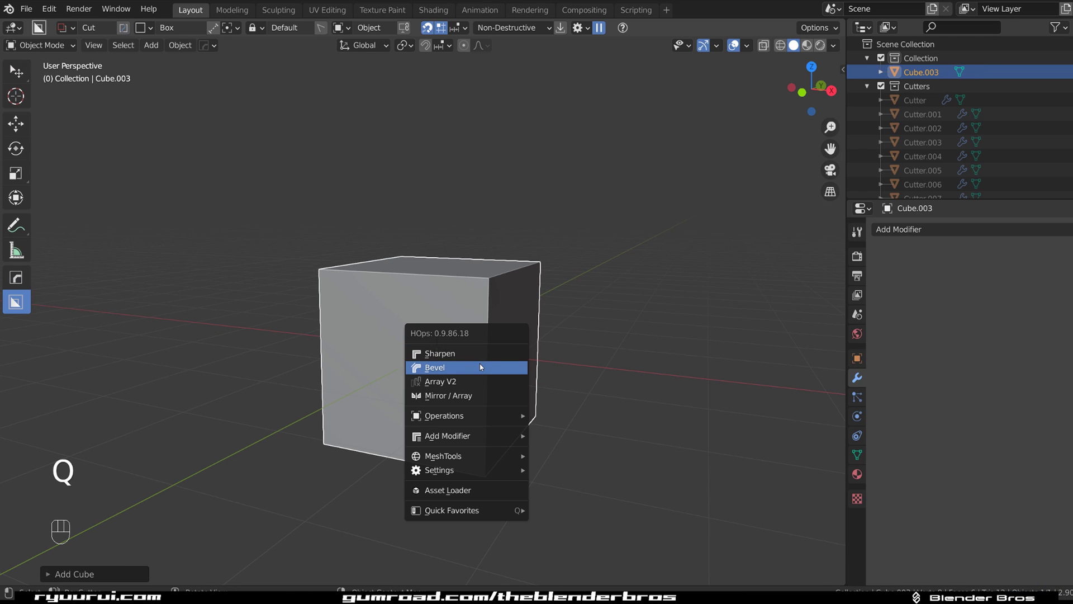
{"action": "left_click", "coordinate": [532, 349]}
{"action": "key", "text": "ctrl+`"}
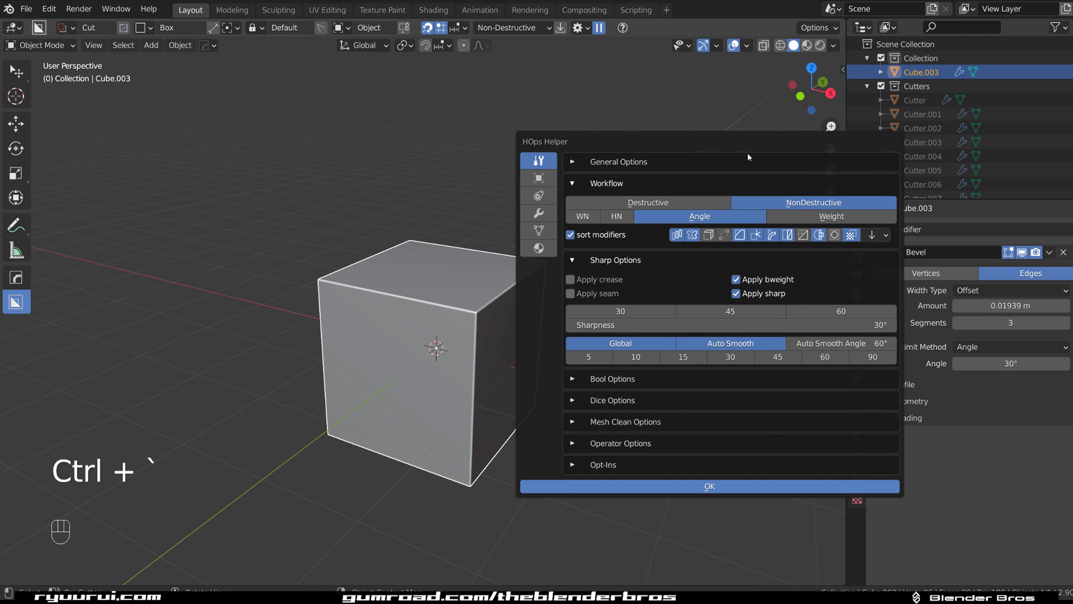
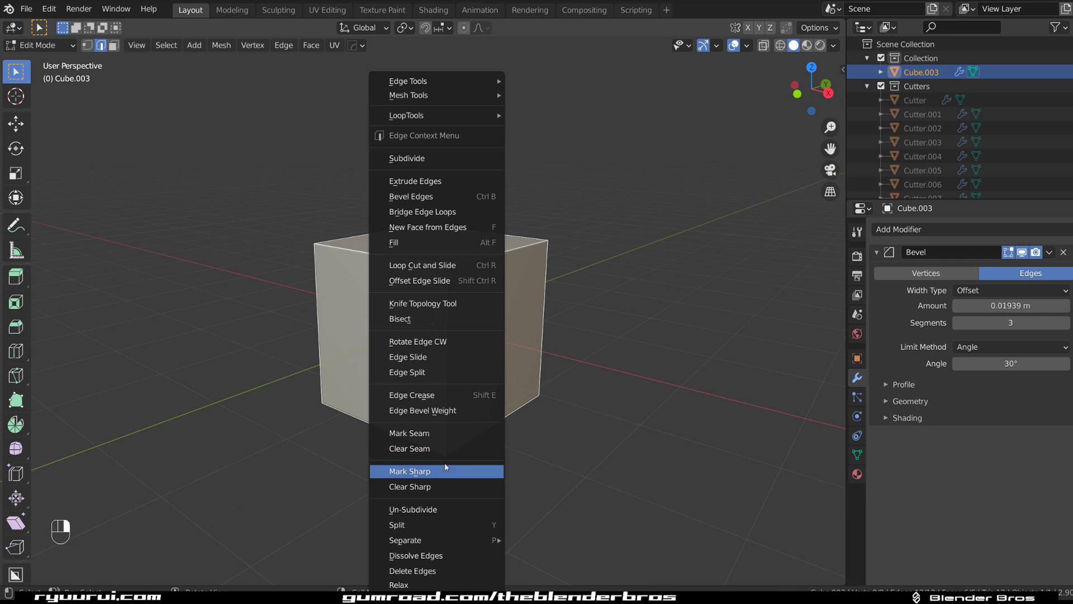
Return to Object Mode and review the HOps Helper and Q menu.
{"action": "key", "text": "Tab"}
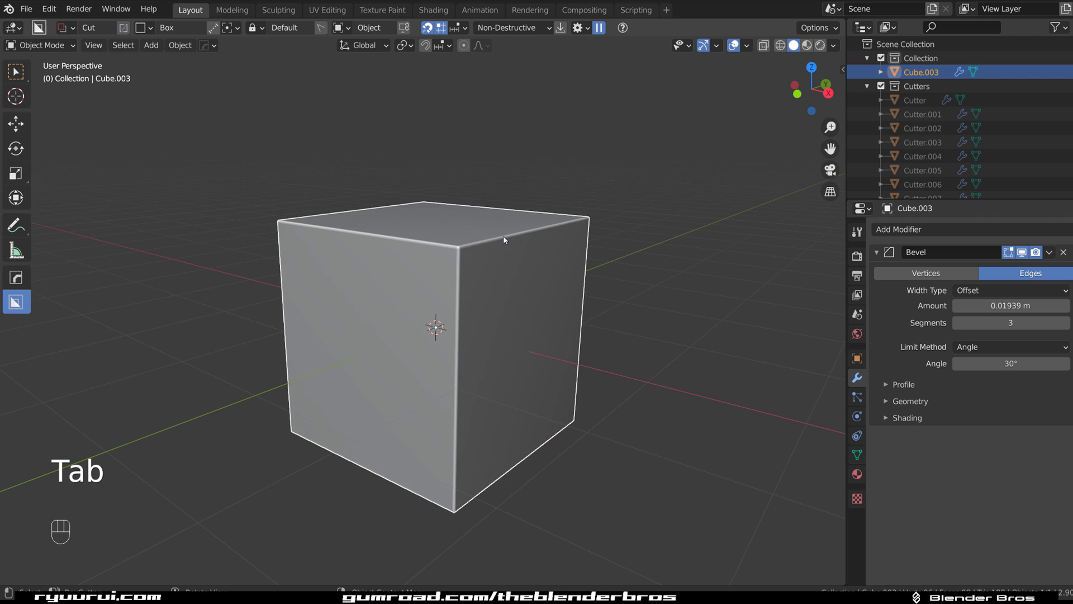
{"action": "key", "text": "ctrl+`"}
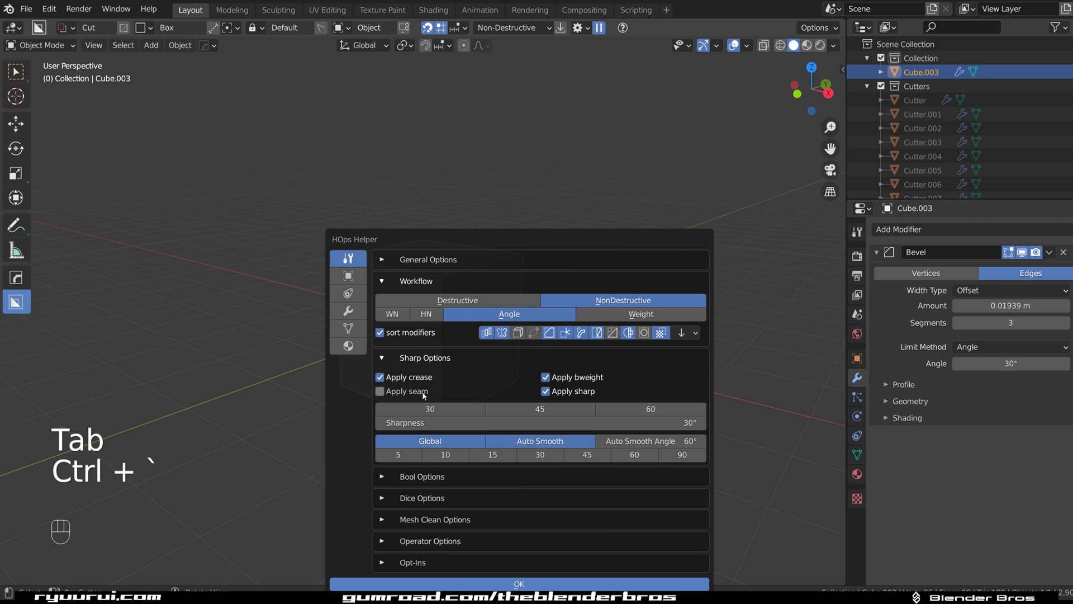
{"action": "key", "text": "q"}
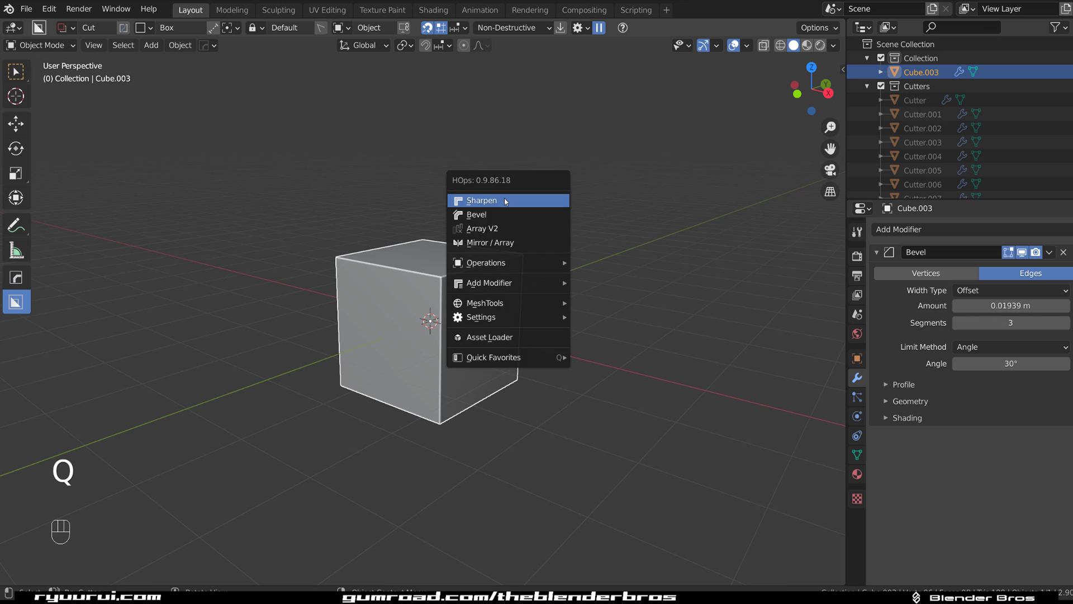
{"action": "left_click", "coordinate": [446, 280]}
Enter Edit Mode via the mode pie menu and open the HOps Helper there.
{"action": "left_click_drag", "start_coordinate": [460, 273], "coordinate": [499, 255]}
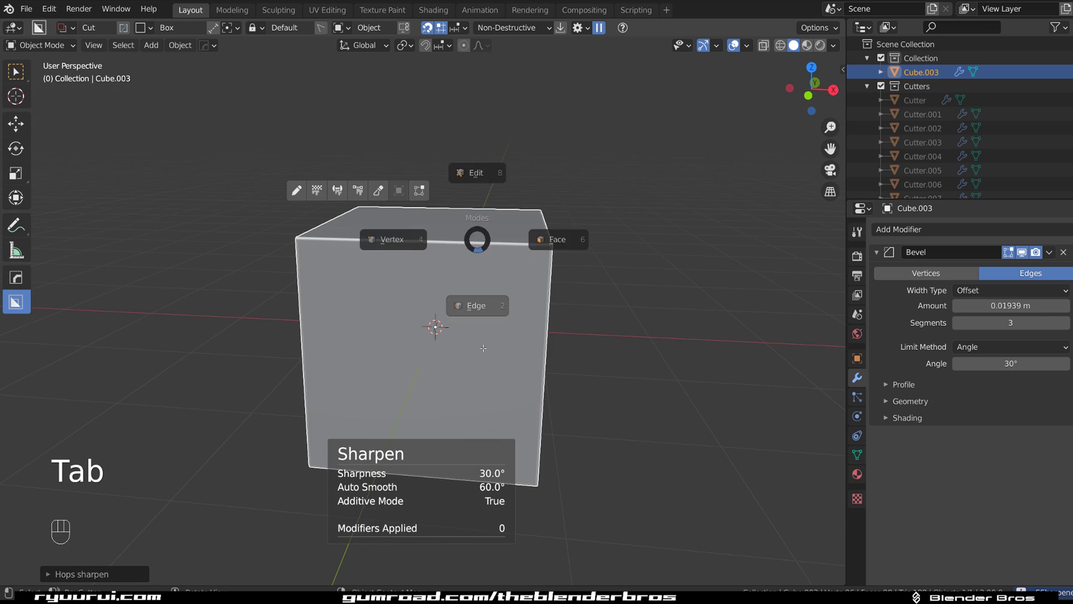
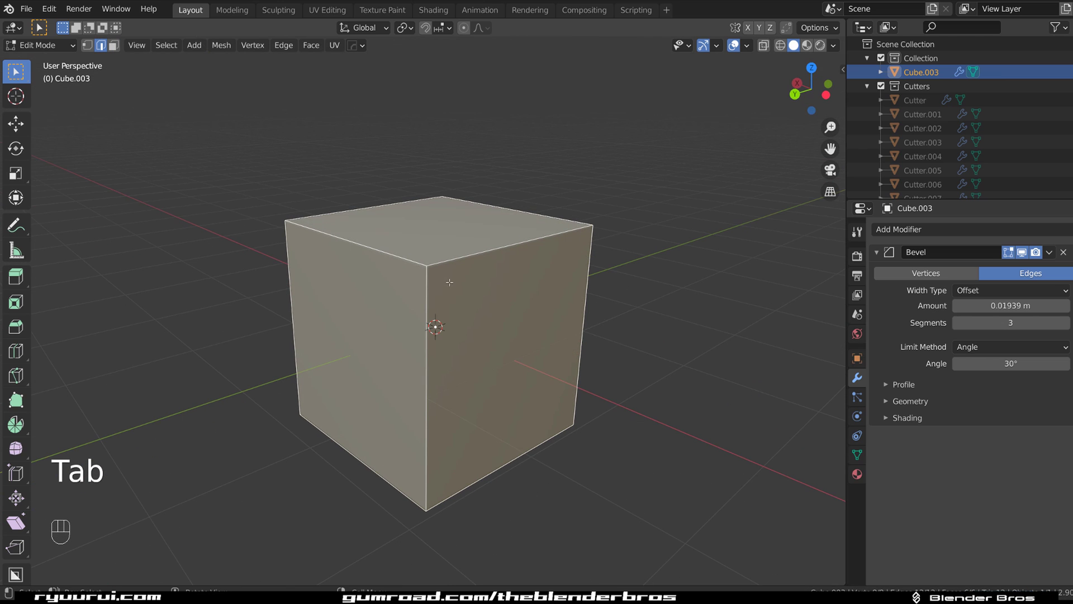
{"action": "key", "text": "ctrl+`"}
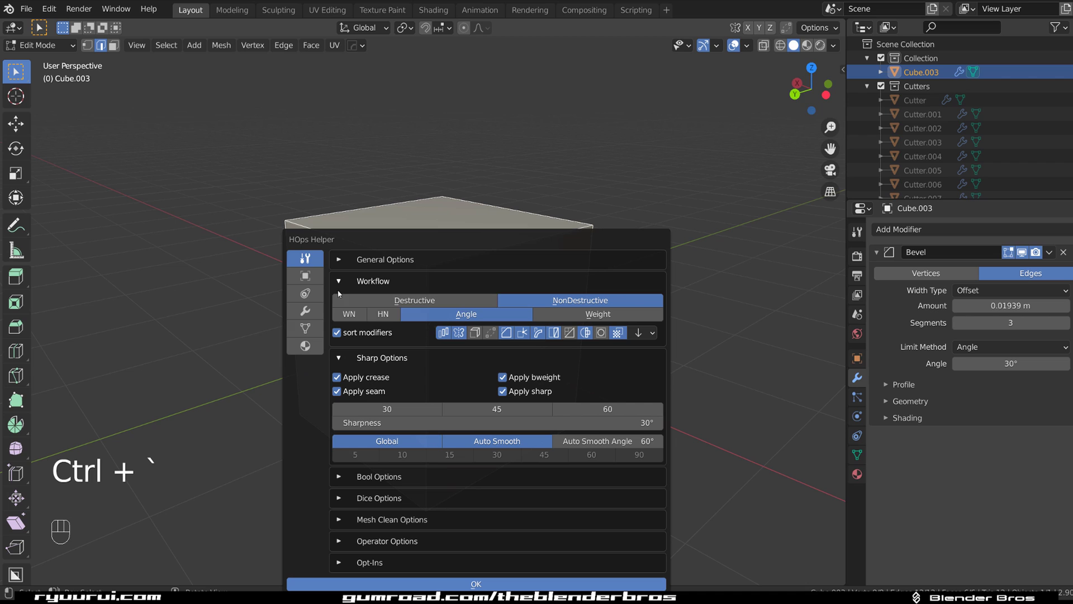
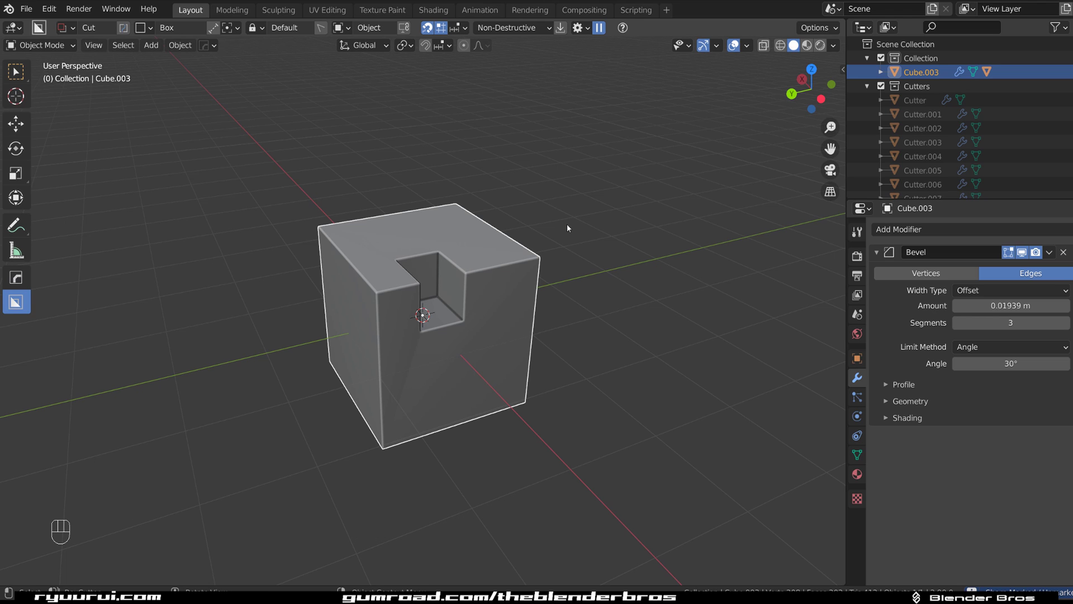
Inspect the notched Cube.003 and delete it with X.
{"action": "left_click_drag", "start_coordinate": [492, 279], "coordinate": [544, 274]}
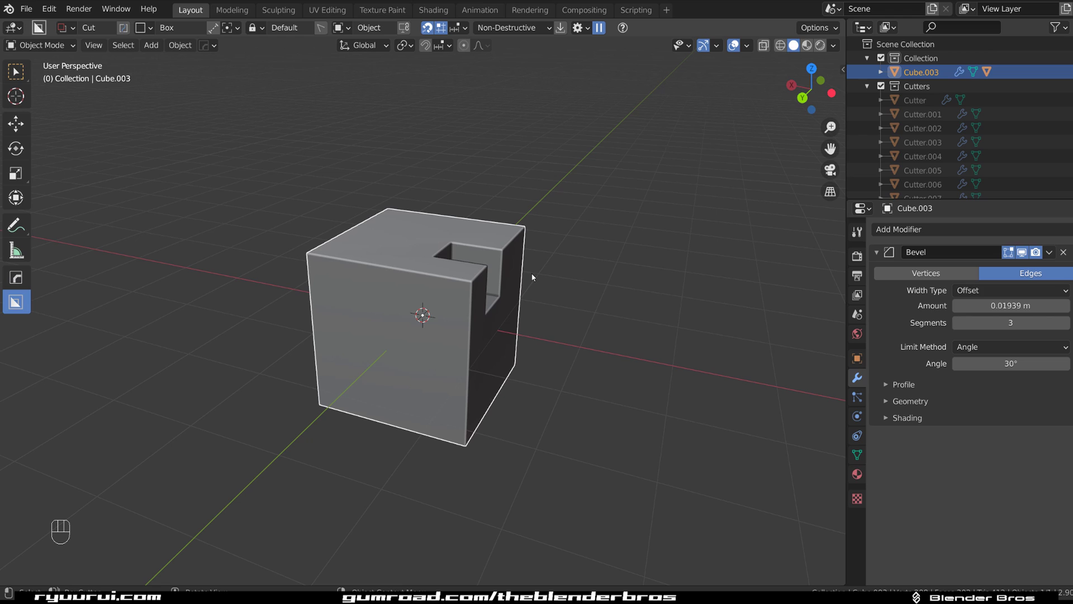
{"action": "key", "text": "x"}
{"action": "key", "text": "shift+a"}
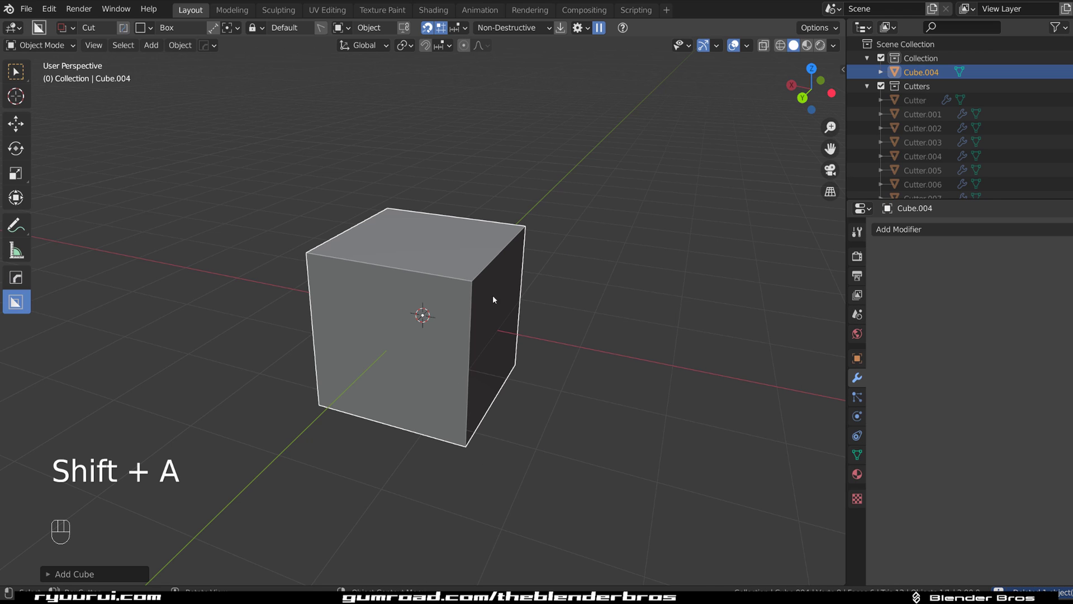
{"action": "left_click_drag", "start_coordinate": [437, 291], "coordinate": [376, 366]}
{"action": "left_click_drag", "start_coordinate": [333, 318], "coordinate": [368, 258]}
{"action": "key", "text": "q"}
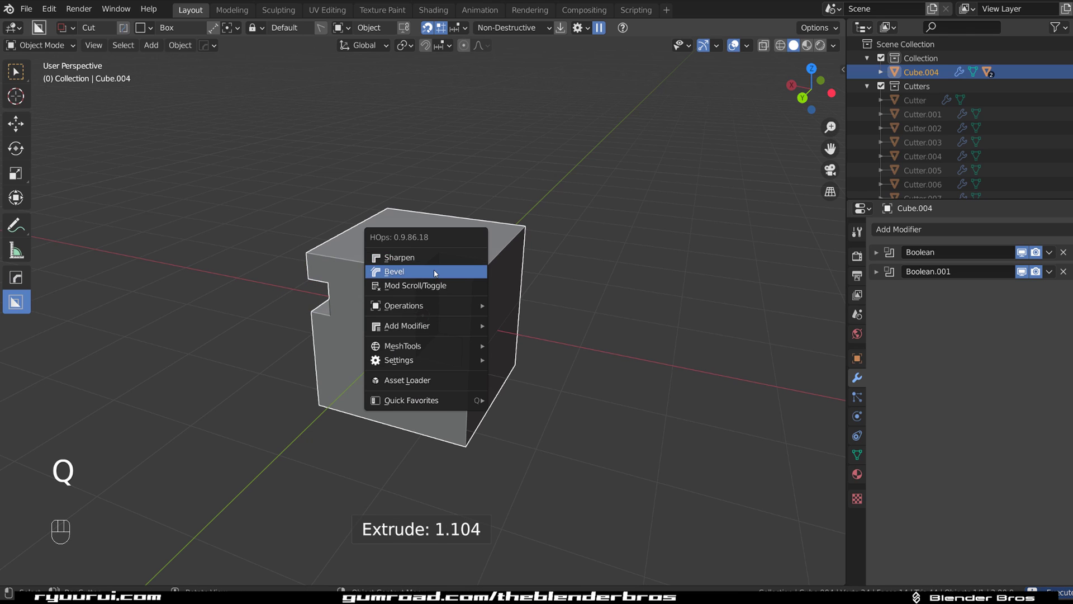
{"action": "key", "text": "q"}
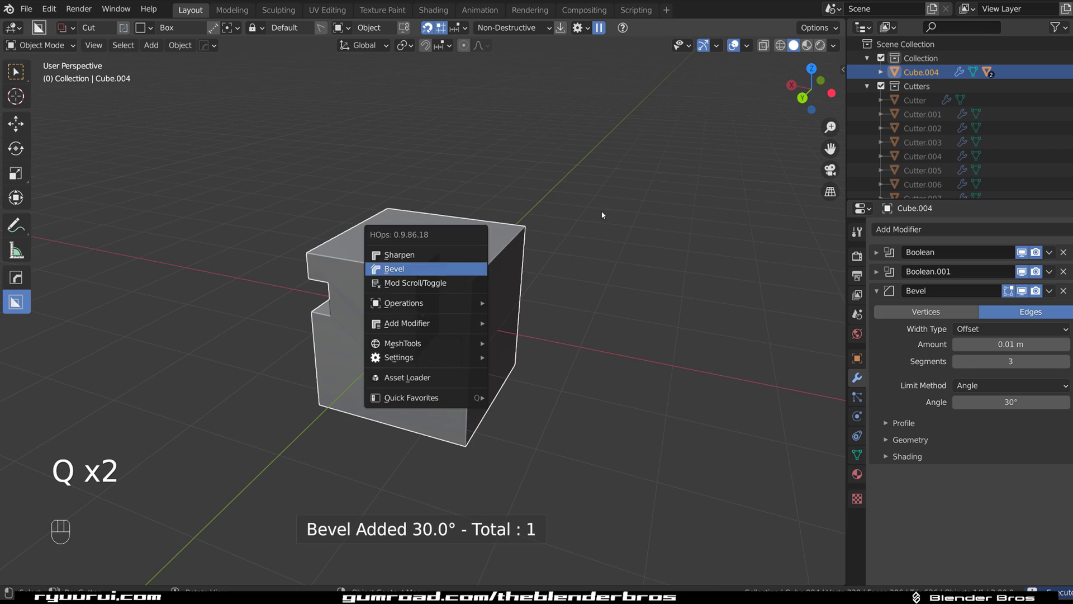
{"action": "left_click_drag", "start_coordinate": [542, 239], "coordinate": [478, 243]}
{"action": "key", "text": "alt+x"}
{"action": "left_click_drag", "start_coordinate": [308, 325], "coordinate": [320, 317]}
{"action": "left_click_drag", "start_coordinate": [463, 286], "coordinate": [563, 263]}
{"action": "key", "text": "q"}
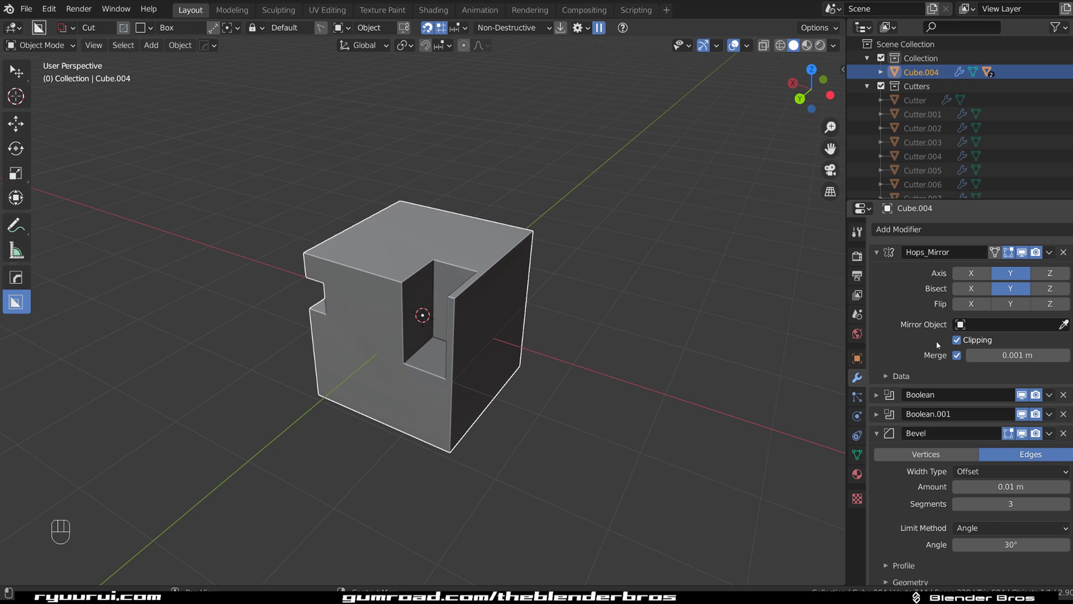
{"action": "left_click_drag", "start_coordinate": [433, 286], "coordinate": [443, 302]}
{"action": "left_click_drag", "start_coordinate": [330, 293], "coordinate": [503, 255]}
{"action": "key", "text": "q"}
Add a new cube mesh with Shift+A.
{"action": "left_click_drag", "start_coordinate": [457, 257], "coordinate": [410, 257]}
{"action": "key", "text": "shift+a"}
{"action": "left_click", "coordinate": [476, 296]}
{"action": "left_click_drag", "start_coordinate": [431, 310], "coordinate": [485, 313]}
{"action": "middle_click", "coordinate": [485, 312]}
Box cut three notches into the new cube.
{"action": "left_click_drag", "start_coordinate": [466, 266], "coordinate": [427, 358]}
{"action": "left_click_drag", "start_coordinate": [401, 347], "coordinate": [494, 399]}
{"action": "left_click_drag", "start_coordinate": [379, 314], "coordinate": [465, 313]}
{"action": "left_click_drag", "start_coordinate": [422, 367], "coordinate": [311, 340]}
{"action": "left_click_drag", "start_coordinate": [394, 318], "coordinate": [235, 256]}
Reveal all boolean cutters with Alt+H, inspect them, then hide them again.
{"action": "key", "text": "q"}
{"action": "left_click_drag", "start_coordinate": [446, 269], "coordinate": [485, 293]}
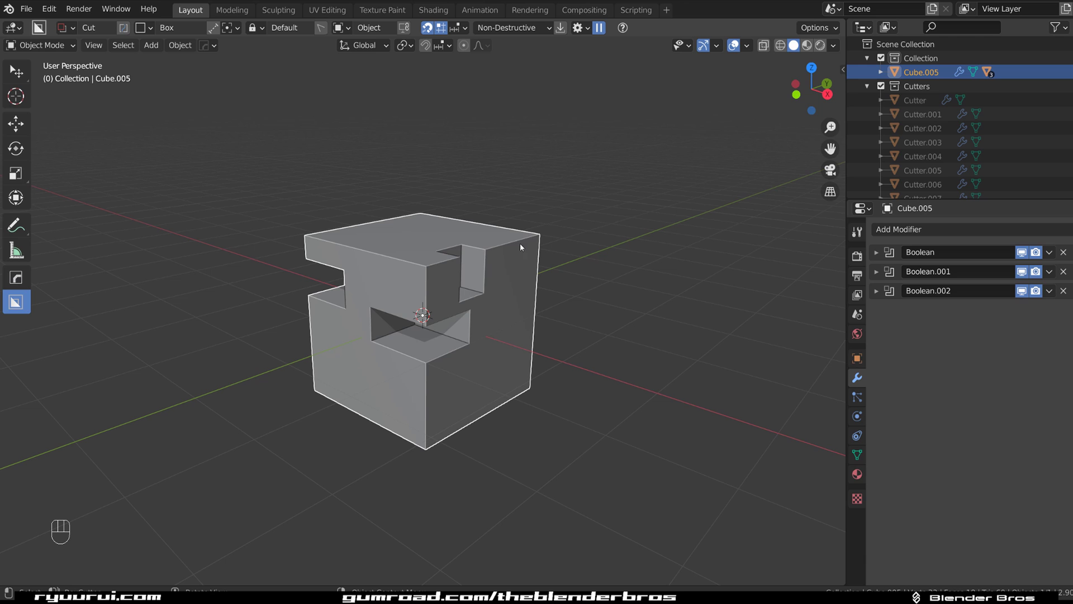
{"action": "key", "text": "alt+h"}
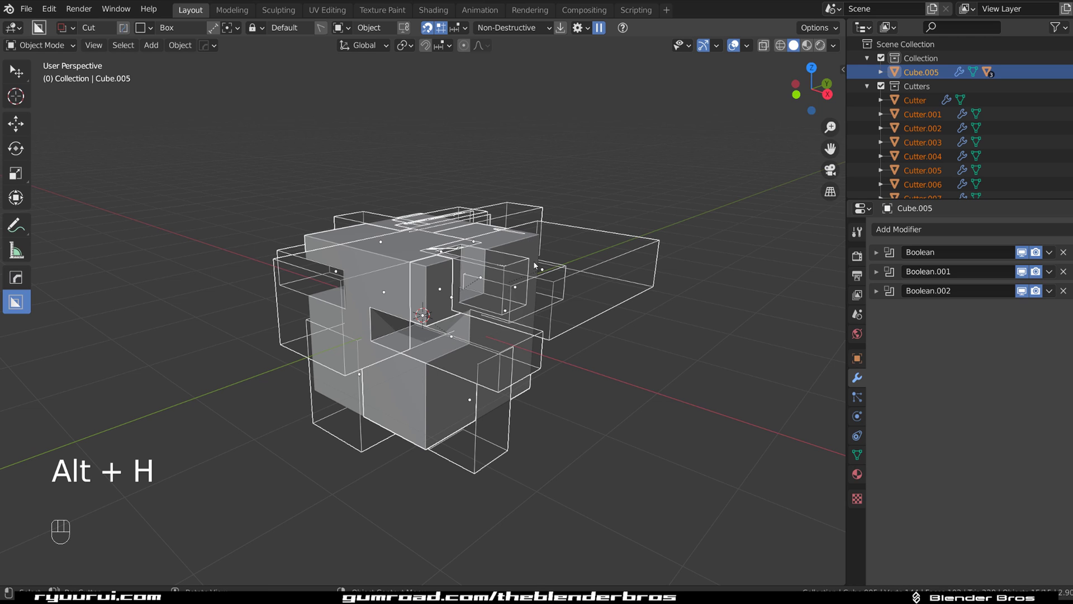
{"action": "left_click_drag", "start_coordinate": [449, 280], "coordinate": [536, 293]}
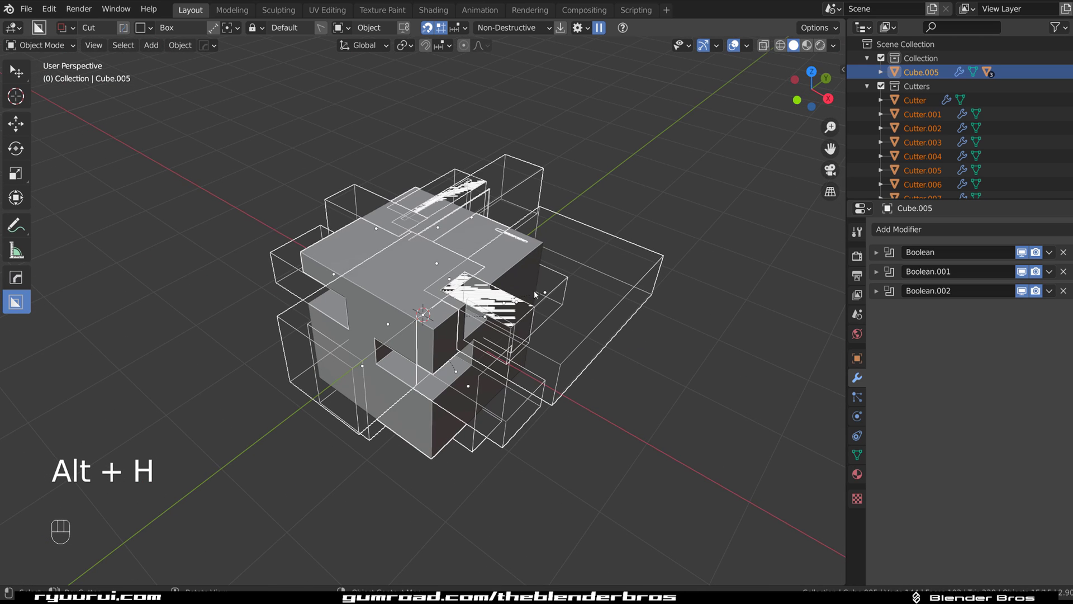
{"action": "left_click_drag", "start_coordinate": [535, 257], "coordinate": [504, 234]}
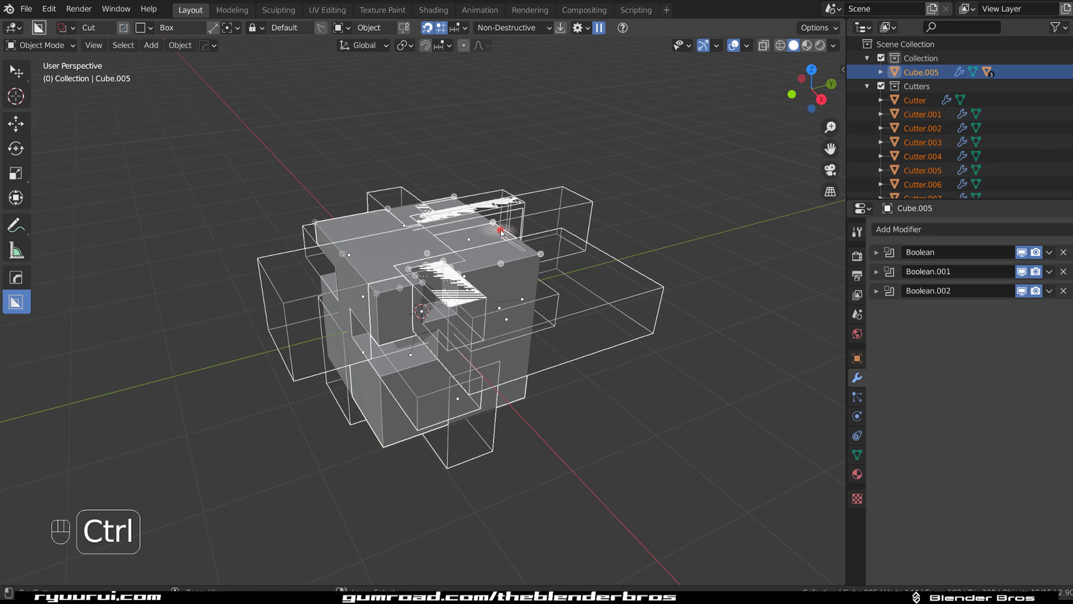
{"action": "key", "text": "ctrl+z"}
{"action": "left_click_drag", "start_coordinate": [513, 255], "coordinate": [611, 207]}
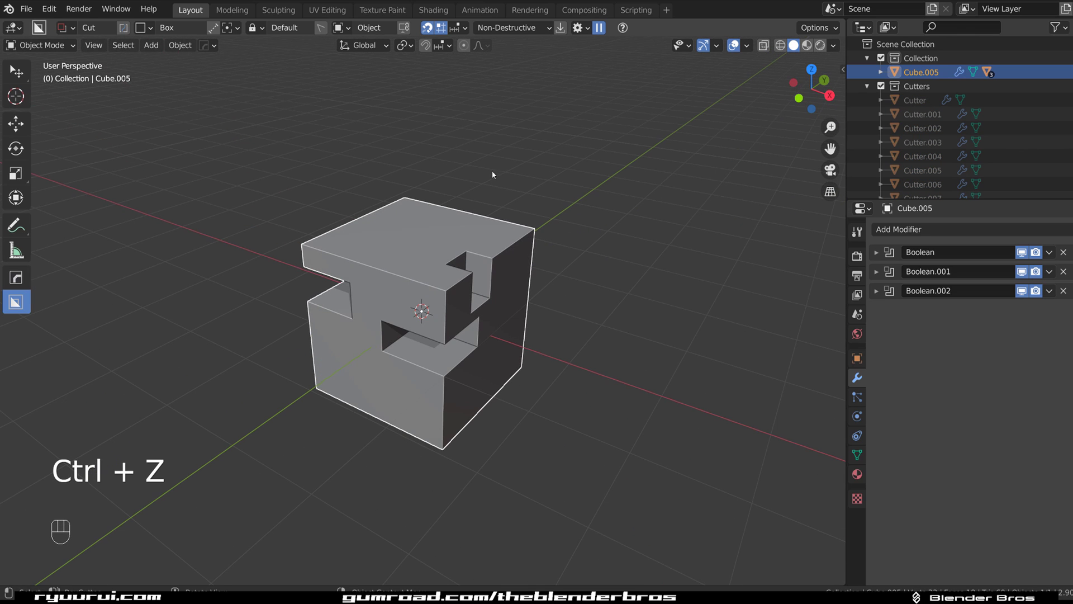
Select the new box cutter Cutter.012 and rotate it through the cube's lower part.
{"action": "key", "text": "q"}
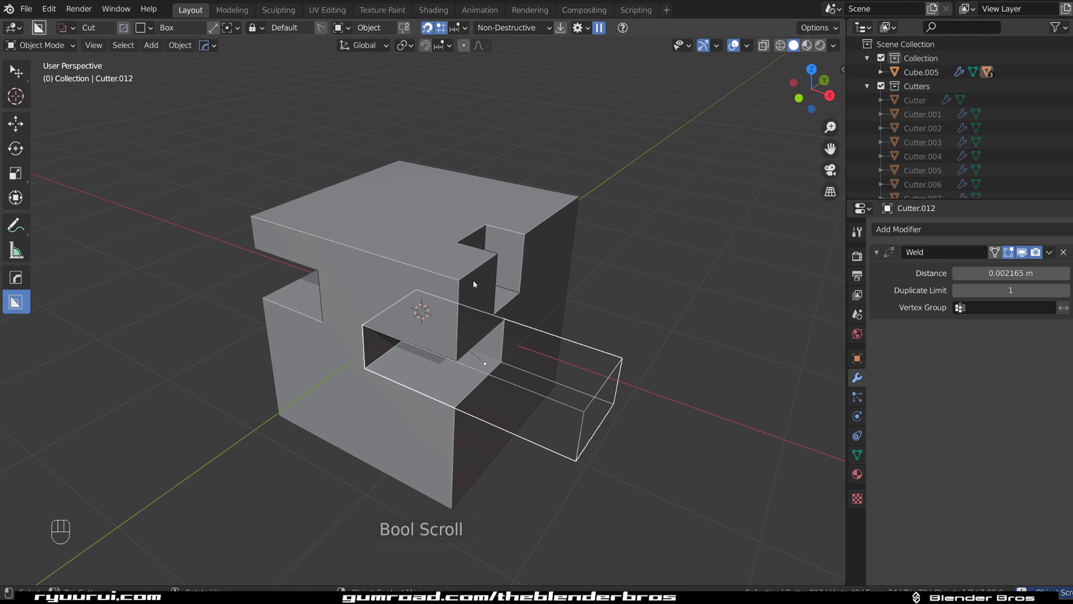
{"action": "left_click", "coordinate": [561, 285]}
{"action": "key", "text": "r"}
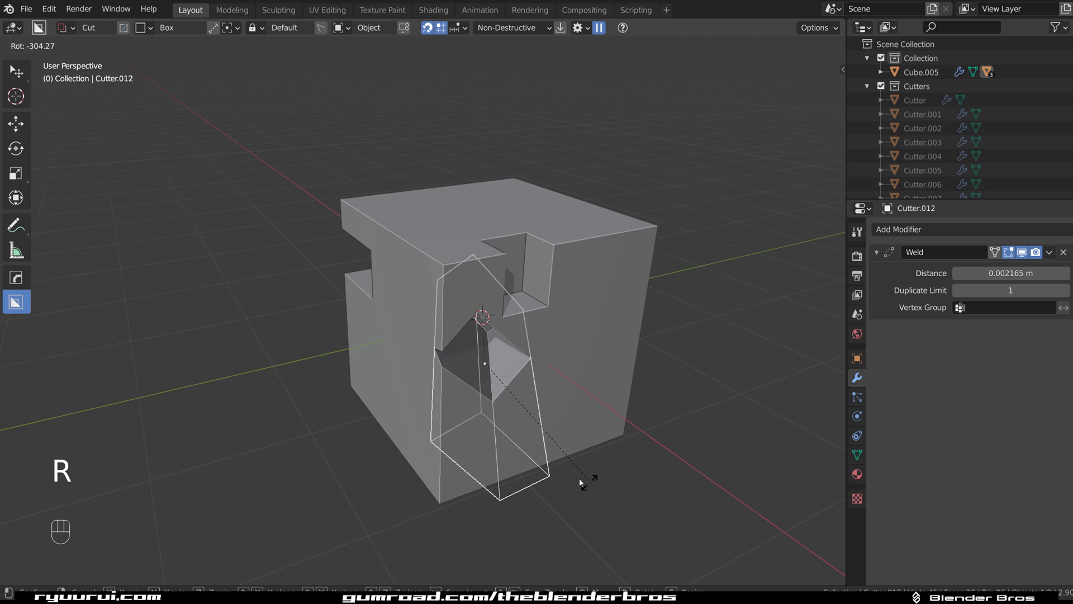
{"action": "left_click_drag", "start_coordinate": [492, 337], "coordinate": [532, 339]}
{"action": "left_click", "coordinate": [489, 326]}
{"action": "key", "text": "ctrl+z"}
Delete the previous cut cube and its cutter from the scene.
{"action": "key", "text": "a"}
{"action": "key", "text": "x"}
{"action": "left_click", "coordinate": [379, 372]}
Add a fresh cube mesh near the origin.
{"action": "key", "text": "shift+a"}
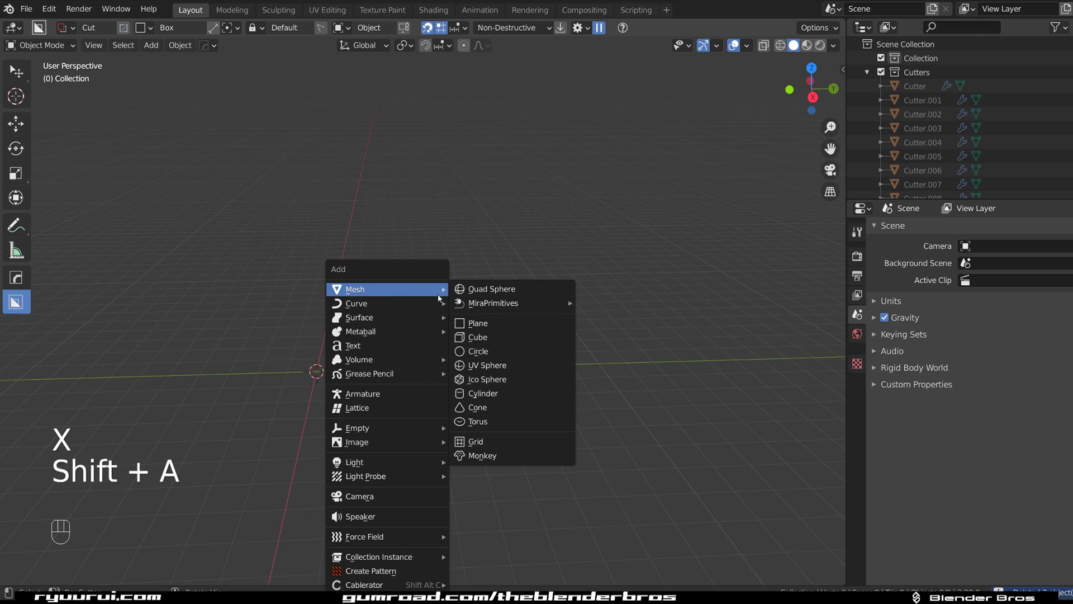
{"action": "left_click_drag", "start_coordinate": [366, 355], "coordinate": [414, 355]}
{"action": "key", "text": "ctrl+Tab"}
{"action": "key", "text": "ctrl+shift+b"}
{"action": "key", "text": "Tab"}
{"action": "left_click", "coordinate": [344, 363]}
Duplicate the cube twice, sliding the copies along X and scaling one smaller.
{"action": "key", "text": "q"}
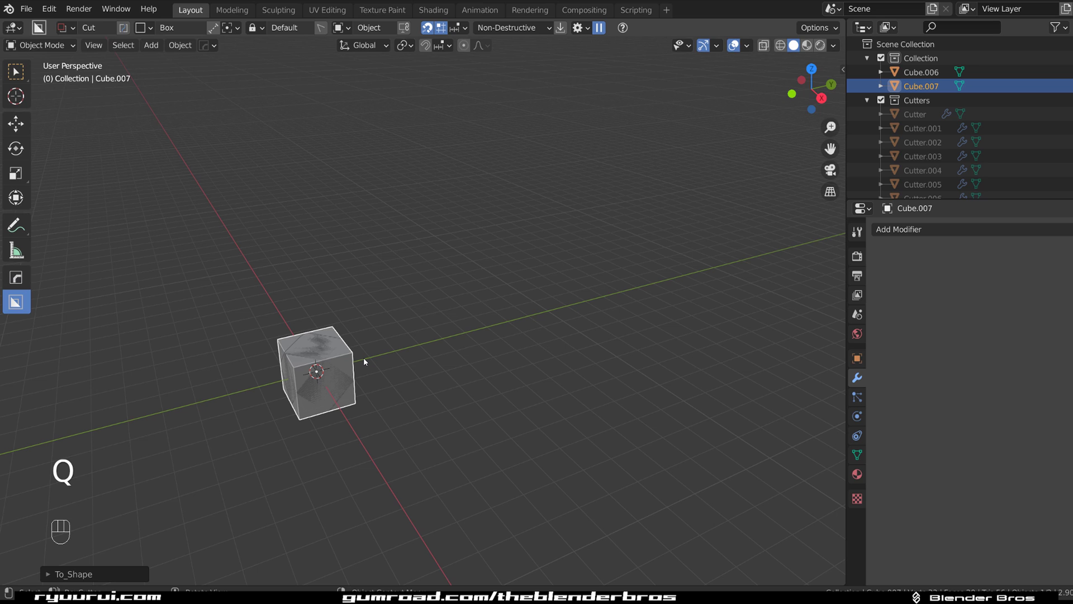
{"action": "key", "text": "g"}
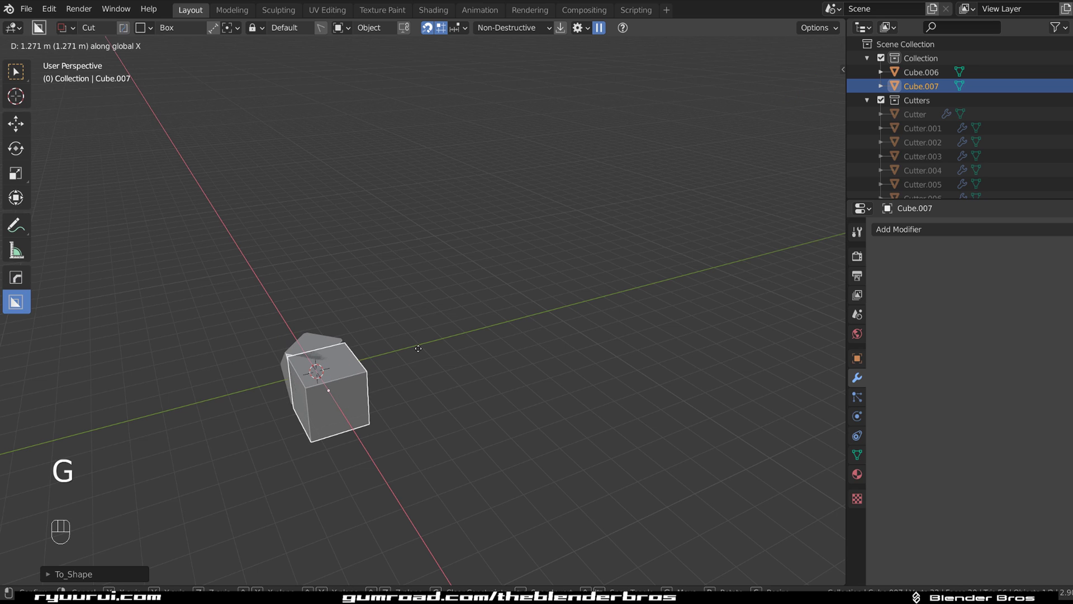
{"action": "left_click", "coordinate": [372, 355]}
{"action": "left_click", "coordinate": [353, 361]}
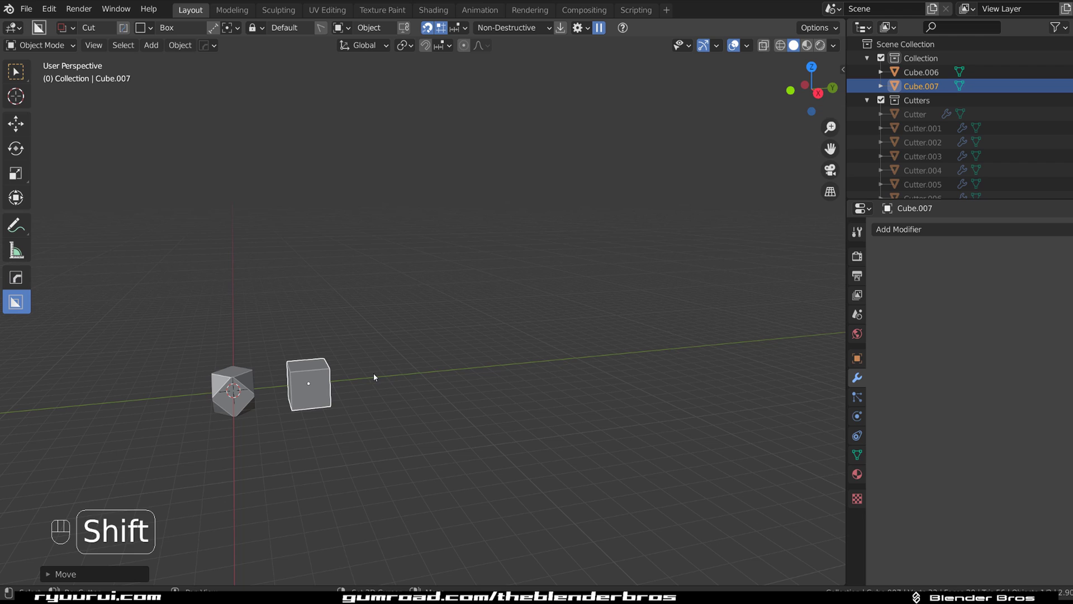
{"action": "key", "text": "shift+d"}
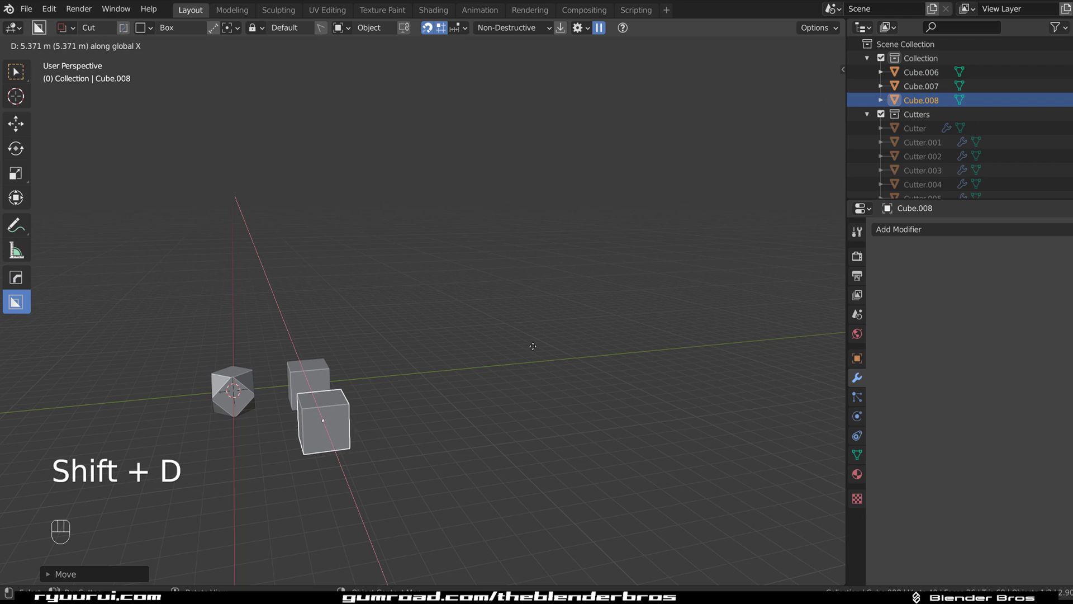
{"action": "key", "text": "s"}
{"action": "left_click", "coordinate": [404, 402]}
Select several of the cubes and shift them along X to spread them apart.
{"action": "left_click_drag", "start_coordinate": [358, 351], "coordinate": [368, 325]}
{"action": "left_click", "coordinate": [264, 354]}
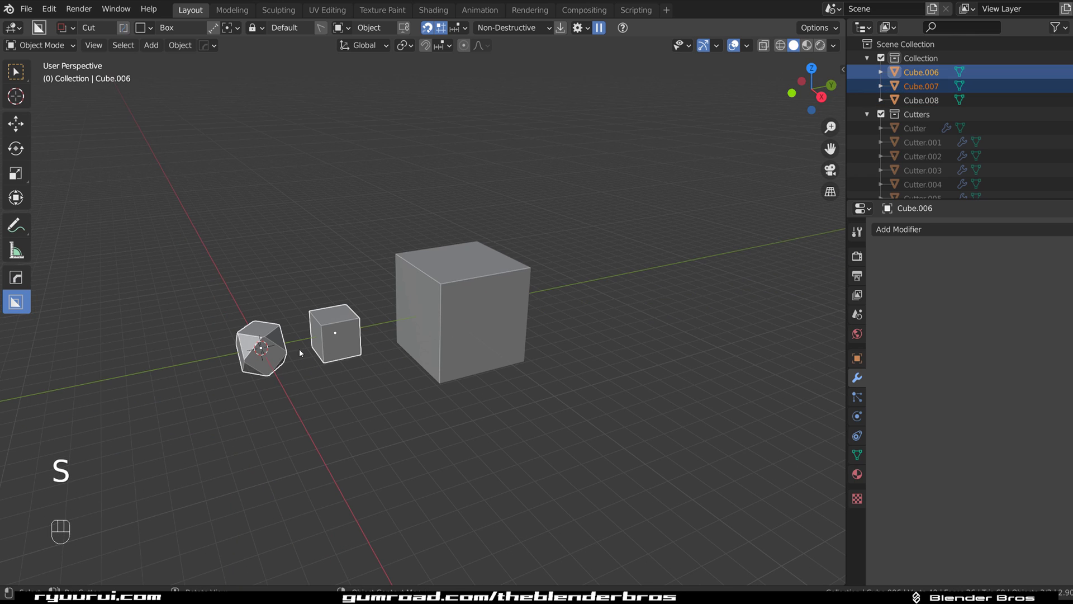
{"action": "key", "text": "g"}
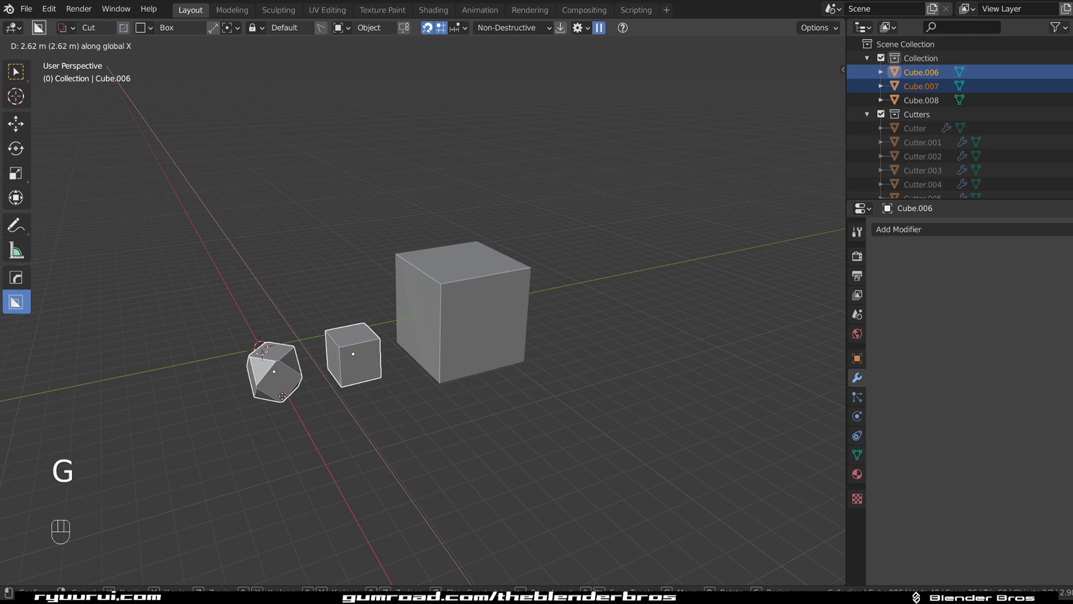
{"action": "left_click", "coordinate": [282, 365]}
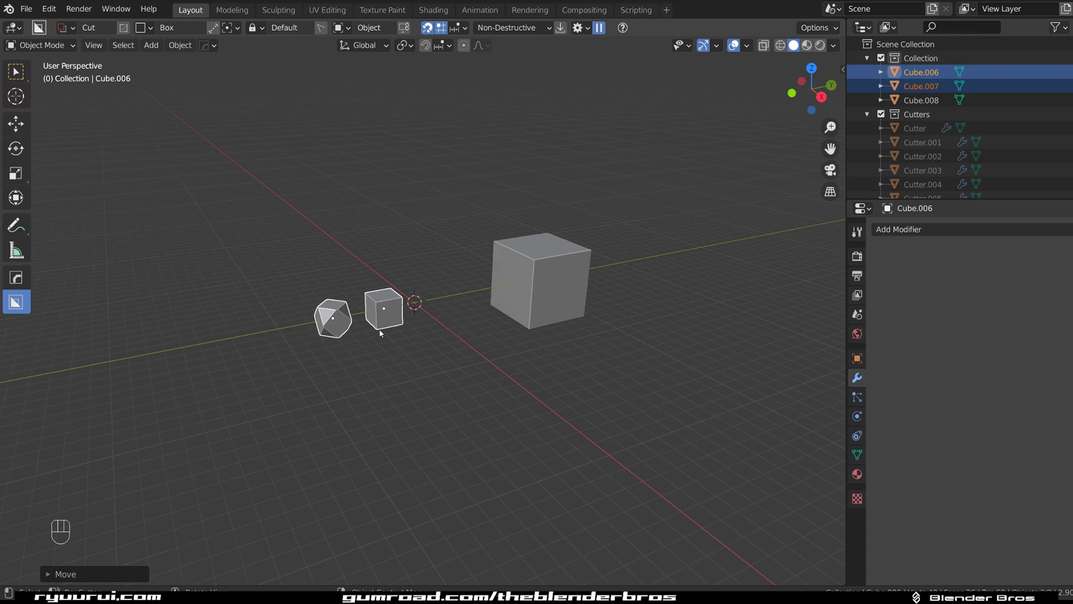
Orbit around the cubes and select the tilted small cube Cube.006.
{"action": "left_click_drag", "start_coordinate": [347, 334], "coordinate": [420, 372]}
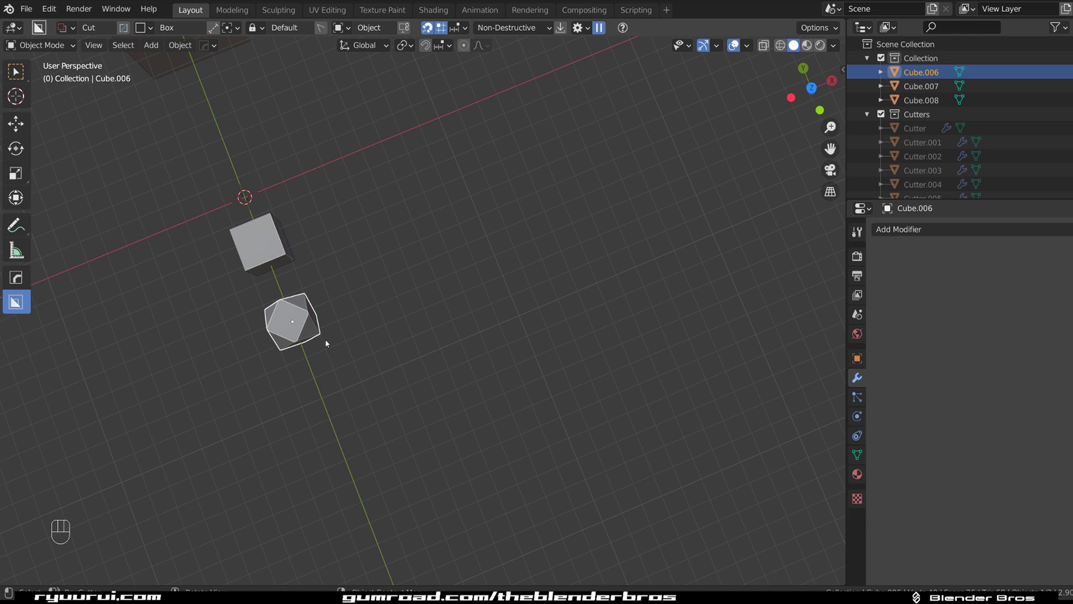
{"action": "key", "text": "`"}
{"action": "key", "text": "g"}
{"action": "left_click_drag", "start_coordinate": [378, 222], "coordinate": [290, 94]}
{"action": "middle_click", "coordinate": [410, 228]}
{"action": "left_click", "coordinate": [401, 245]}
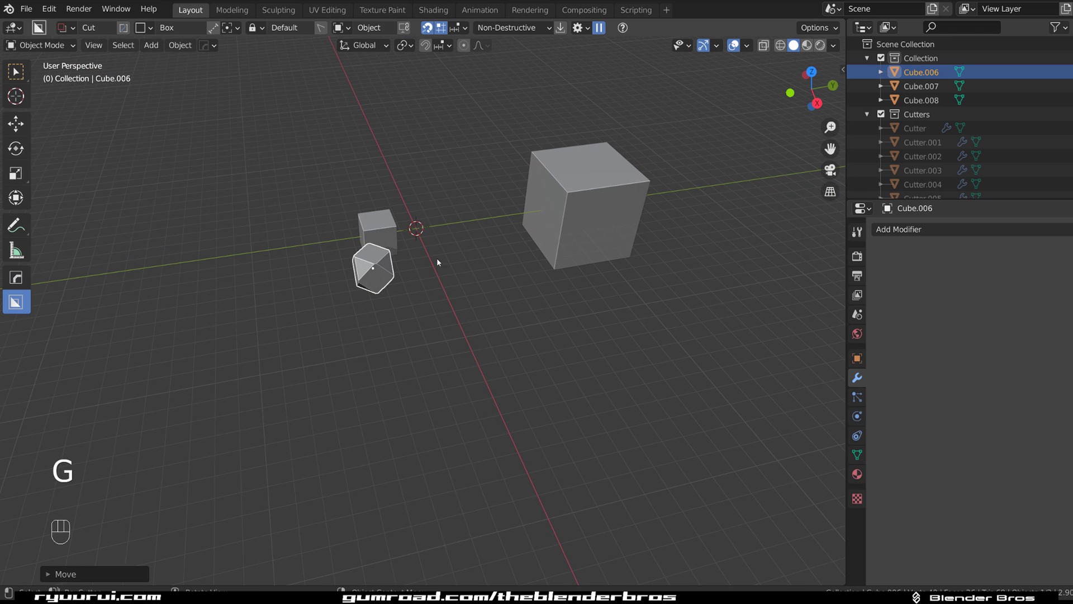
Mirror the small cubes with the Hard Ops Alt-X gizmo into a cluster.
{"action": "key", "text": "alt+x"}
{"action": "left_click_drag", "start_coordinate": [244, 253], "coordinate": [402, 246]}
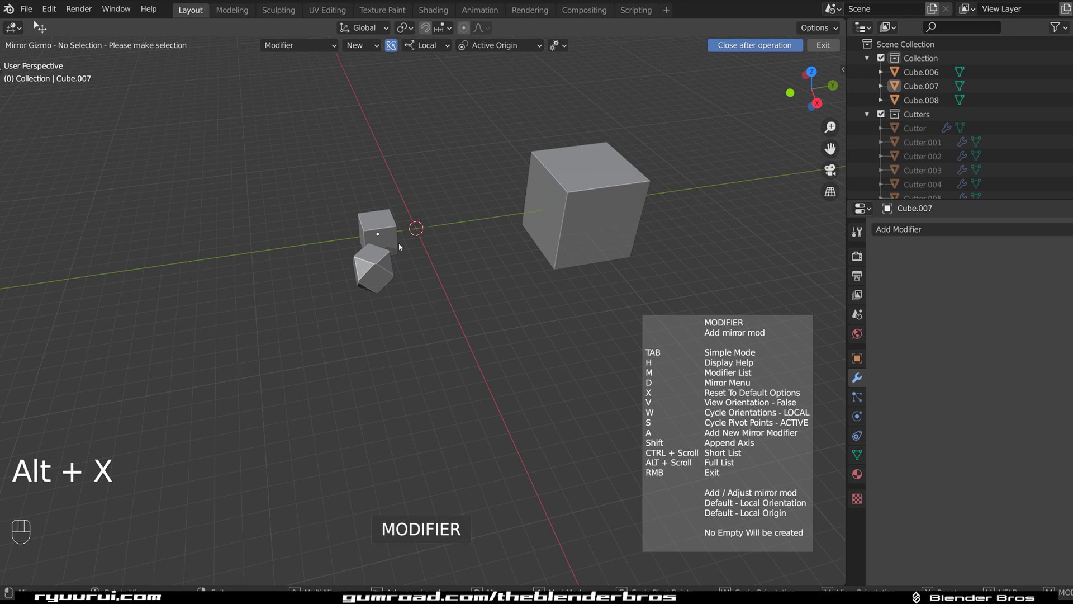
{"action": "left_click_drag", "start_coordinate": [377, 265], "coordinate": [373, 228]}
{"action": "left_click_drag", "start_coordinate": [373, 228], "coordinate": [406, 241]}
{"action": "left_click", "coordinate": [386, 228]}
{"action": "key", "text": "alt+x"}
{"action": "left_click", "coordinate": [271, 259]}
{"action": "left_click", "coordinate": [427, 295]}
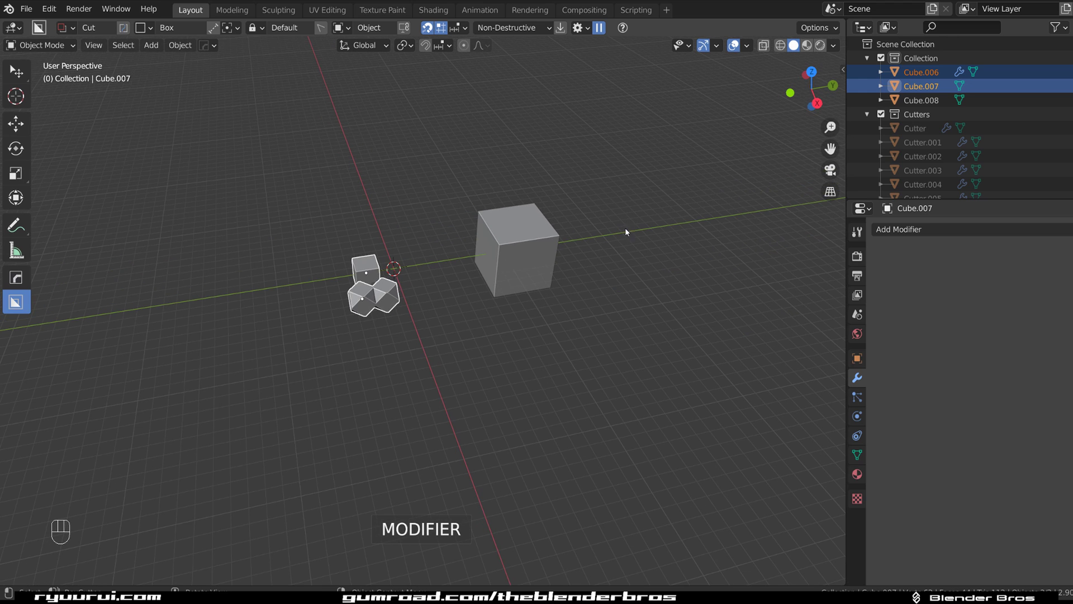
Mirror the cluster across the large Cube.008 to its far side and orbit to check both sides.
{"action": "left_click", "coordinate": [551, 264]}
{"action": "key", "text": "alt+x"}
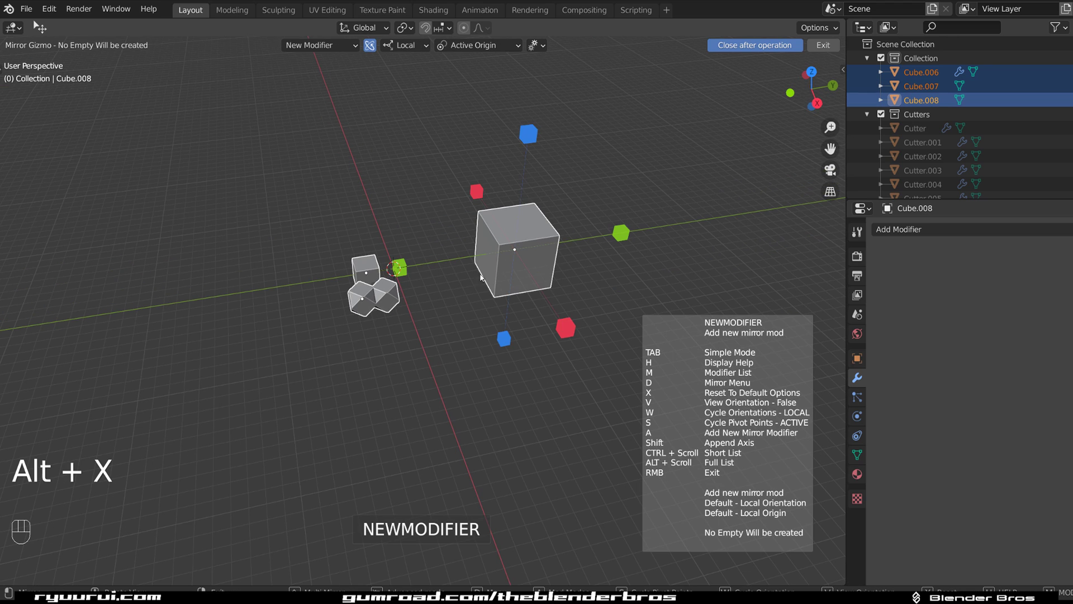
{"action": "left_click", "coordinate": [407, 273]}
{"action": "left_click_drag", "start_coordinate": [427, 285], "coordinate": [525, 281]}
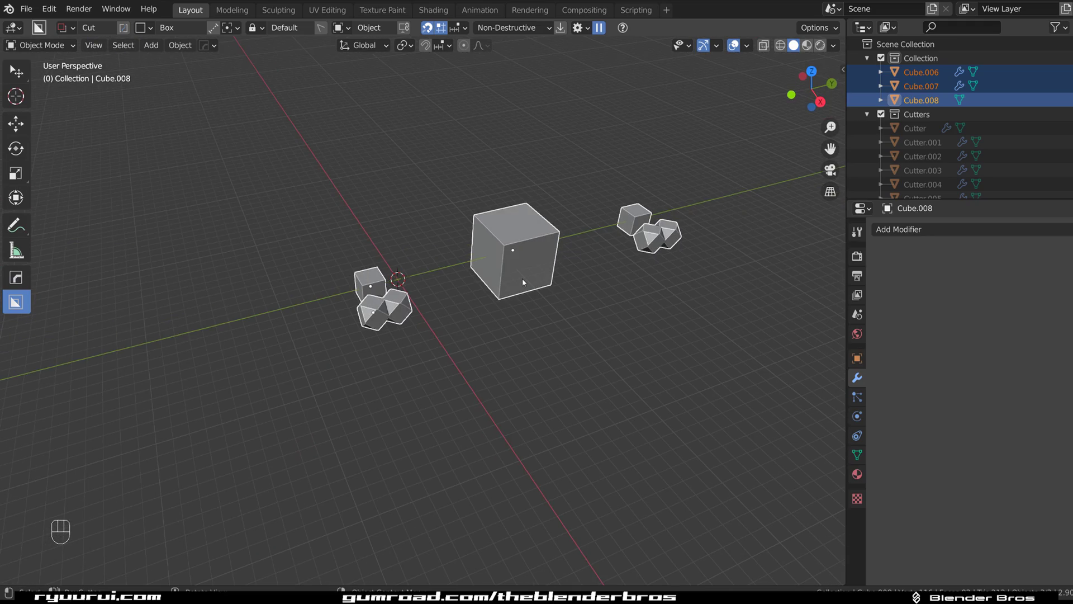
{"action": "left_click_drag", "start_coordinate": [448, 282], "coordinate": [526, 288]}
{"action": "middle_click", "coordinate": [453, 313]}
{"action": "left_click_drag", "start_coordinate": [433, 316], "coordinate": [377, 300]}
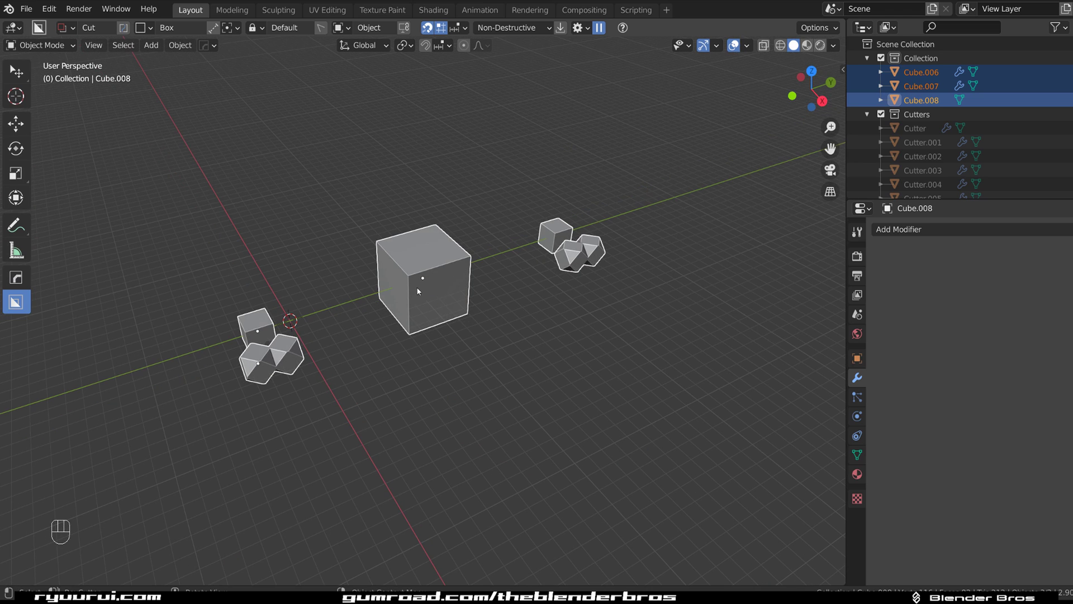
{"action": "left_click_drag", "start_coordinate": [383, 274], "coordinate": [458, 227]}
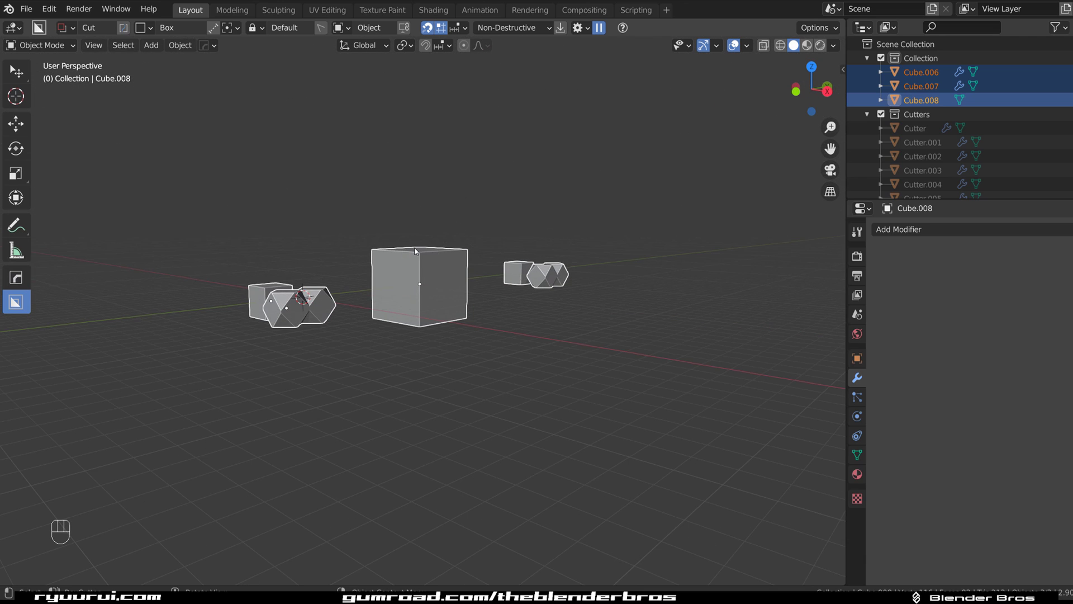
Delete the earlier extracted plate and reselect Cube.006.
{"action": "key", "text": "a"}
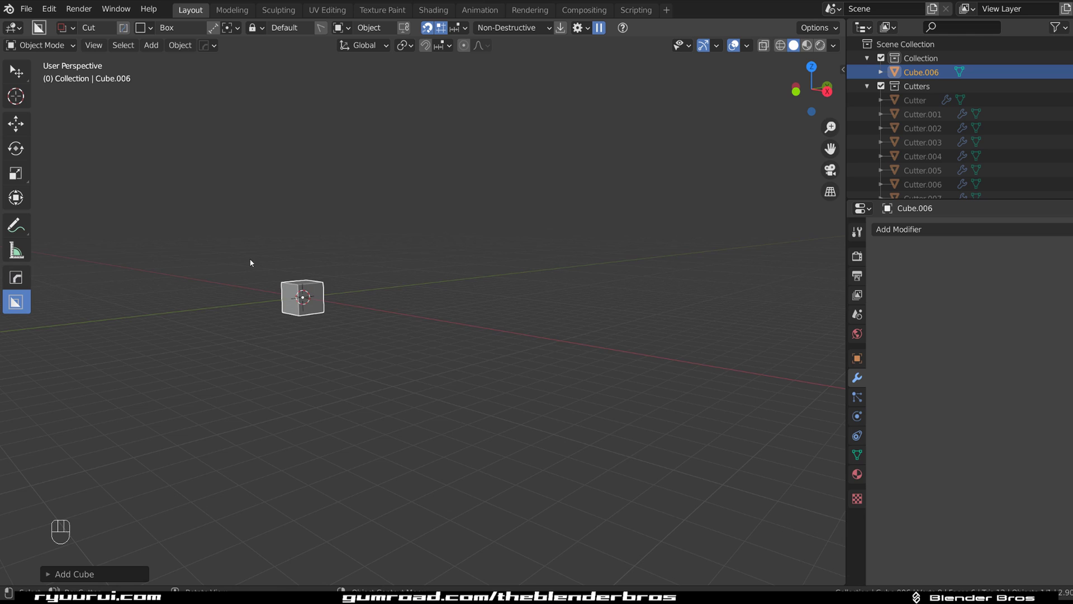
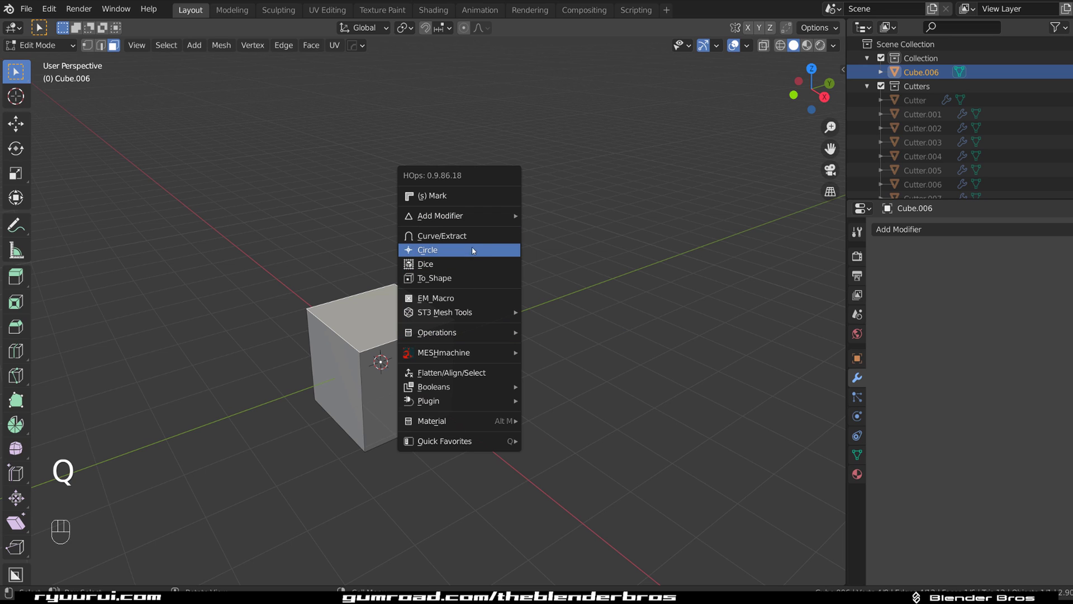
{"action": "left_click_drag", "start_coordinate": [450, 325], "coordinate": [433, 306]}
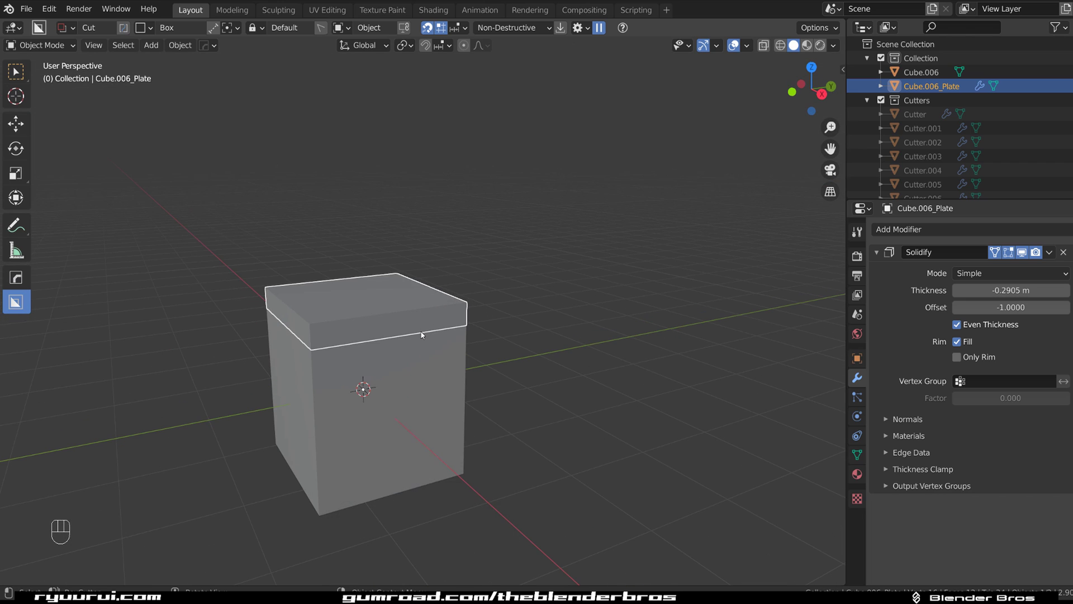
{"action": "key", "text": "g"}
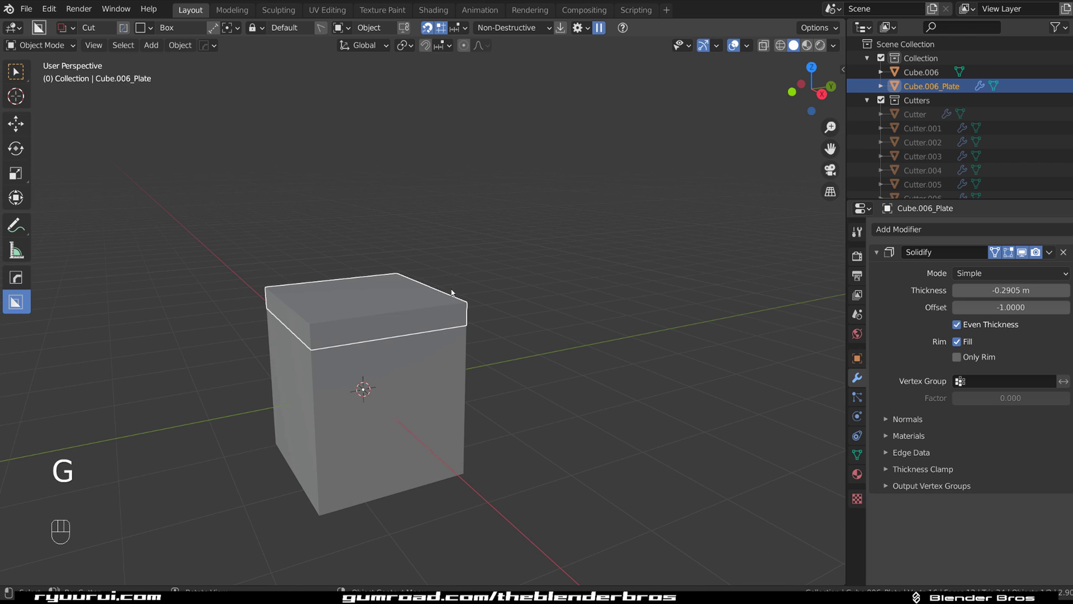
{"action": "key", "text": "x"}
{"action": "left_click", "coordinate": [426, 344]}
{"action": "key", "text": "Tab"}
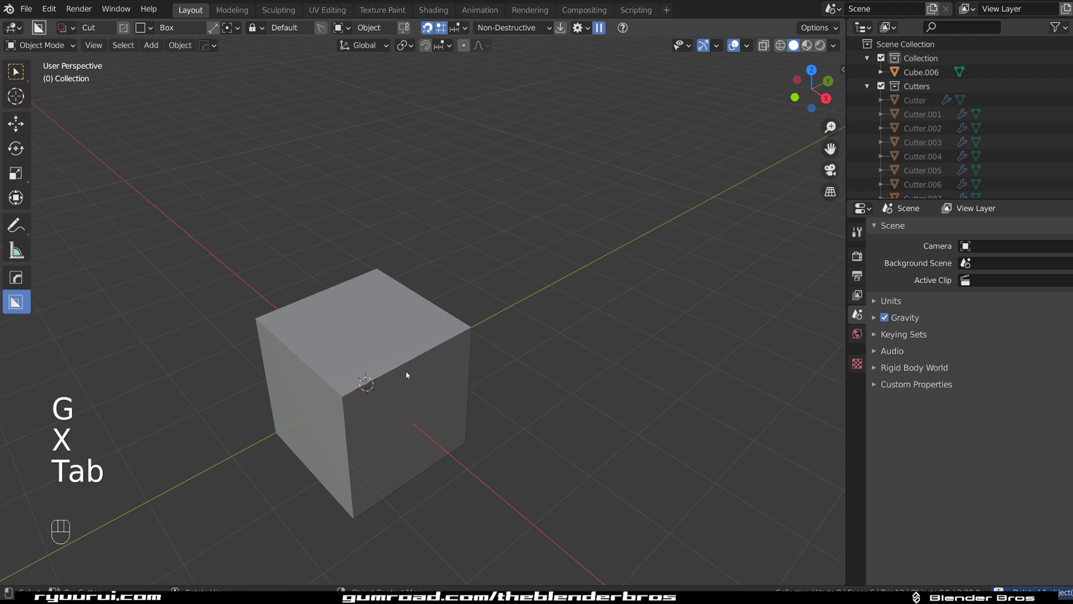
{"action": "key", "text": "Tab"}
{"action": "left_click", "coordinate": [410, 353]}
Extract a face strip as Cube.006_Plate with 0.07 m solidify thickness and move it above the cube.
{"action": "key", "text": "Tab"}
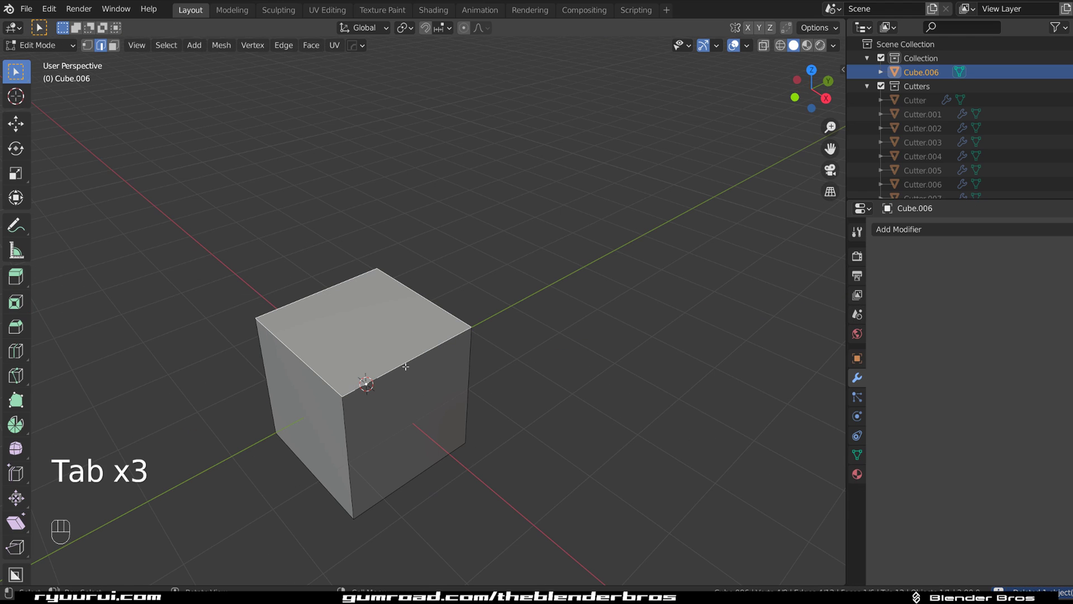
{"action": "key", "text": "ctrl+r"}
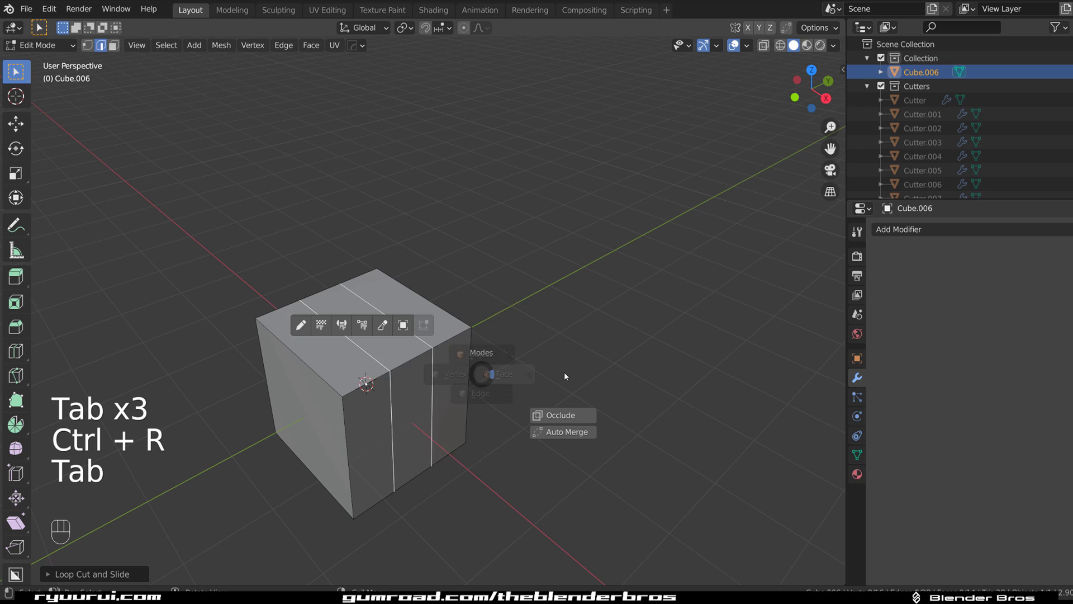
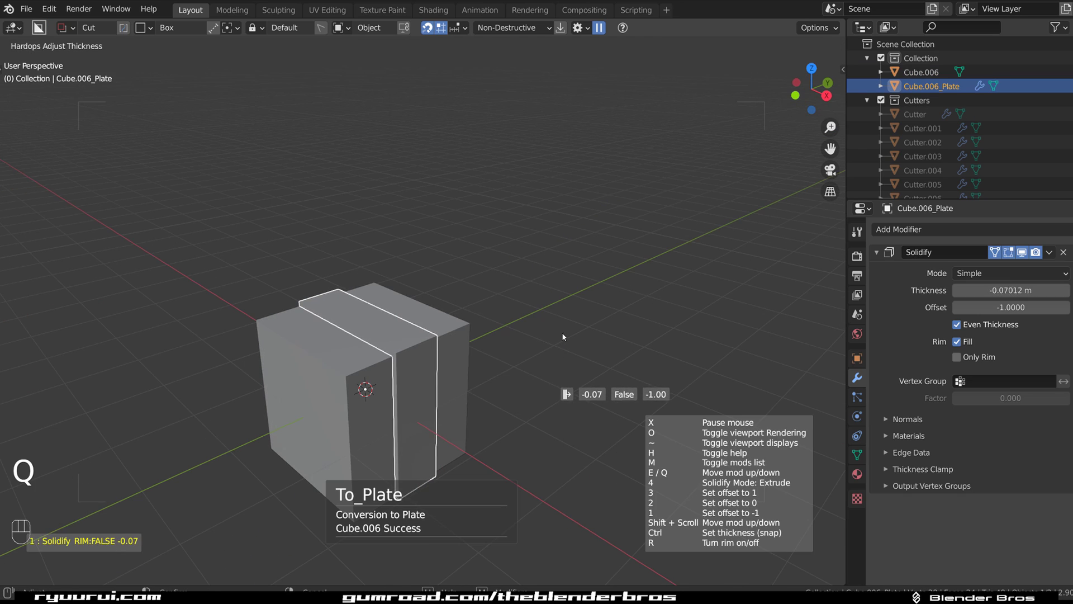
{"action": "left_click_drag", "start_coordinate": [473, 376], "coordinate": [528, 360]}
{"action": "key", "text": "g"}
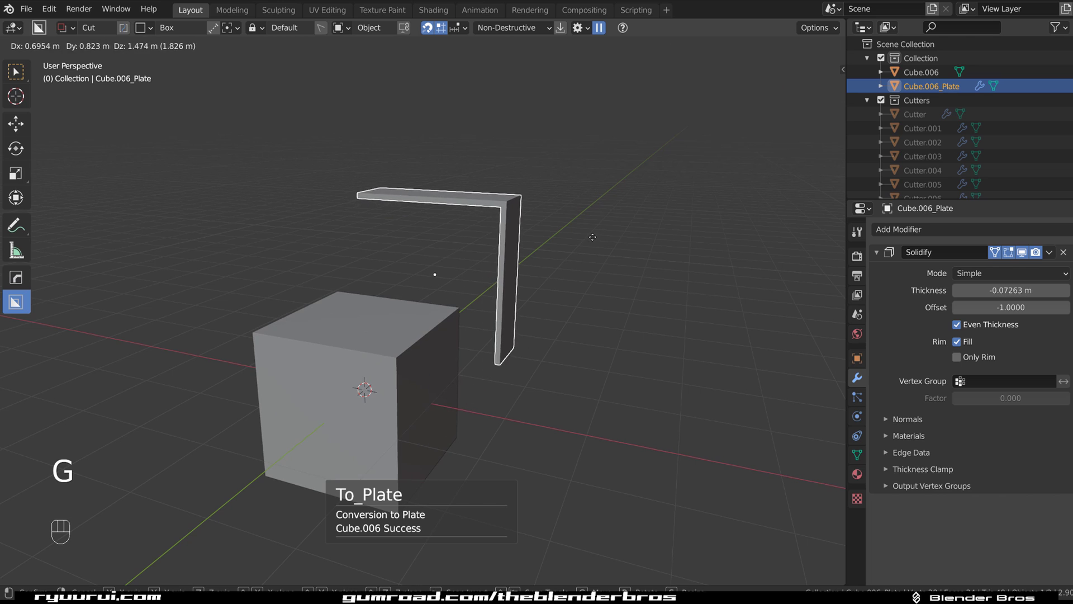
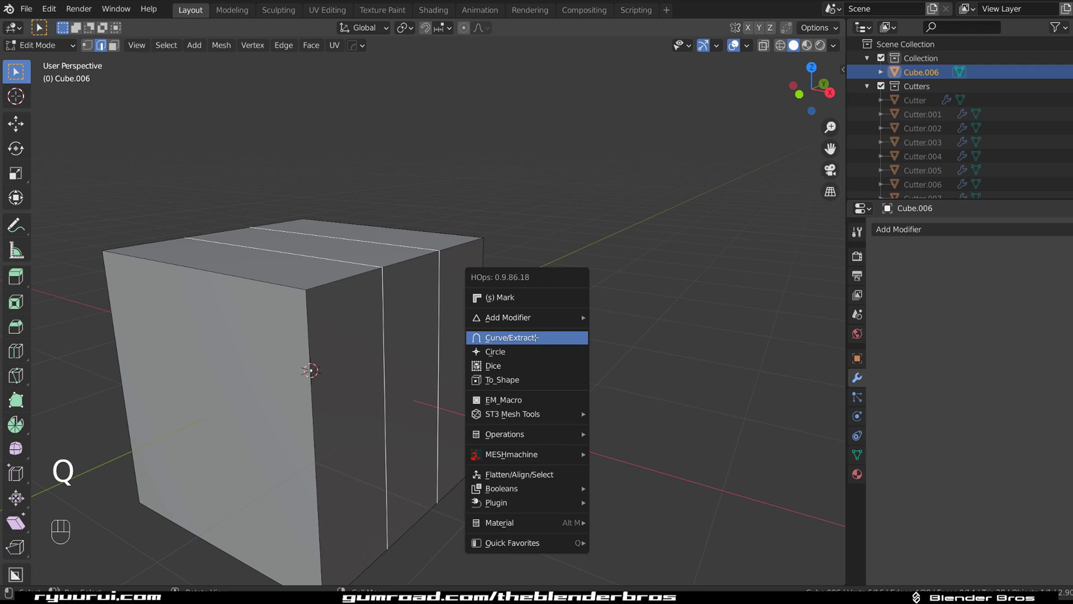
Extract the selected edge loops as the curve object Cube.006_Curve.
{"action": "left_click_drag", "start_coordinate": [490, 332], "coordinate": [431, 332]}
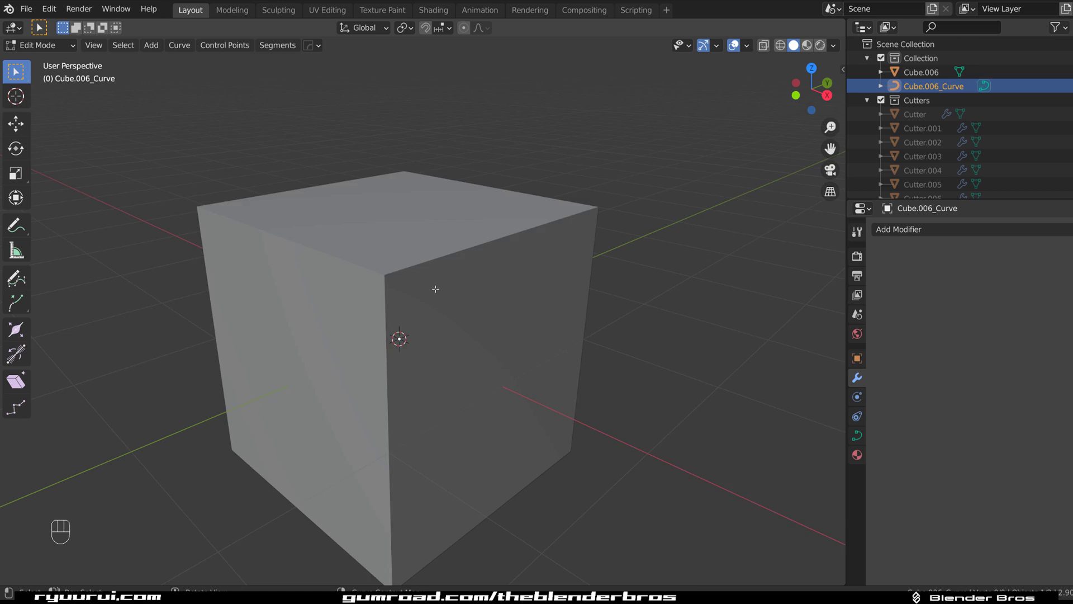
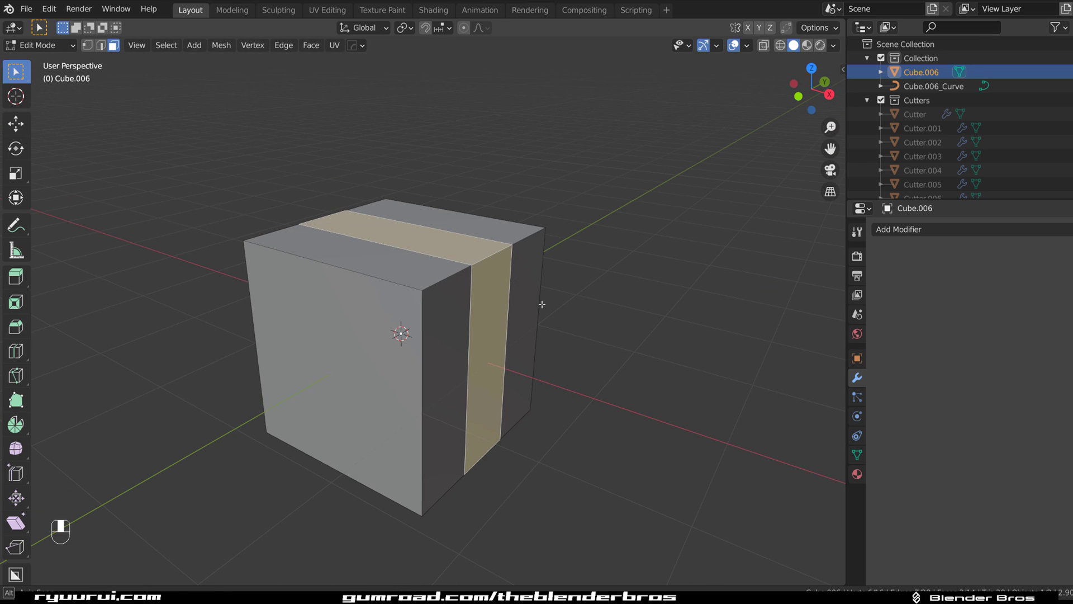
Inset the face strip and add bevel and weighted-normal modifiers via the Q menu.
{"action": "key", "text": "i"}
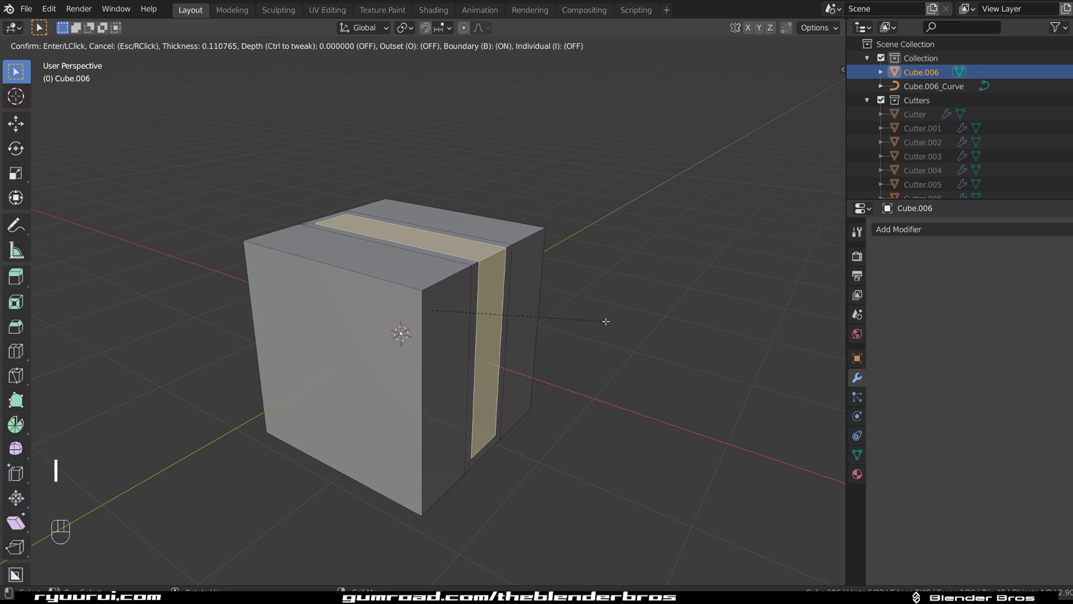
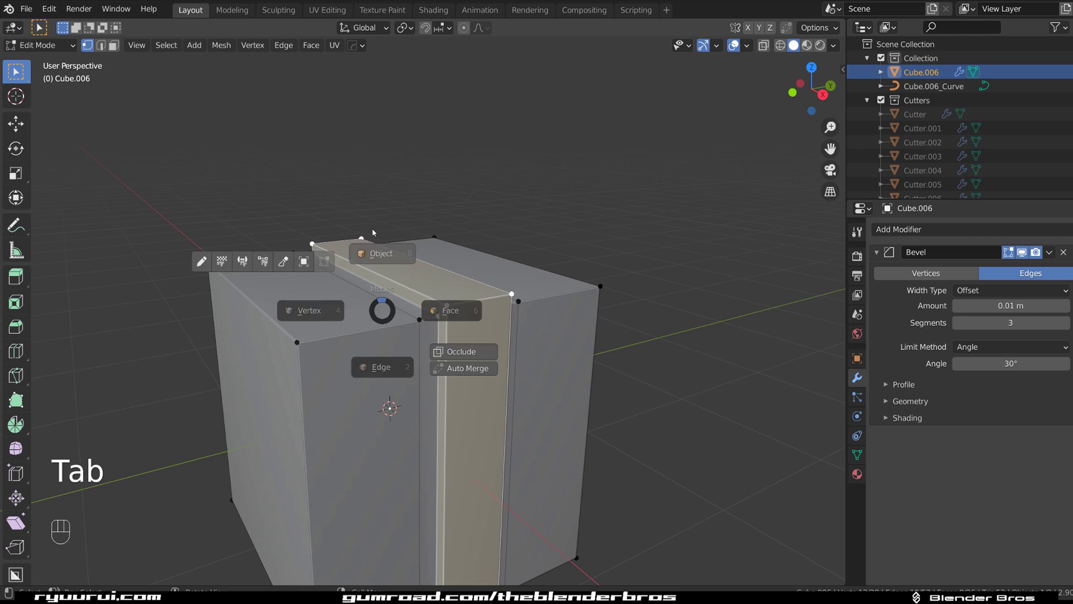
{"action": "key", "text": "q"}
{"action": "left_click_drag", "start_coordinate": [410, 328], "coordinate": [467, 352]}
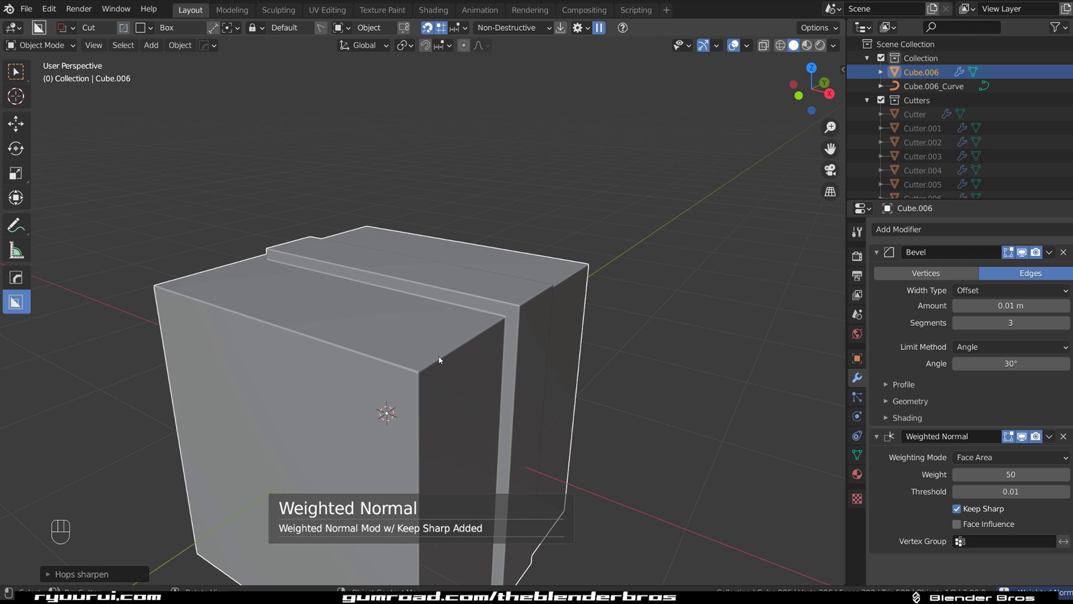
{"action": "left_click_drag", "start_coordinate": [562, 317], "coordinate": [476, 304]}
{"action": "left_click_drag", "start_coordinate": [501, 322], "coordinate": [467, 316]}
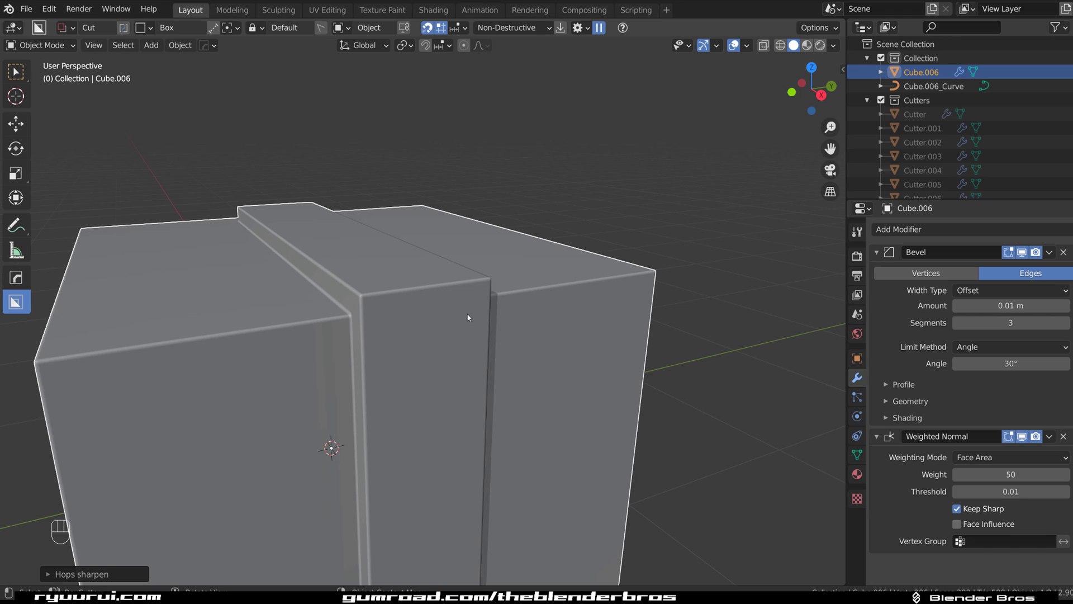
{"action": "left_click_drag", "start_coordinate": [491, 338], "coordinate": [505, 337]}
Extract the top strip as a second solidified plate, move it, then delete it.
{"action": "key", "text": "Tab"}
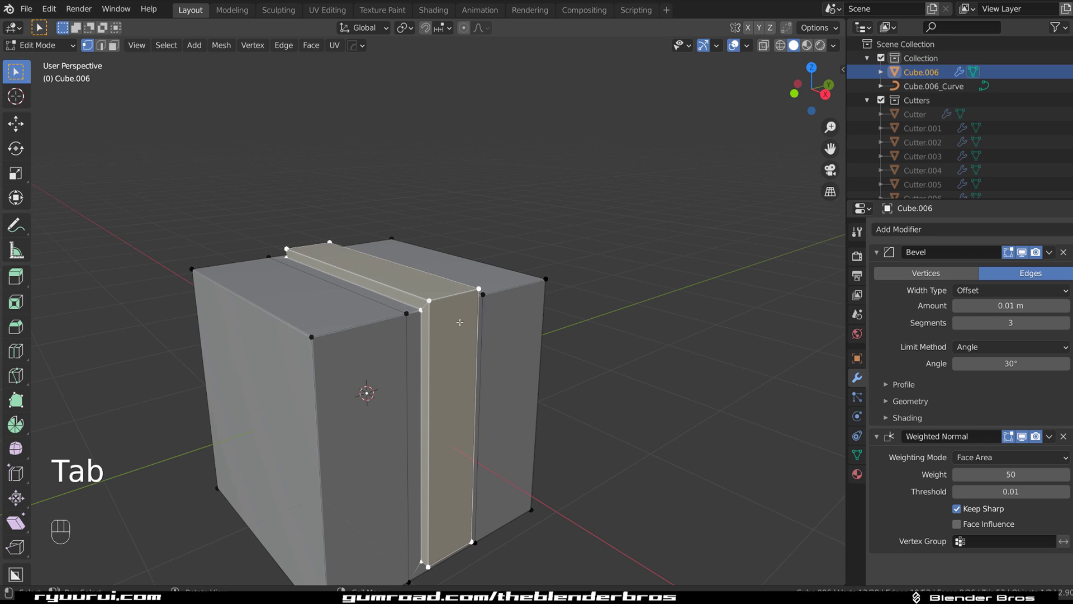
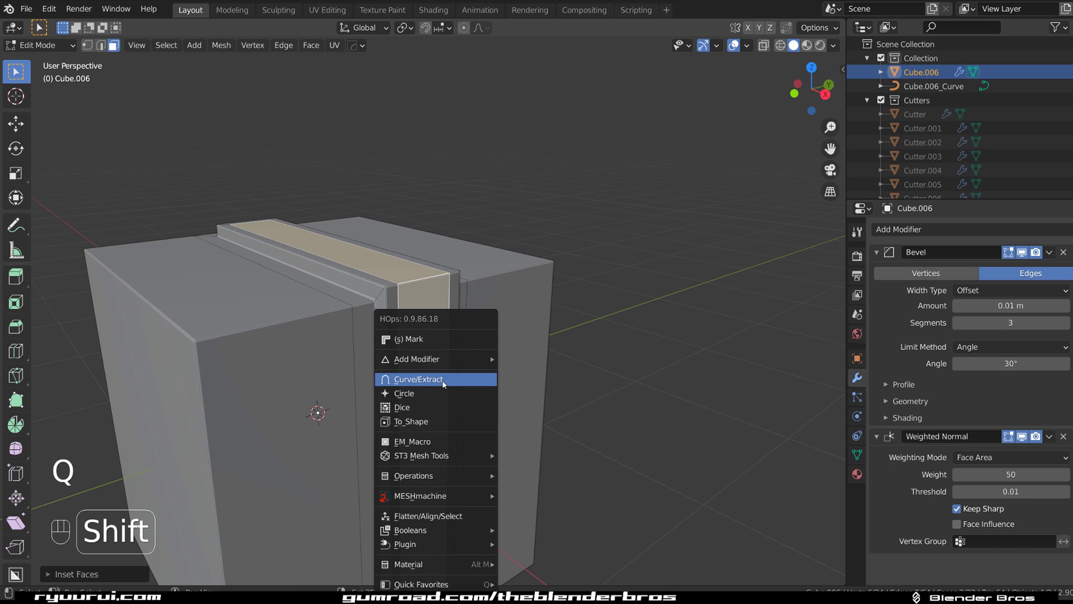
{"action": "left_click_drag", "start_coordinate": [461, 351], "coordinate": [487, 344]}
{"action": "key", "text": "Tab"}
{"action": "key", "text": "Tab"}
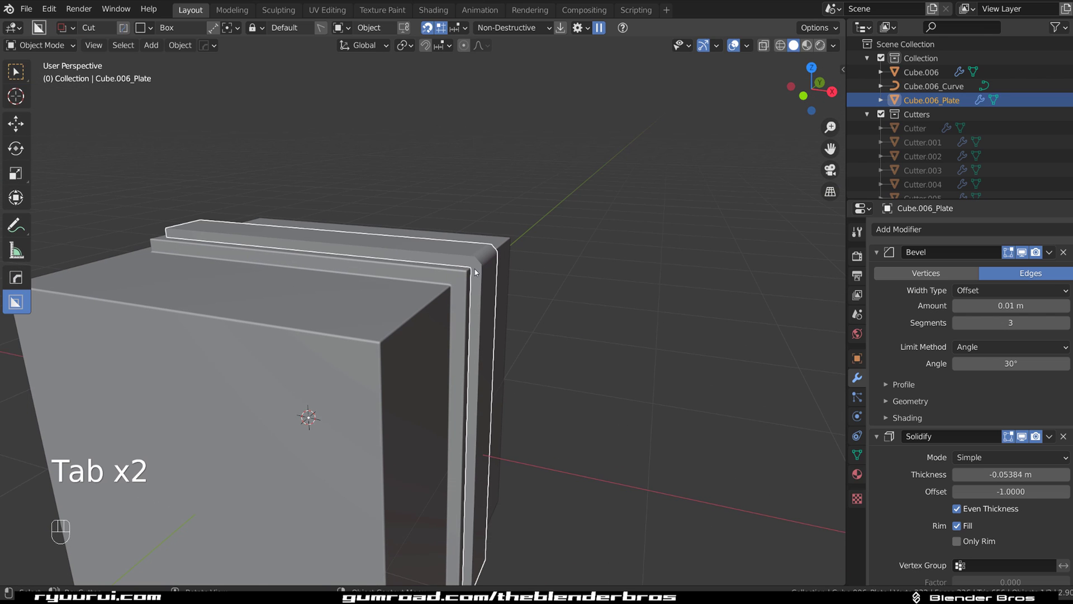
{"action": "key", "text": "g"}
{"action": "left_click_drag", "start_coordinate": [503, 256], "coordinate": [475, 240]}
{"action": "left_click_drag", "start_coordinate": [475, 239], "coordinate": [522, 249]}
{"action": "key", "text": "q"}
{"action": "left_click_drag", "start_coordinate": [422, 311], "coordinate": [494, 298]}
Orbit to view the notched block from the front and select it.
{"action": "middle_click", "coordinate": [529, 292]}
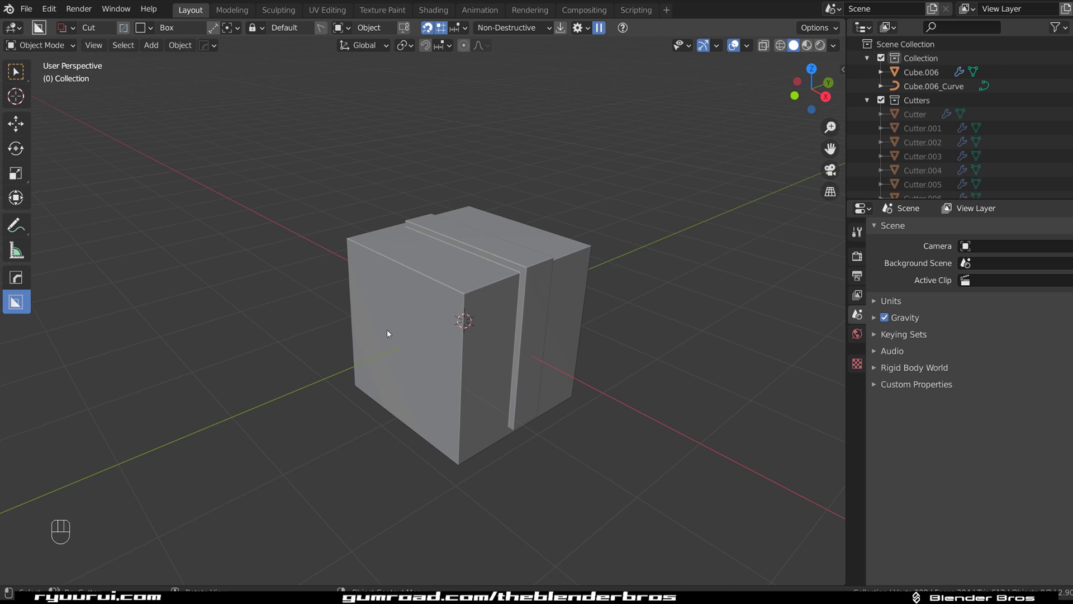
{"action": "left_click_drag", "start_coordinate": [433, 367], "coordinate": [450, 324]}
{"action": "left_click", "coordinate": [456, 299]}
{"action": "left_click_drag", "start_coordinate": [425, 330], "coordinate": [553, 403]}
{"action": "left_click_drag", "start_coordinate": [512, 378], "coordinate": [503, 360]}
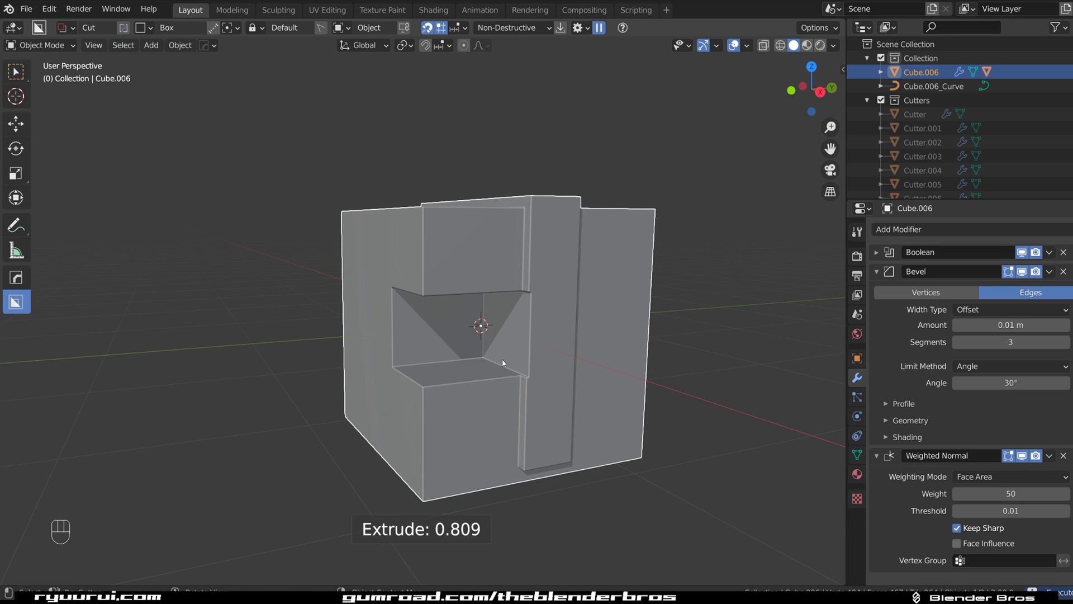
{"action": "left_click_drag", "start_coordinate": [543, 313], "coordinate": [560, 325]}
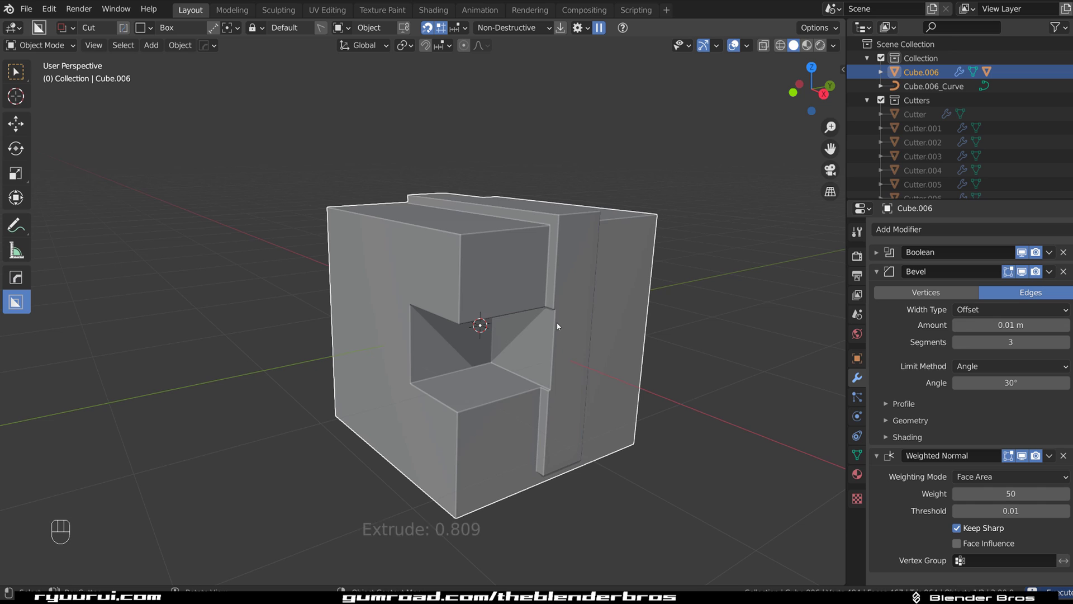
Draw a BoxCutter box cut on the block, adding cutter Cube.007 to the Cutters collection.
{"action": "key", "text": "q"}
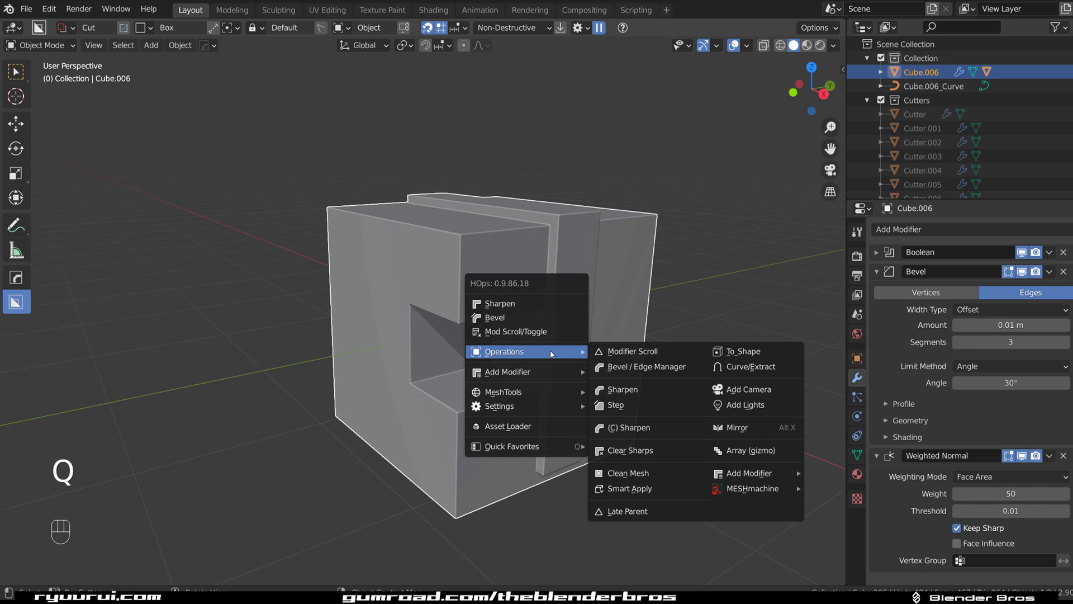
{"action": "key", "text": "q"}
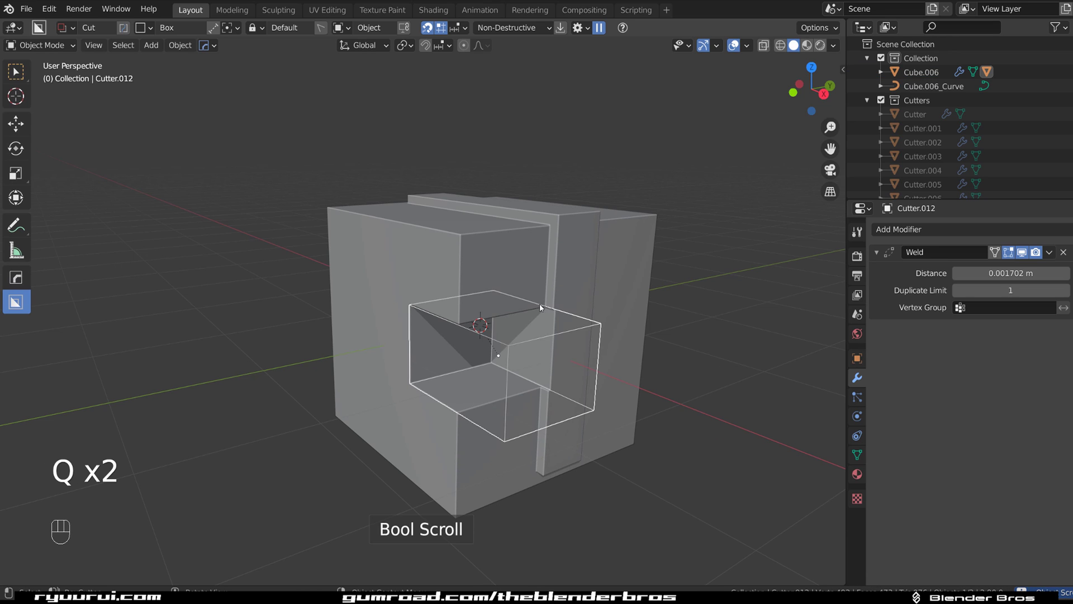
{"action": "key", "text": "q"}
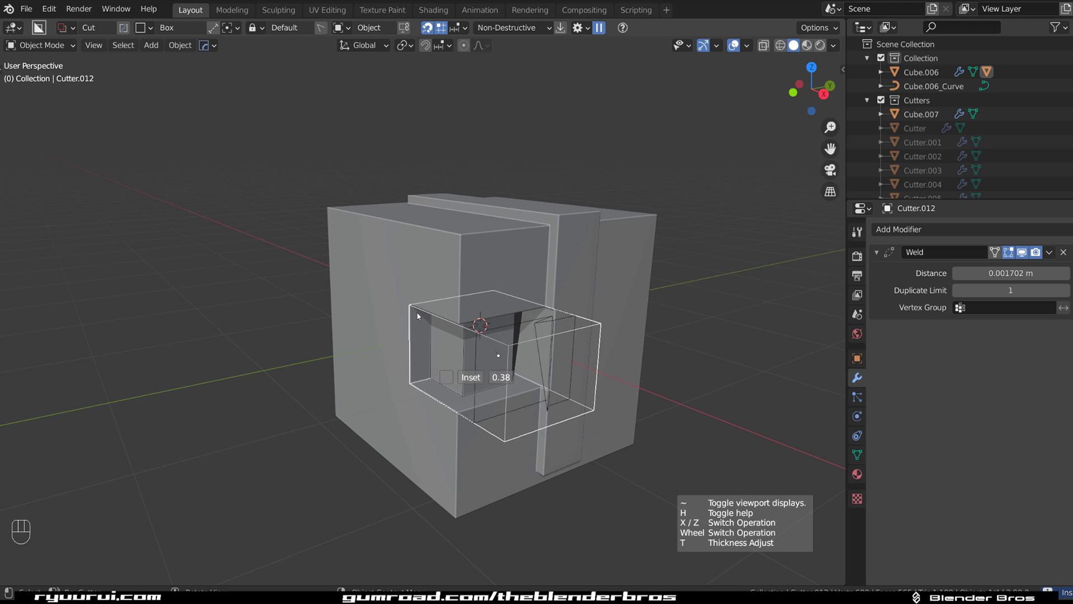
{"action": "left_click_drag", "start_coordinate": [540, 316], "coordinate": [522, 306]}
{"action": "key", "text": "g"}
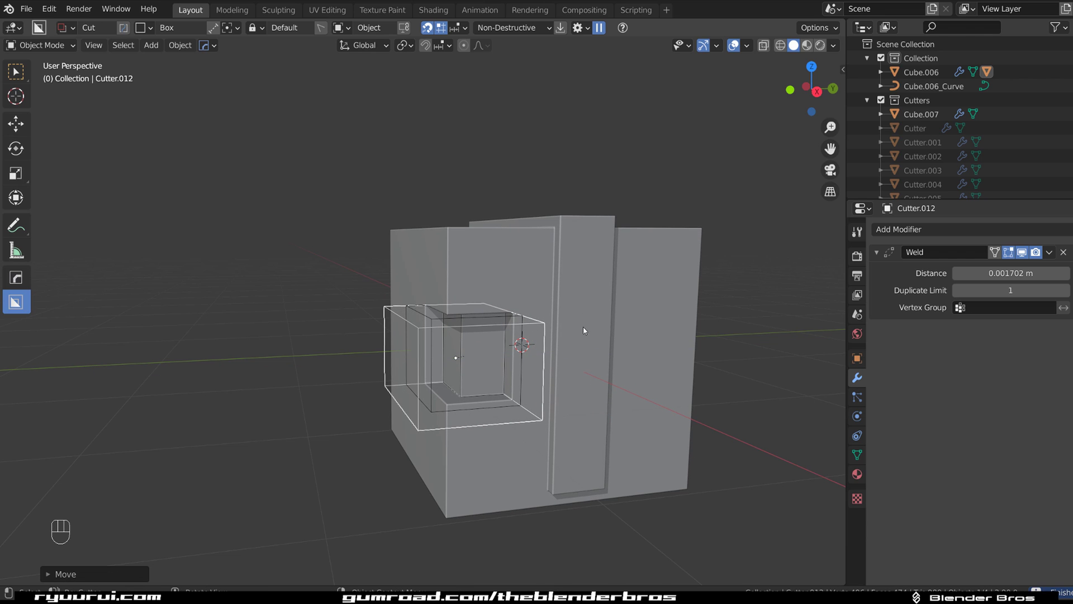
Orbit around the block to inspect the groove, then reselect Cube.006.
{"action": "left_click_drag", "start_coordinate": [516, 338], "coordinate": [540, 342]}
{"action": "left_click_drag", "start_coordinate": [545, 357], "coordinate": [504, 332]}
{"action": "middle_click", "coordinate": [499, 321]}
{"action": "left_click_drag", "start_coordinate": [406, 242], "coordinate": [432, 241]}
{"action": "left_click_drag", "start_coordinate": [417, 293], "coordinate": [477, 361]}
{"action": "left_click_drag", "start_coordinate": [499, 329], "coordinate": [415, 320]}
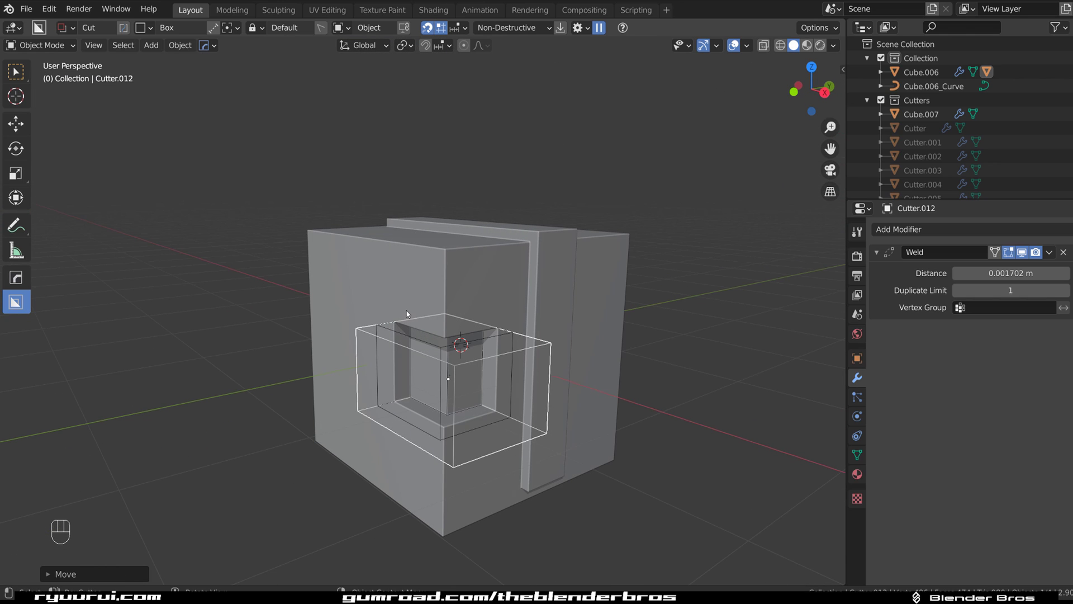
{"action": "left_click_drag", "start_coordinate": [485, 378], "coordinate": [450, 342]}
{"action": "left_click_drag", "start_coordinate": [458, 319], "coordinate": [457, 320]}
{"action": "left_click_drag", "start_coordinate": [442, 304], "coordinate": [545, 307]}
{"action": "left_click_drag", "start_coordinate": [550, 331], "coordinate": [551, 293]}
{"action": "left_click", "coordinate": [595, 306]}
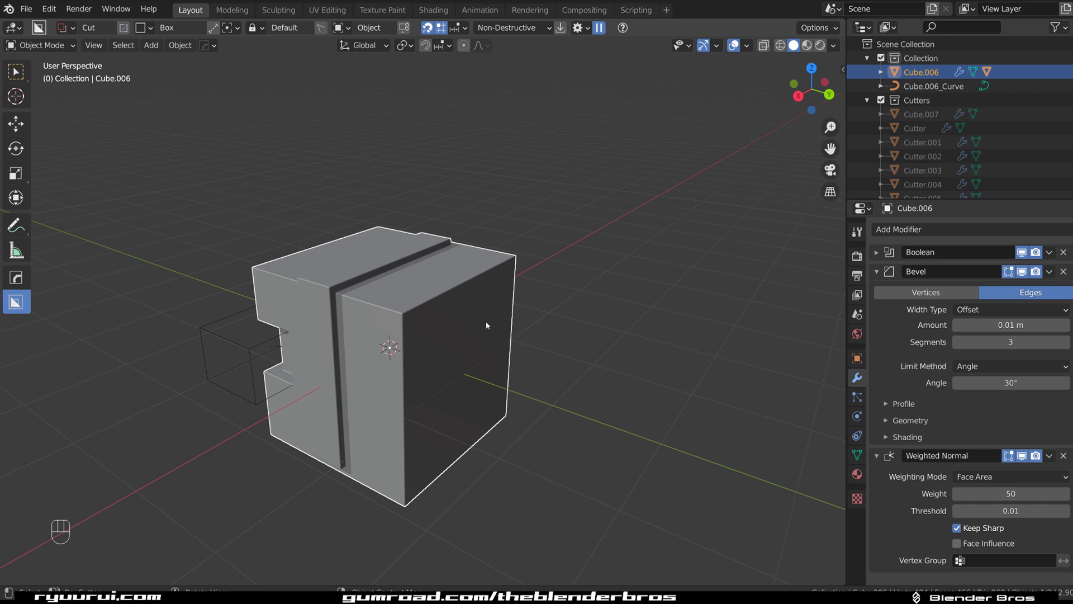
Duplicate the beveled block as Cube.008 and place the copy beside it.
{"action": "key", "text": "shift+d"}
{"action": "middle_click", "coordinate": [580, 309]}
{"action": "left_click", "coordinate": [535, 350]}
{"action": "left_click_drag", "start_coordinate": [459, 328], "coordinate": [568, 292]}
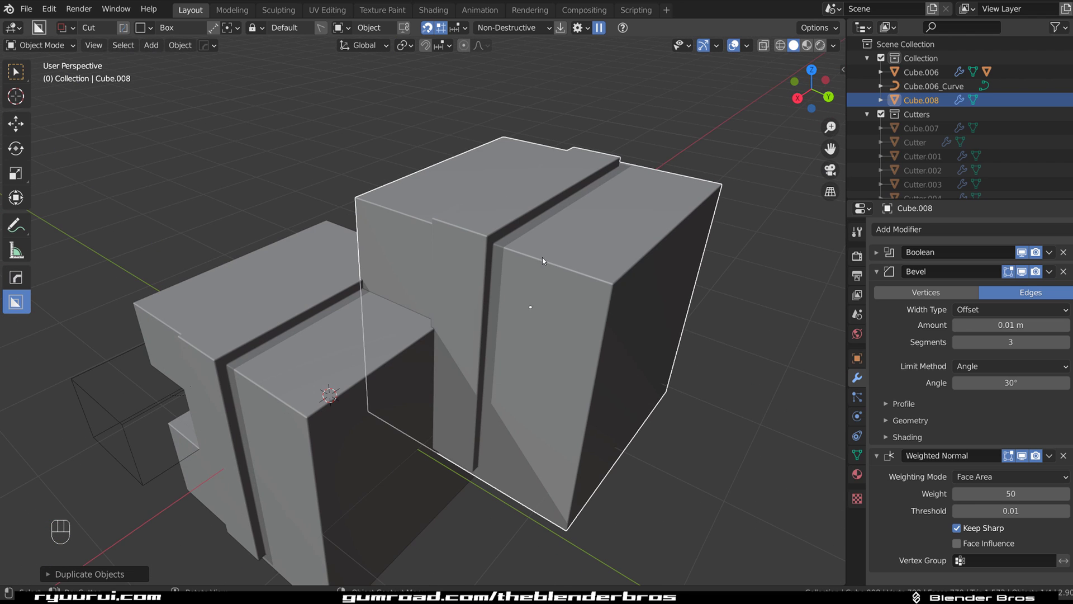
{"action": "left_click_drag", "start_coordinate": [601, 294], "coordinate": [665, 274]}
{"action": "left_click_drag", "start_coordinate": [665, 274], "coordinate": [524, 260]}
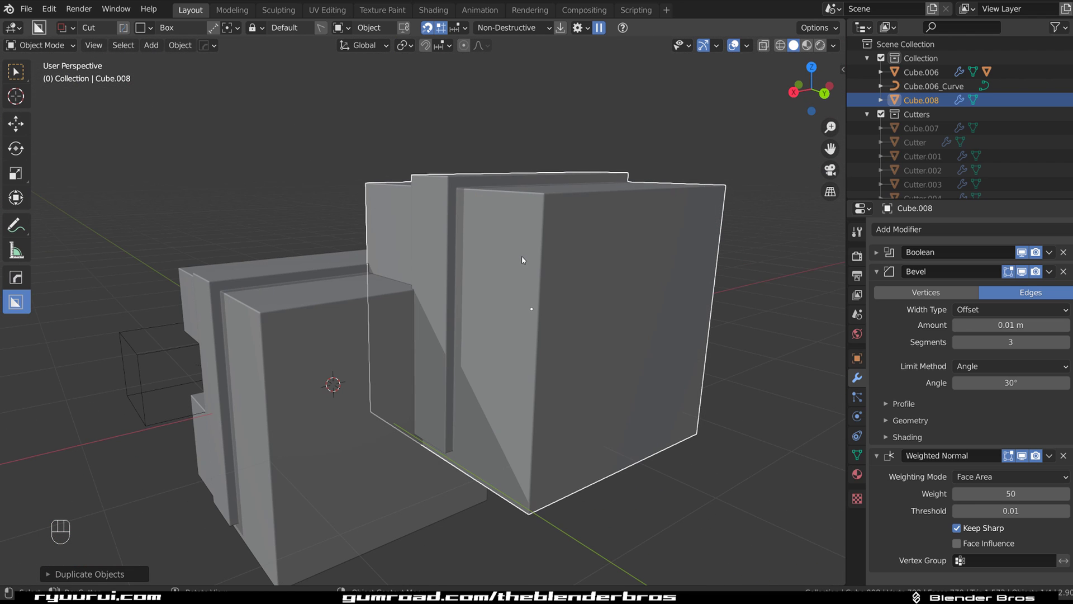
{"action": "left_click_drag", "start_coordinate": [495, 318], "coordinate": [540, 336]}
{"action": "left_click_drag", "start_coordinate": [534, 327], "coordinate": [525, 300]}
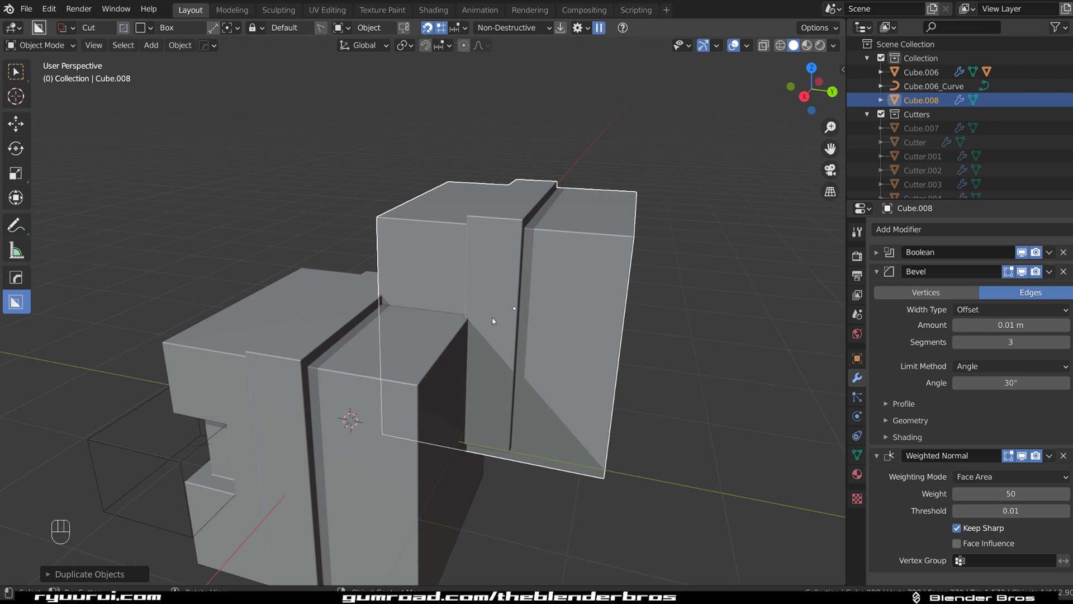
Apply the copy's modifiers, move it to overlap the block, and convert it to a cutter.
{"action": "key", "text": "x"}
{"action": "left_click", "coordinate": [491, 334]}
{"action": "left_click", "coordinate": [451, 331]}
{"action": "key", "text": "q"}
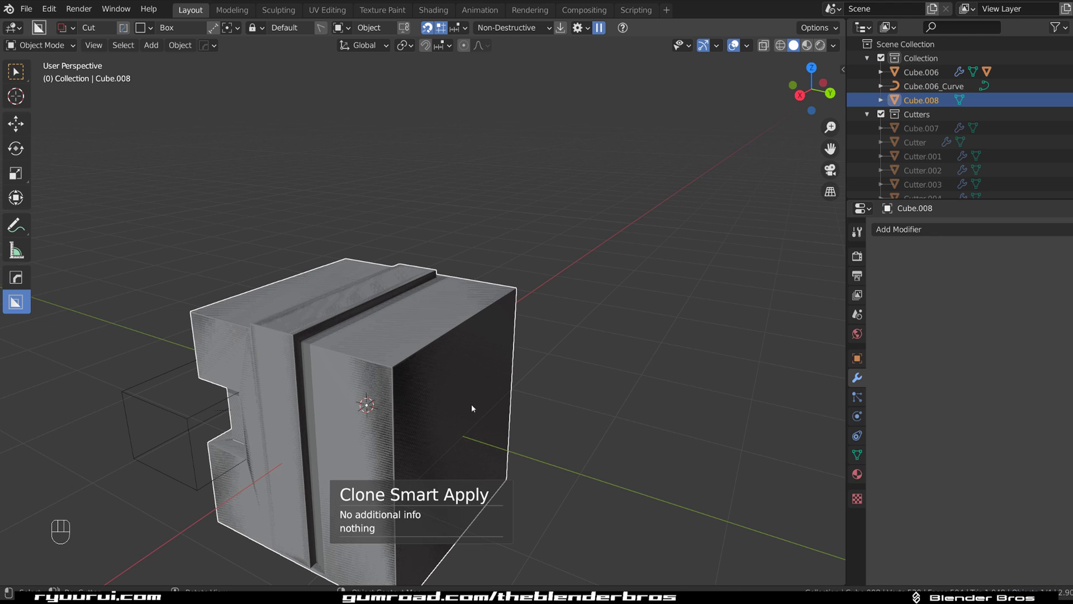
{"action": "key", "text": "g"}
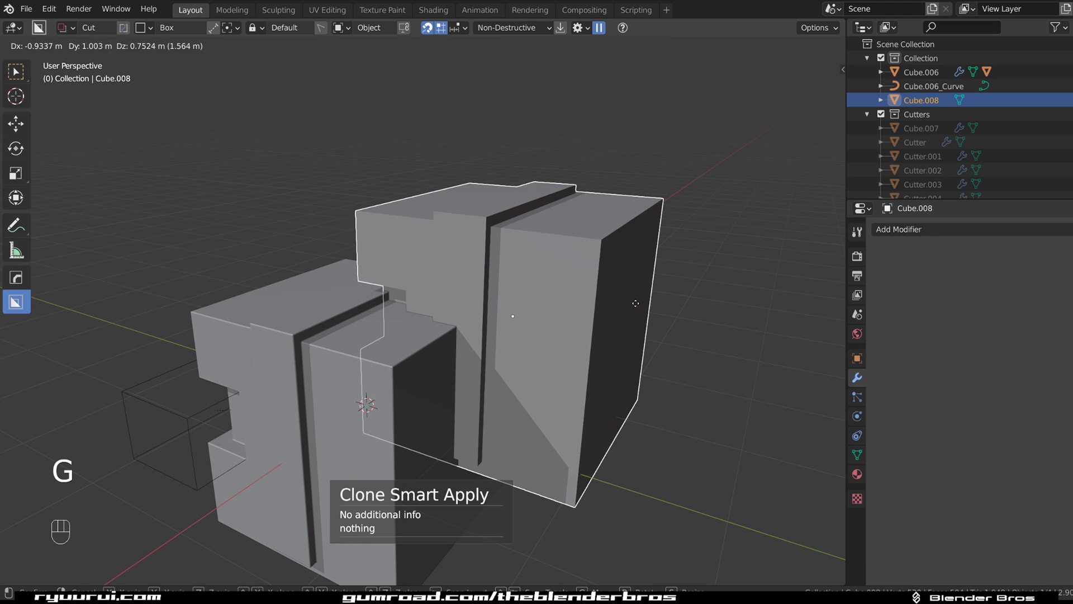
{"action": "key", "text": "s"}
{"action": "left_click_drag", "start_coordinate": [583, 374], "coordinate": [576, 335]}
{"action": "left_click", "coordinate": [542, 319]}
{"action": "key", "text": "q"}
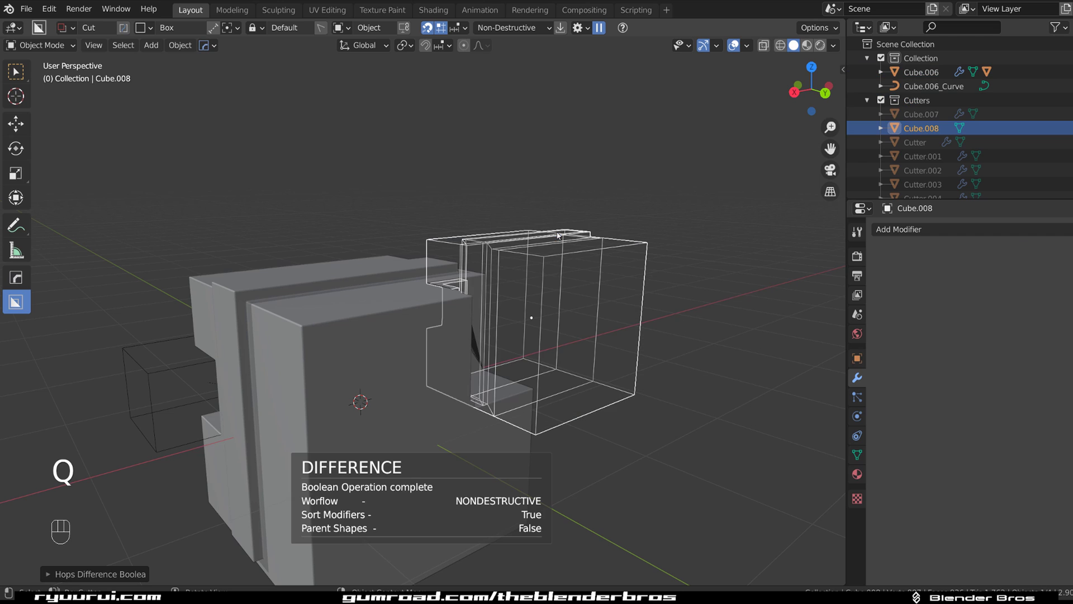
Draw another box cut with outset mode, adding cutter Cube.009 as a raised block on top.
{"action": "left_click_drag", "start_coordinate": [551, 263], "coordinate": [562, 274]}
{"action": "key", "text": "q"}
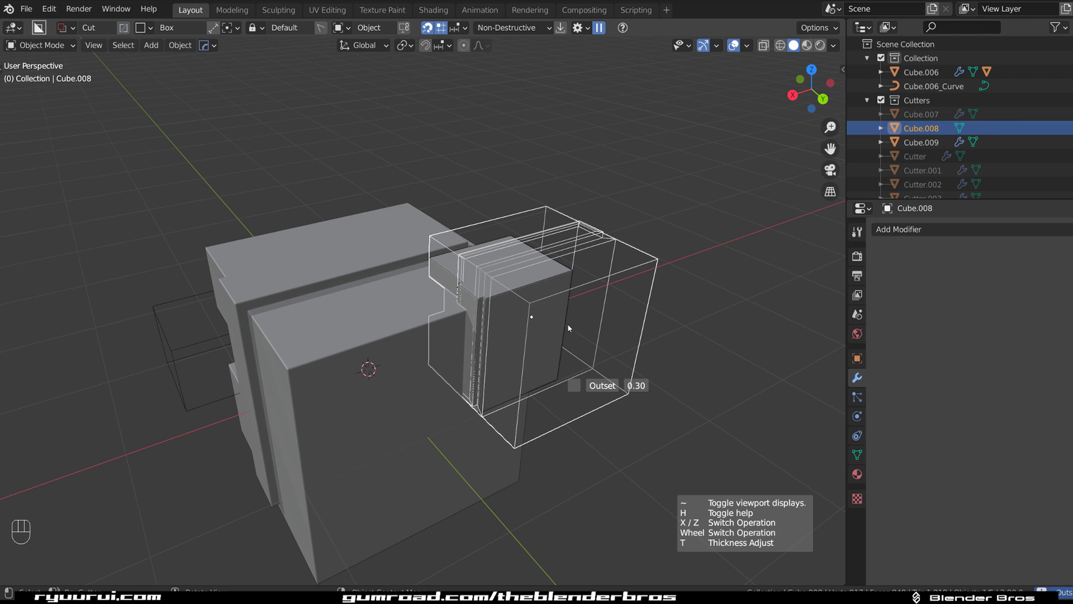
{"action": "left_click_drag", "start_coordinate": [528, 319], "coordinate": [579, 304]}
{"action": "left_click_drag", "start_coordinate": [547, 312], "coordinate": [522, 288]}
{"action": "key", "text": "h"}
{"action": "left_click_drag", "start_coordinate": [512, 314], "coordinate": [462, 290]}
{"action": "left_click", "coordinate": [585, 319]}
Orbit the view to inspect the stepped end and the raised block.
{"action": "left_click_drag", "start_coordinate": [551, 325], "coordinate": [637, 305]}
{"action": "left_click_drag", "start_coordinate": [475, 309], "coordinate": [520, 264]}
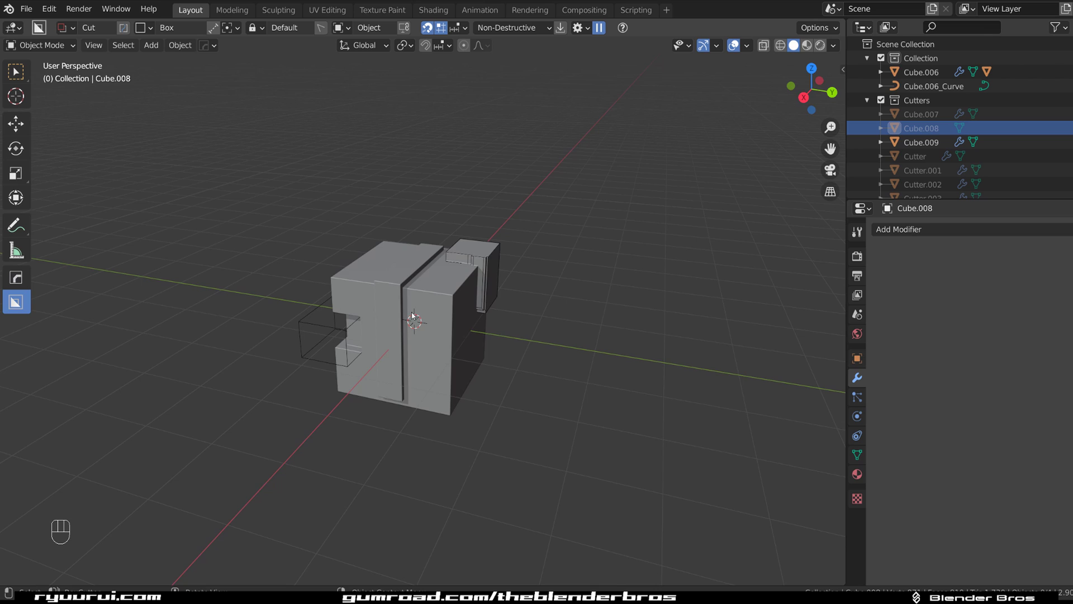
{"action": "left_click_drag", "start_coordinate": [439, 314], "coordinate": [543, 310]}
{"action": "left_click_drag", "start_coordinate": [461, 279], "coordinate": [489, 268]}
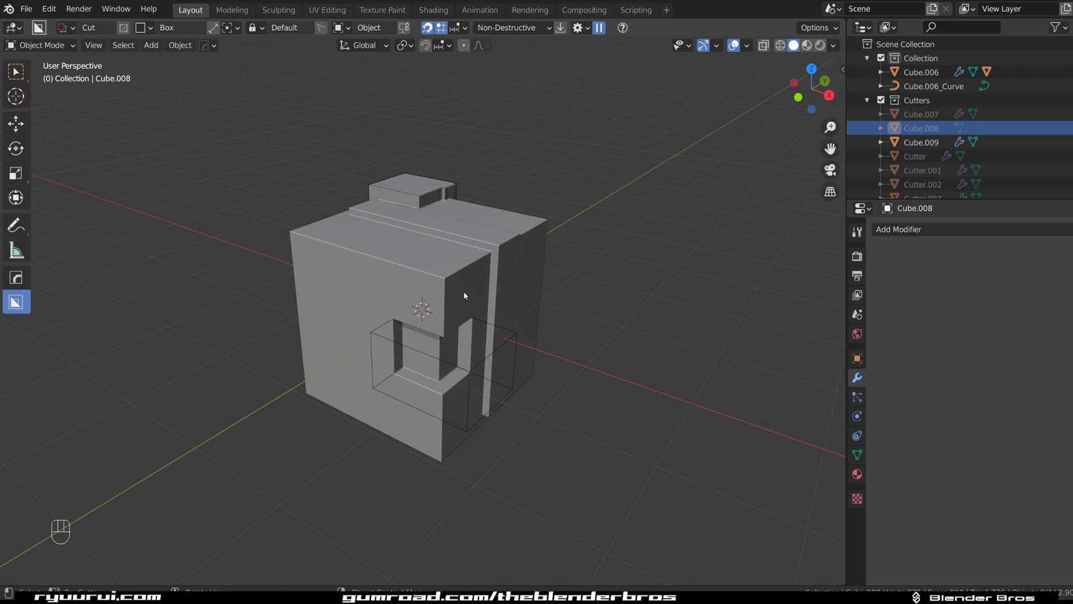
{"action": "left_click", "coordinate": [411, 318]}
{"action": "left_click", "coordinate": [400, 310]}
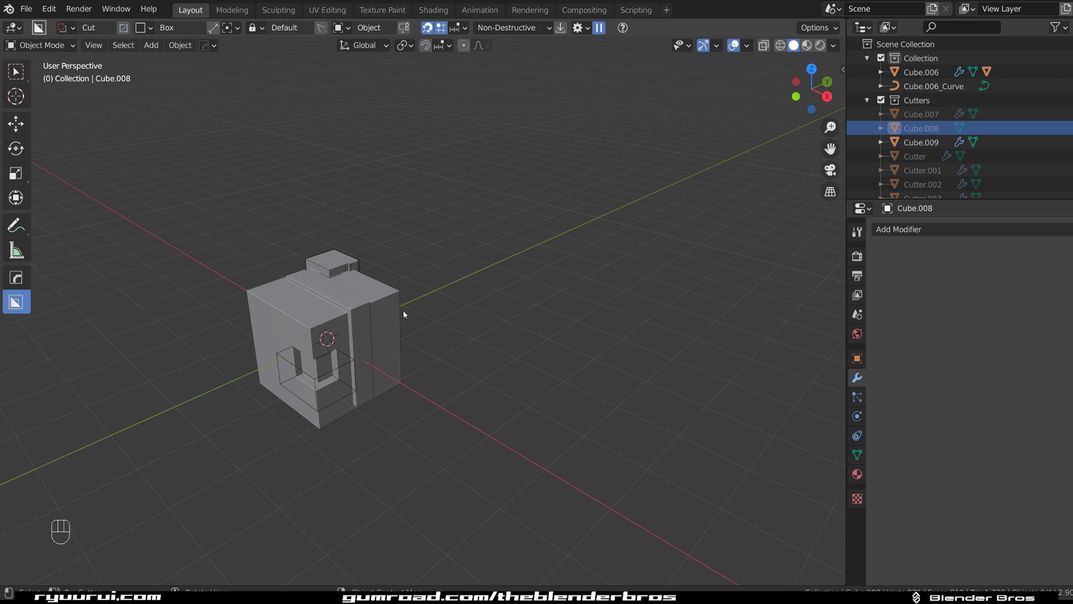
Add a plain new cube and give its edges a Hard Ops bevel.
{"action": "key", "text": "shift+a"}
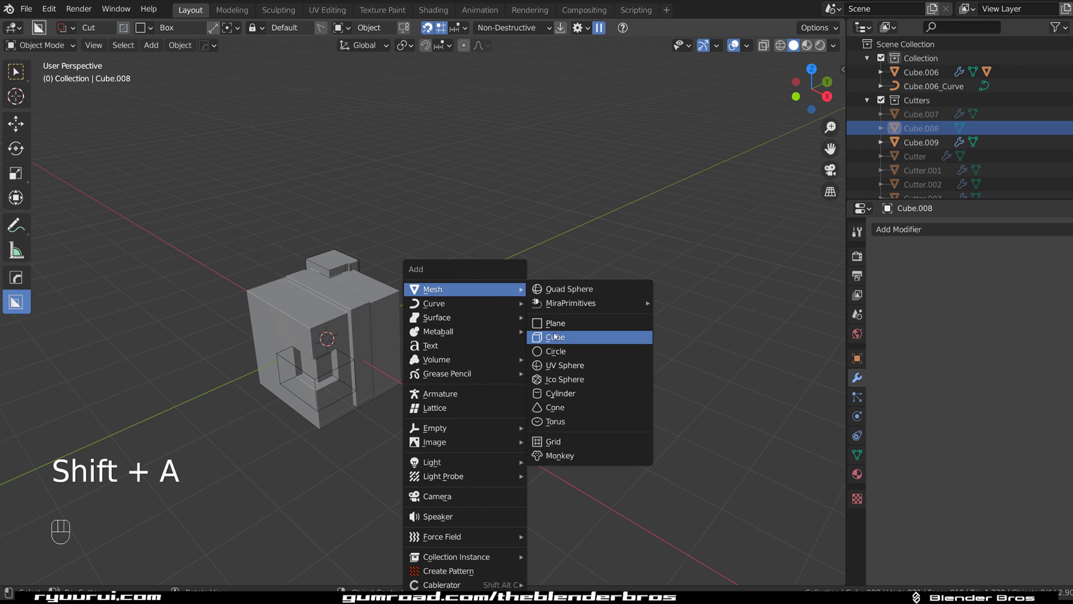
{"action": "left_click_drag", "start_coordinate": [461, 363], "coordinate": [362, 414]}
{"action": "key", "text": "g"}
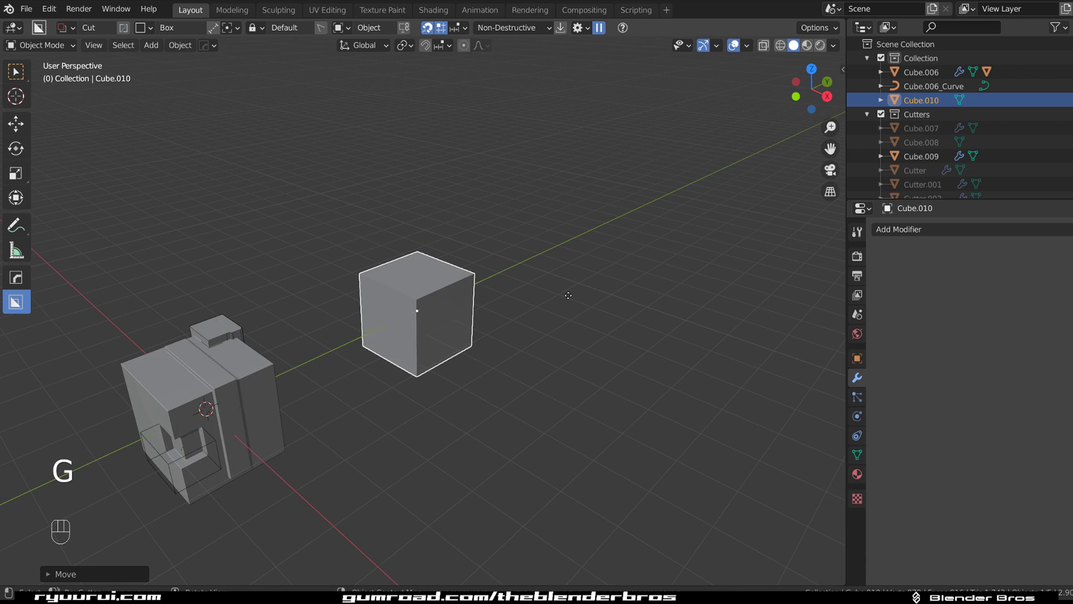
{"action": "key", "text": "q"}
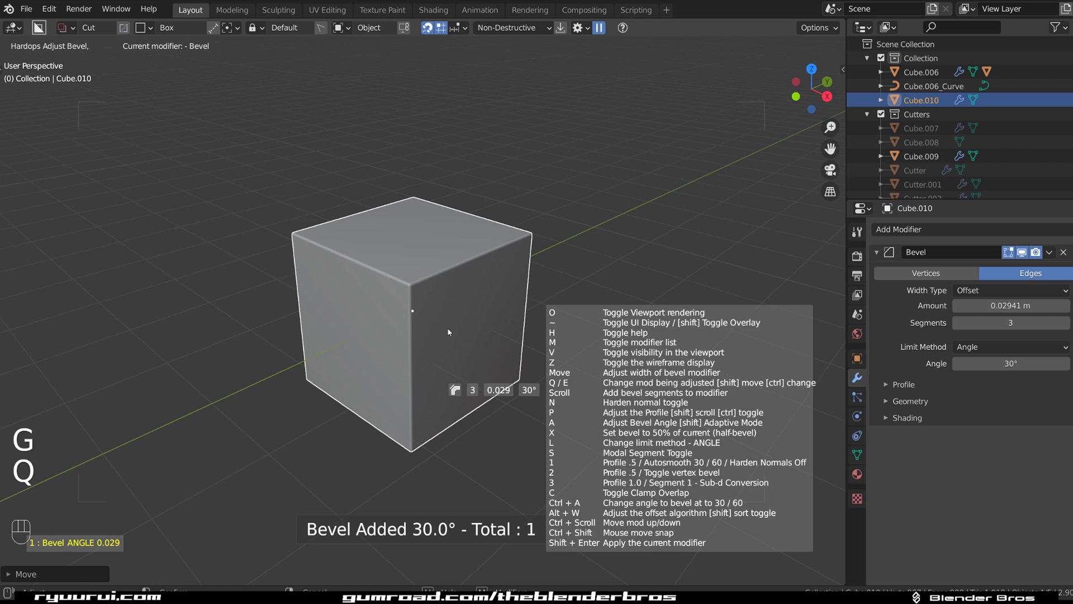
{"action": "left_click_drag", "start_coordinate": [444, 249], "coordinate": [441, 336]}
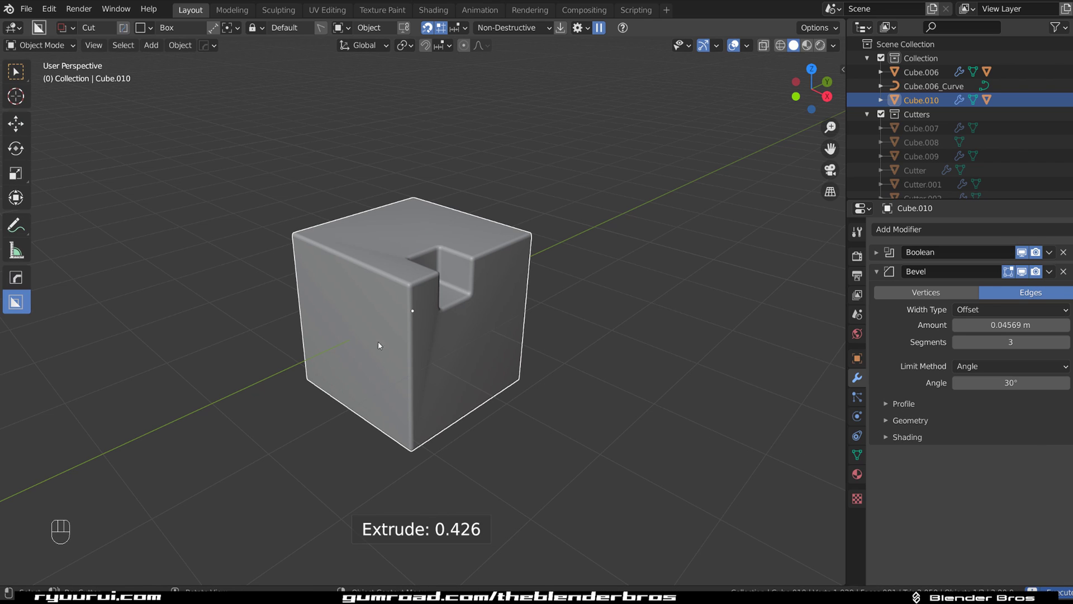
Box-cut a notch into the cube's top, add a second cut and mirror the notch across.
{"action": "left_click_drag", "start_coordinate": [420, 382], "coordinate": [521, 348]}
{"action": "key", "text": "q"}
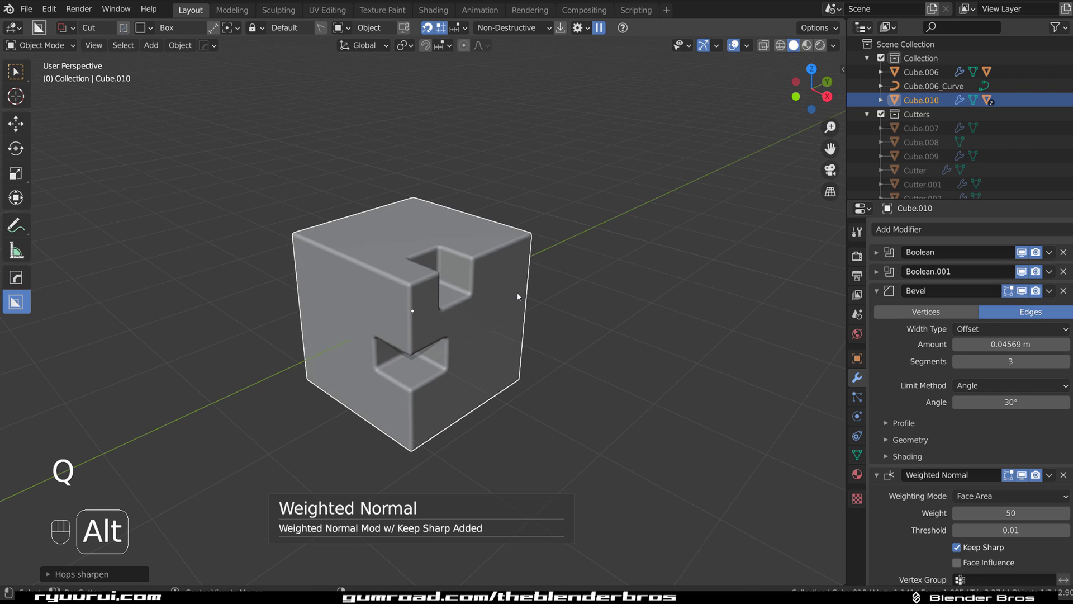
{"action": "left_click", "coordinate": [406, 322]}
{"action": "key", "text": "alt+x"}
{"action": "left_click", "coordinate": [309, 289]}
{"action": "left_click_drag", "start_coordinate": [434, 310], "coordinate": [493, 271]}
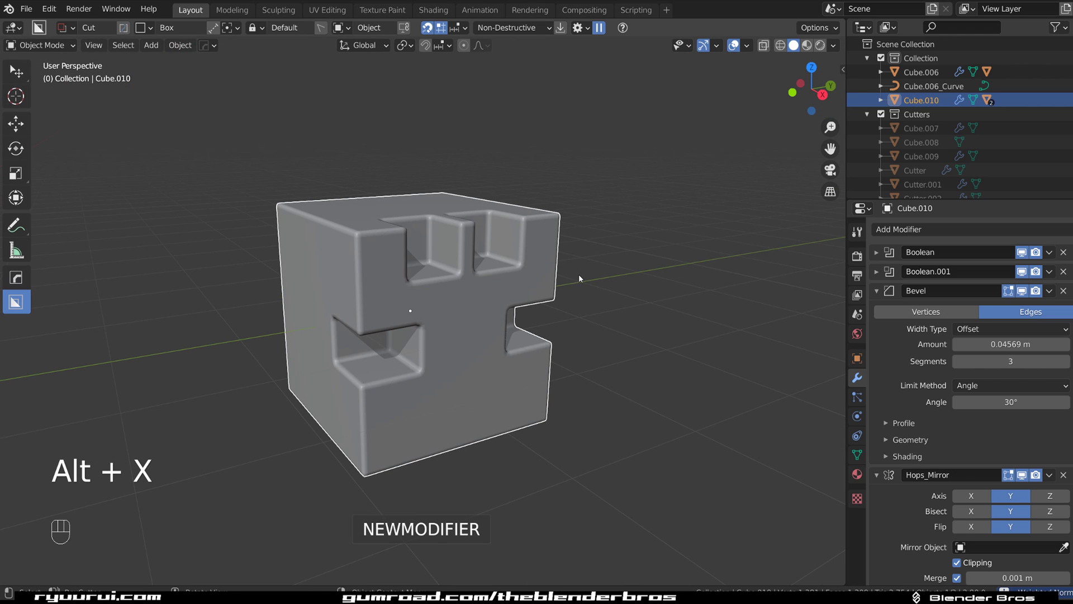
Review the cube's modifier list, toggling and undoing the trial mirror while checking the notches from above.
{"action": "key", "text": "q"}
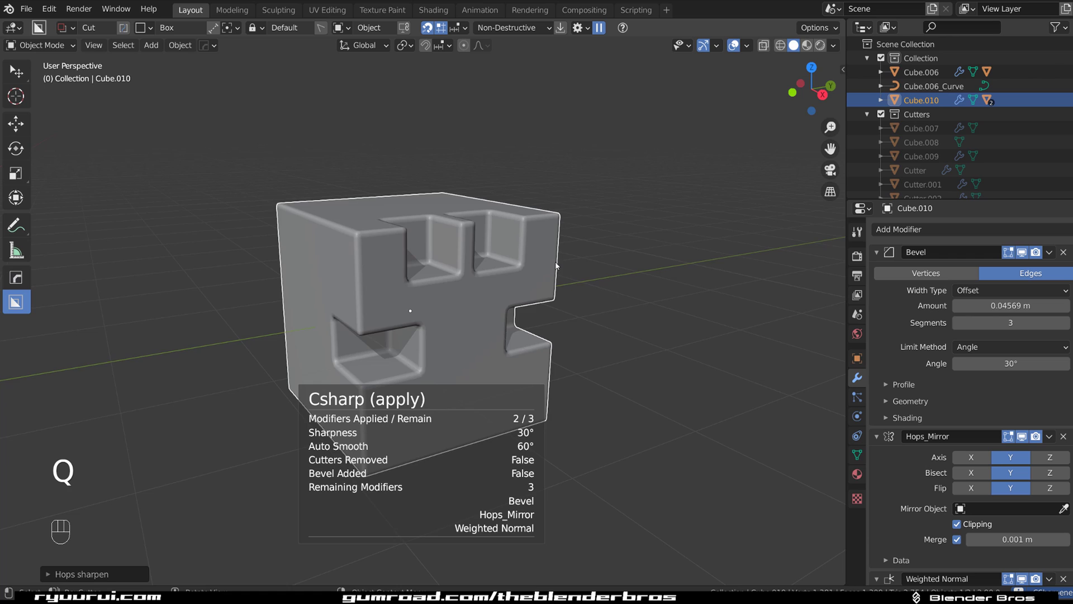
{"action": "left_click", "coordinate": [541, 266]}
{"action": "key", "text": "ctrl+`"}
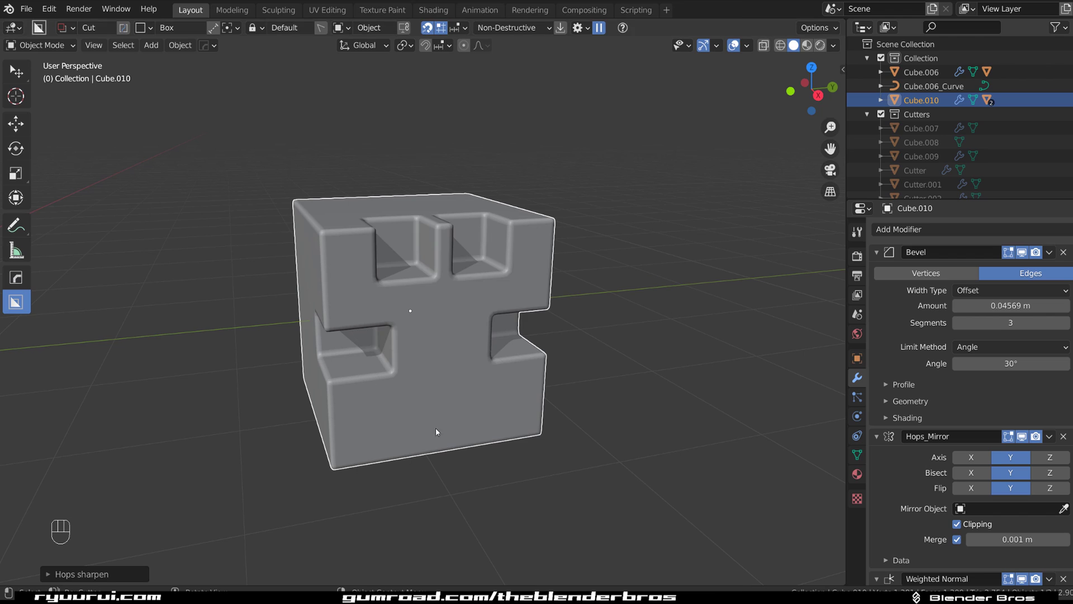
{"action": "key", "text": "ctrl+z"}
{"action": "key", "text": "ctrl+z"}
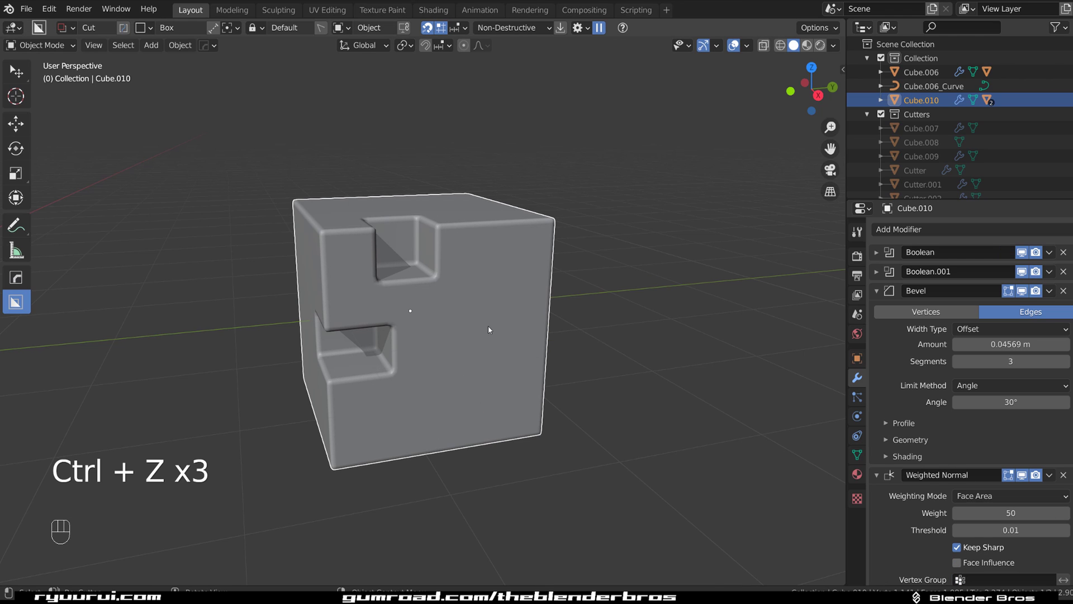
{"action": "key", "text": "alt+x"}
{"action": "left_click_drag", "start_coordinate": [309, 325], "coordinate": [468, 271]}
{"action": "key", "text": "q"}
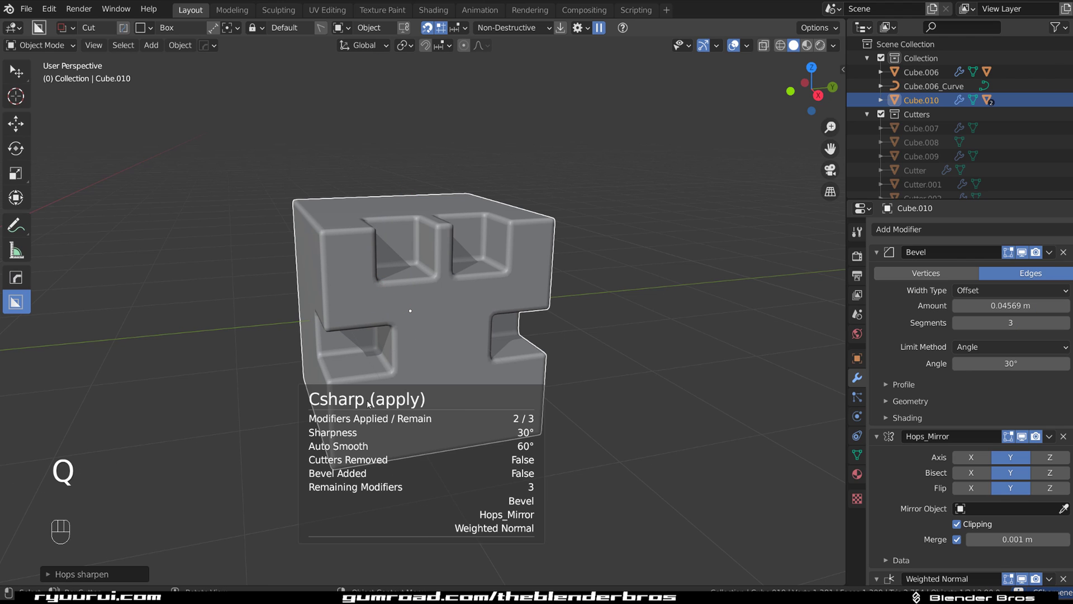
{"action": "left_click_drag", "start_coordinate": [421, 300], "coordinate": [449, 303]}
{"action": "left_click_drag", "start_coordinate": [449, 303], "coordinate": [400, 300]}
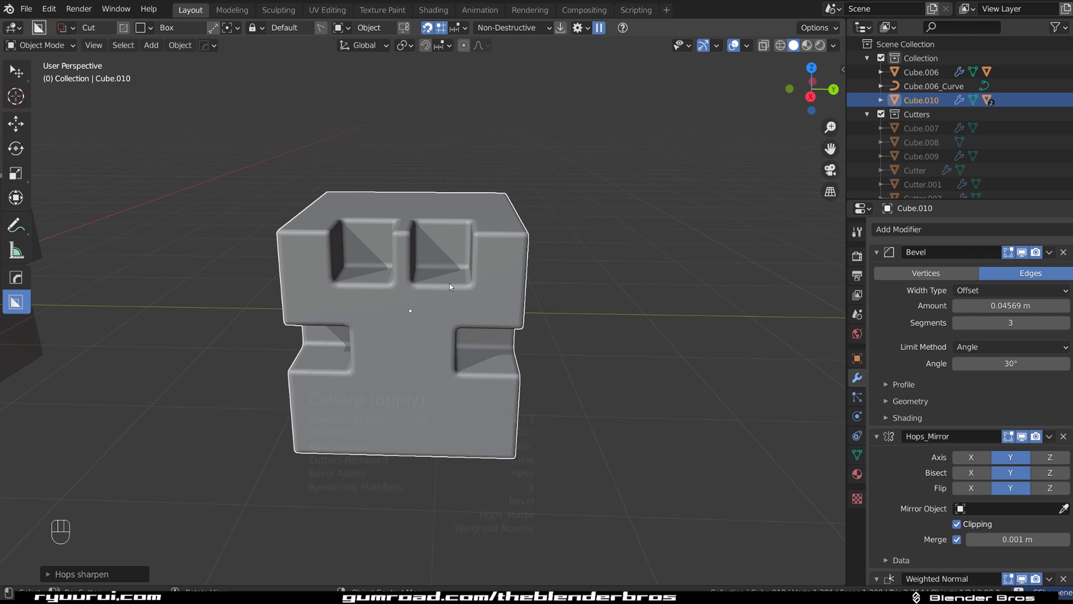
{"action": "middle_click", "coordinate": [432, 286]}
{"action": "key", "text": "ctrl+z"}
{"action": "key", "text": "ctrl+z"}
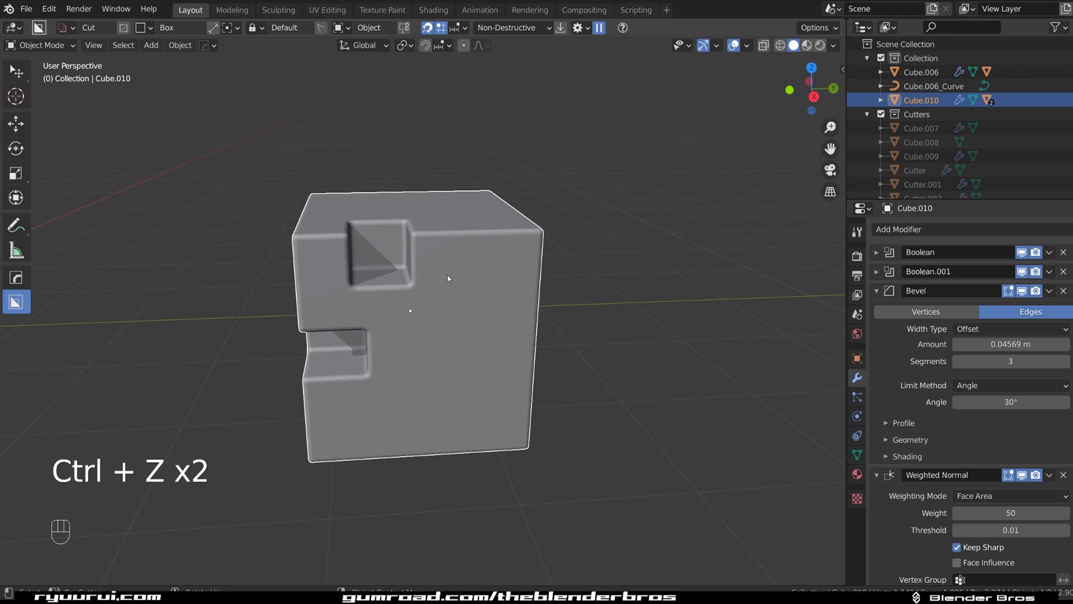
Add a Hard Ops mirror on the Y axis over the booleans, bevel and weighted normal.
{"action": "key", "text": "alt+x"}
{"action": "left_click", "coordinate": [296, 317]}
{"action": "left_click", "coordinate": [436, 313]}
{"action": "key", "text": "q"}
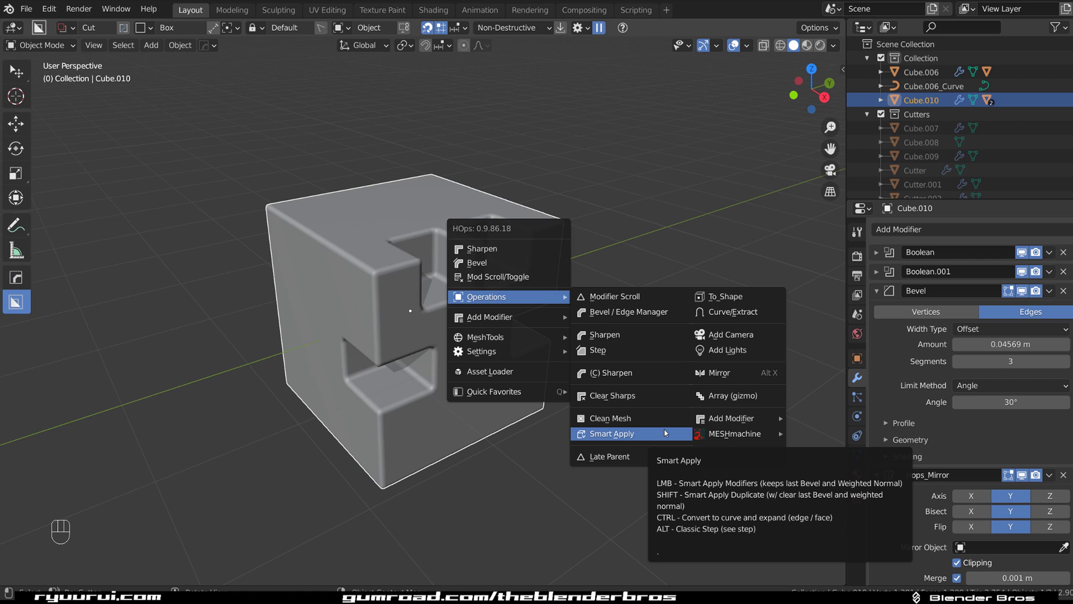
Smart Apply the cuts and mirror into the mesh, leaving only bevel and weighted normal.
{"action": "left_click_drag", "start_coordinate": [536, 372], "coordinate": [520, 361]}
{"action": "key", "text": "Tab"}
{"action": "key", "text": "Tab"}
{"action": "key", "text": "ctrl+`"}
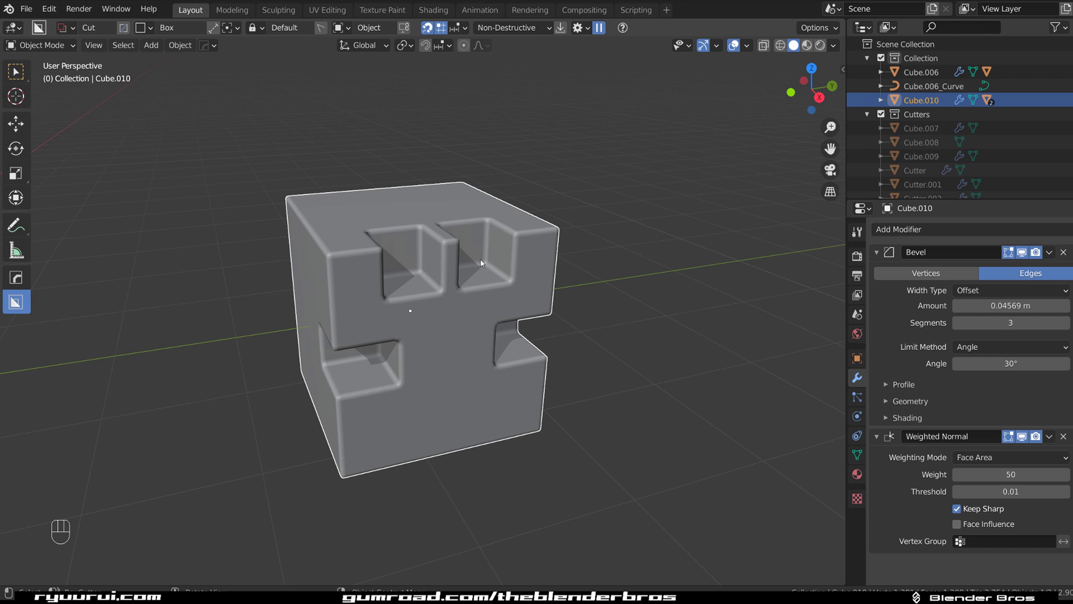
{"action": "left_click_drag", "start_coordinate": [457, 315], "coordinate": [447, 337]}
Delete the leftover Cube.006 object and zoom out to view the whole scene.
{"action": "left_click", "coordinate": [222, 319]}
{"action": "key", "text": "x"}
{"action": "left_click_drag", "start_coordinate": [417, 326], "coordinate": [432, 313]}
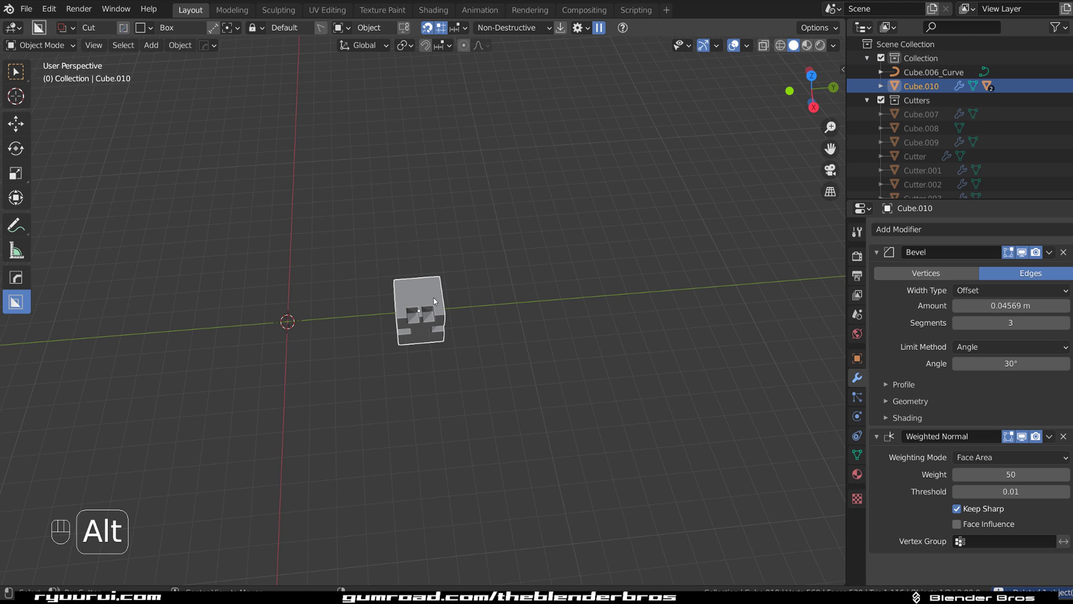
{"action": "key", "text": "alt+g"}
{"action": "left_click", "coordinate": [422, 351]}
{"action": "left_click_drag", "start_coordinate": [485, 316], "coordinate": [571, 262]}
{"action": "left_click", "coordinate": [482, 326]}
{"action": "left_click", "coordinate": [481, 331]}
{"action": "key", "text": "g"}
{"action": "left_click", "coordinate": [443, 328]}
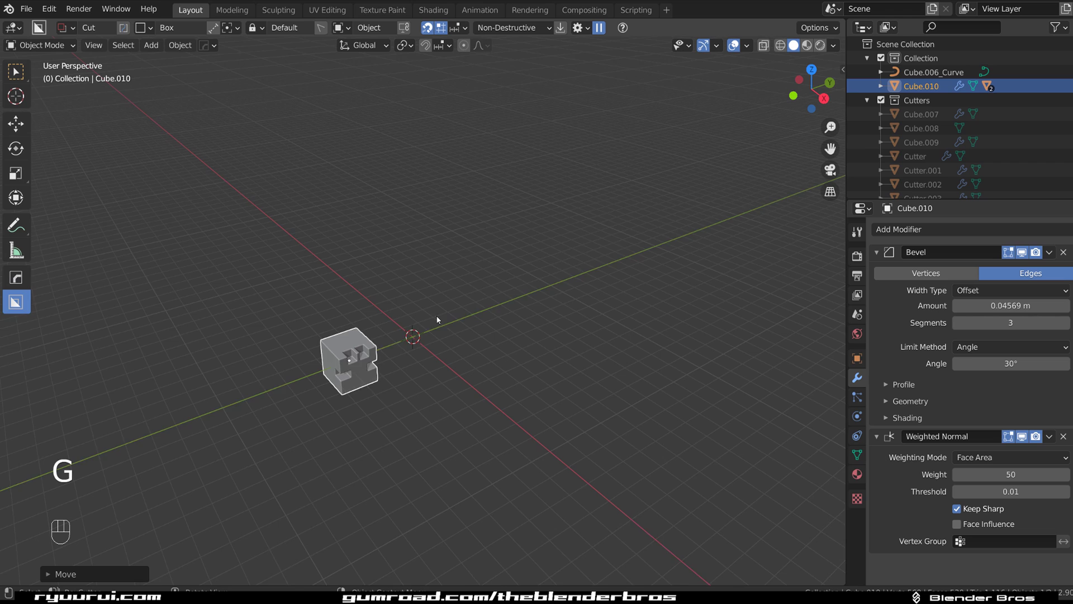
{"action": "key", "text": "alt+w"}
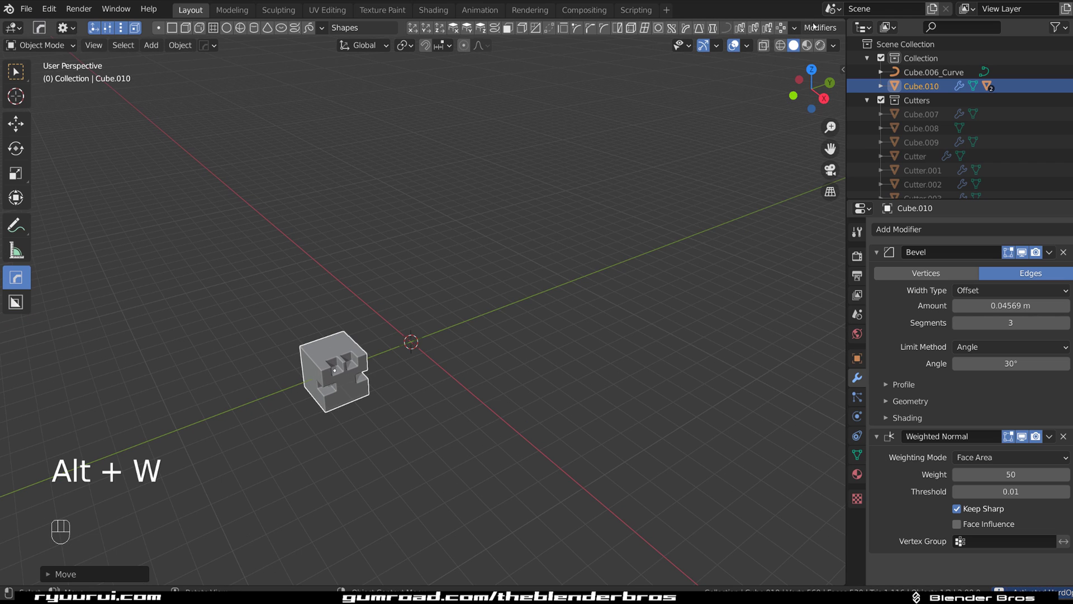
{"action": "left_click", "coordinate": [790, 26]}
{"action": "left_click_drag", "start_coordinate": [483, 243], "coordinate": [594, 195]}
{"action": "left_click_drag", "start_coordinate": [487, 248], "coordinate": [411, 191]}
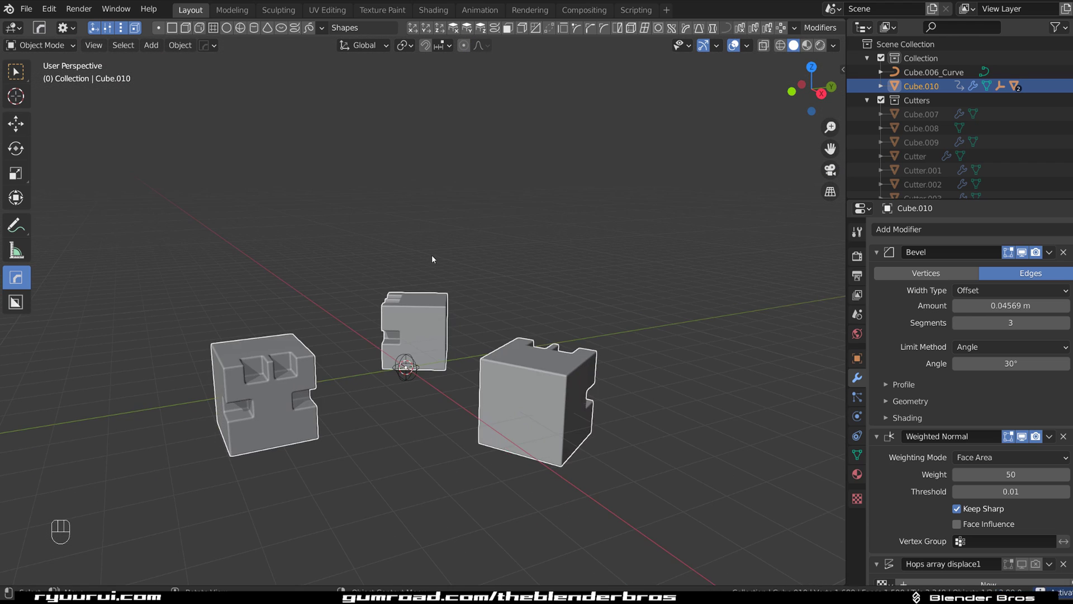
{"action": "key", "text": "ctrl+z"}
{"action": "left_click", "coordinate": [470, 310]}
{"action": "left_click", "coordinate": [397, 320]}
{"action": "key", "text": "q"}
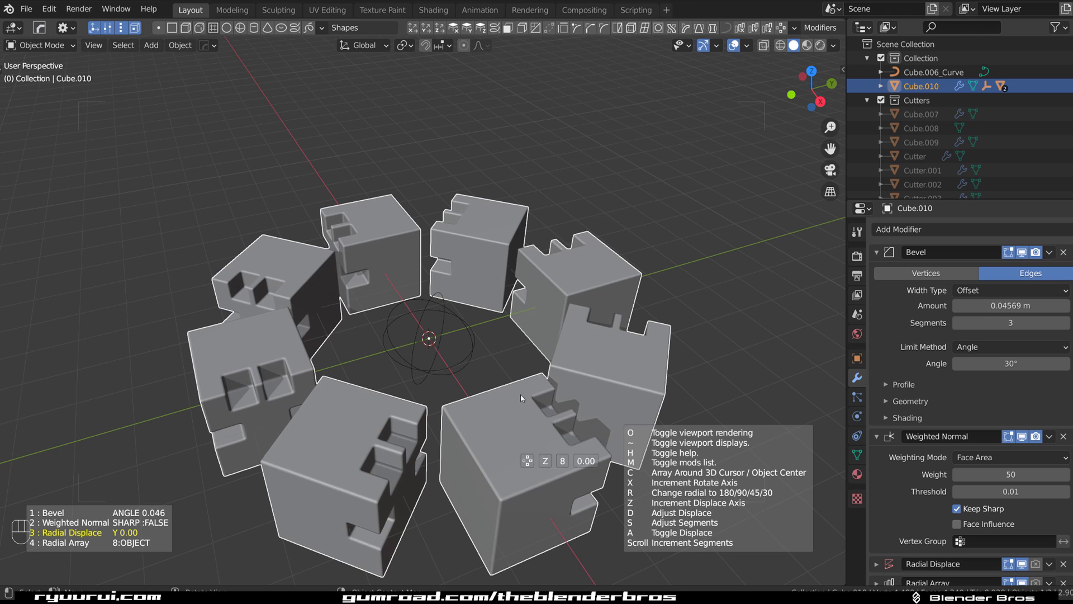
{"action": "left_click", "coordinate": [397, 333]}
{"action": "left_click_drag", "start_coordinate": [389, 321], "coordinate": [477, 316]}
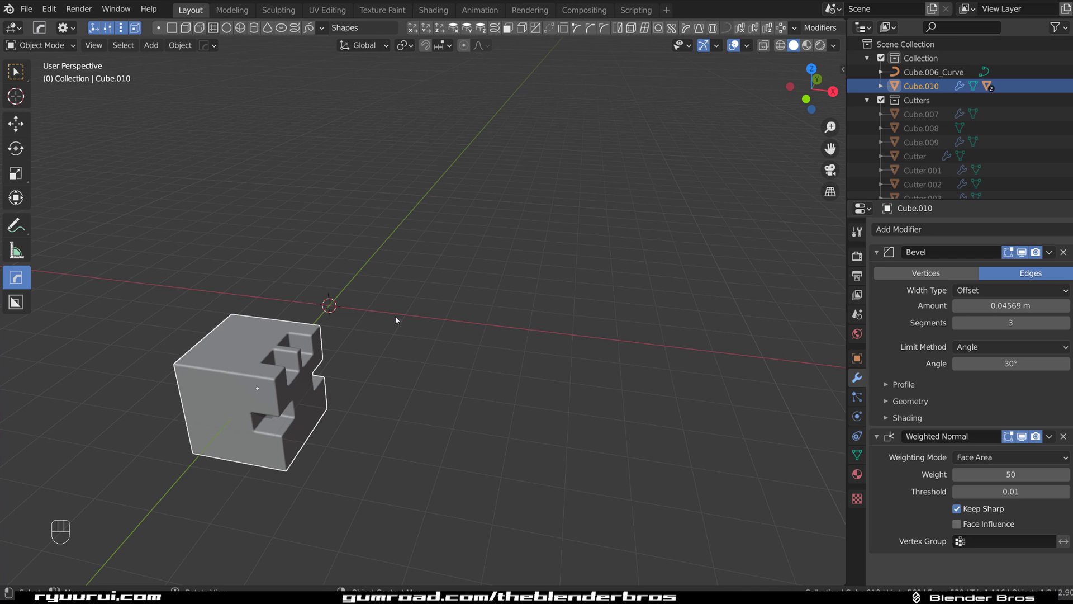
Rotate the notched cube 90° around the Z axis so its notches face a new direction.
{"action": "left_click_drag", "start_coordinate": [374, 340], "coordinate": [442, 325]}
{"action": "left_click_drag", "start_coordinate": [425, 319], "coordinate": [339, 308]}
{"action": "left_click_drag", "start_coordinate": [413, 328], "coordinate": [481, 331]}
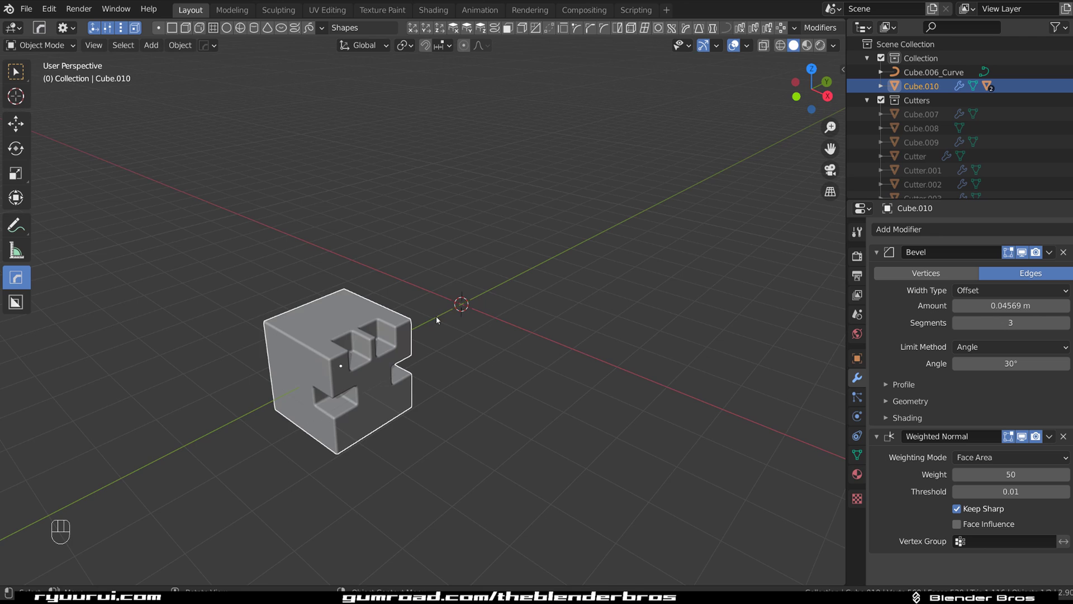
{"action": "left_click_drag", "start_coordinate": [416, 353], "coordinate": [464, 399]}
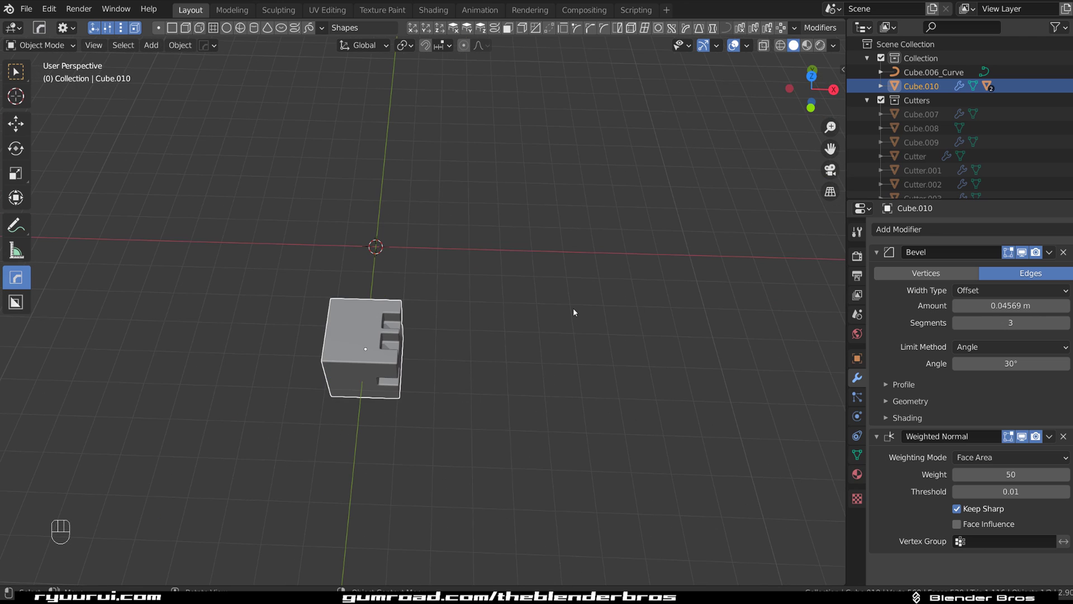
{"action": "key", "text": "r"}
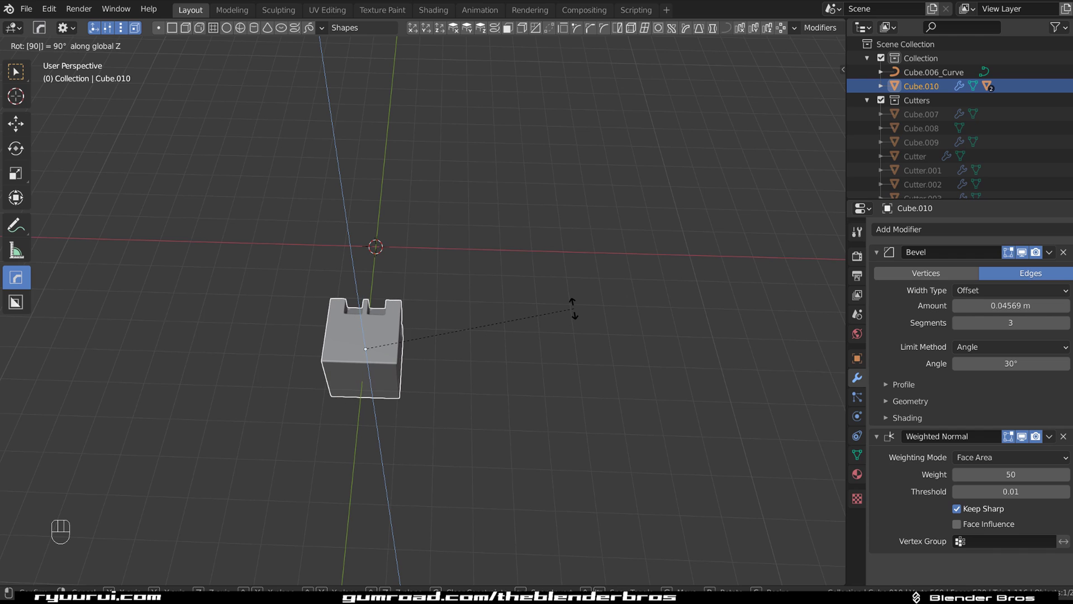
{"action": "key", "text": "ctrl+a"}
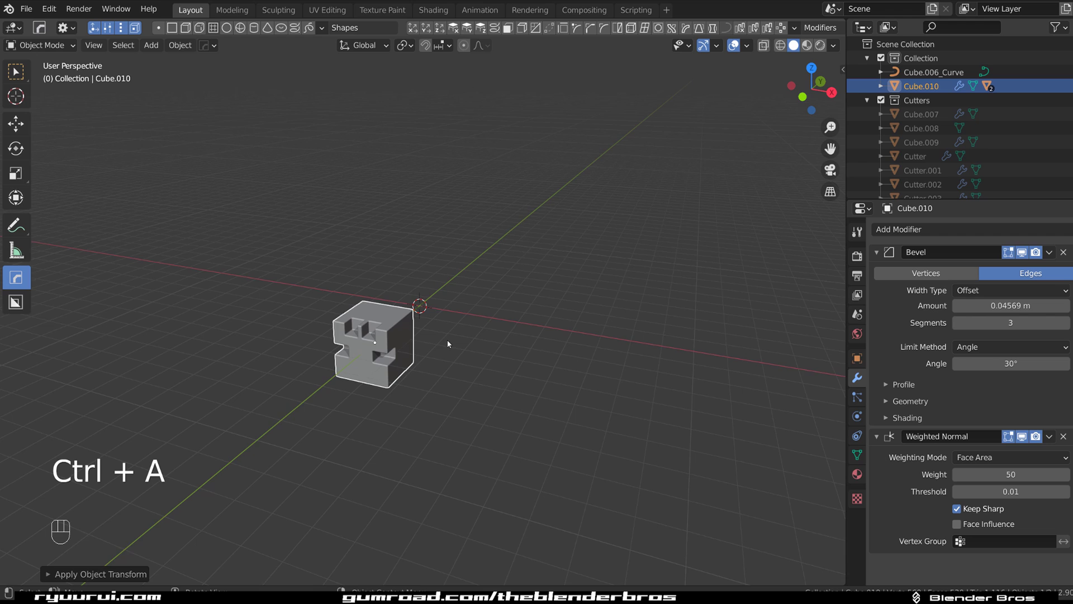
{"action": "left_click", "coordinate": [440, 313]}
Adjust and apply the cube's scale, then bring the notched side into view.
{"action": "middle_click", "coordinate": [433, 363]}
{"action": "key", "text": "s"}
{"action": "key", "text": "ctrl+a"}
{"action": "left_click", "coordinate": [427, 351]}
{"action": "left_click_drag", "start_coordinate": [395, 386], "coordinate": [366, 352]}
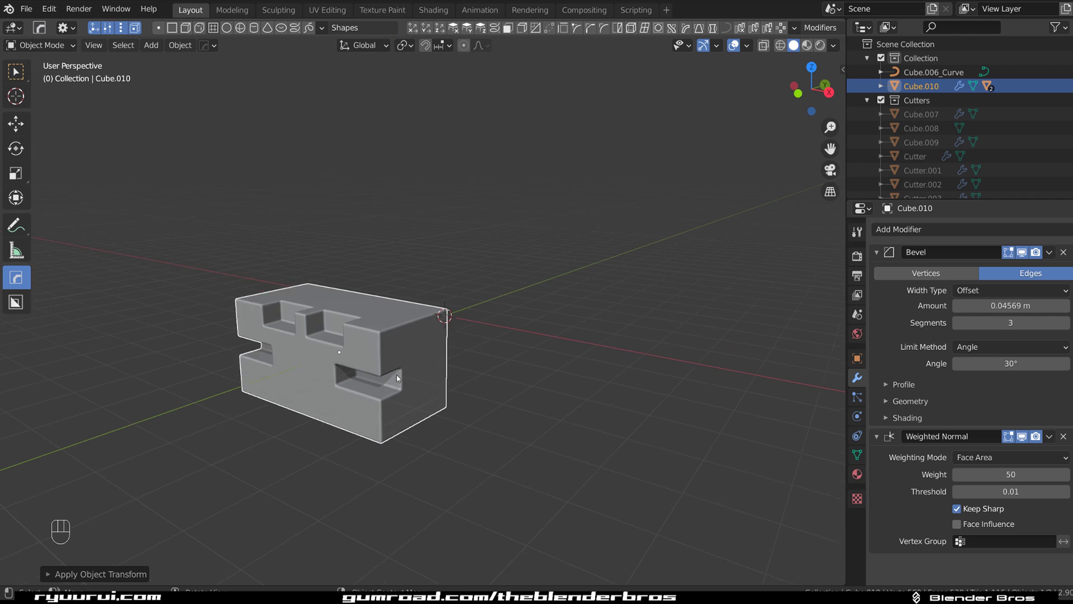
{"action": "key", "text": "q"}
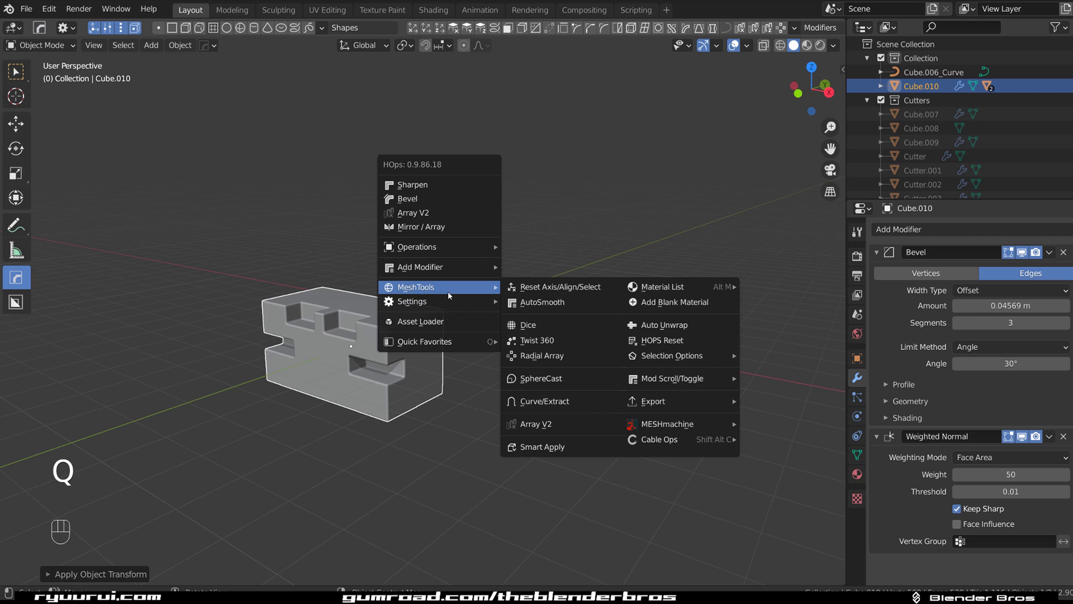
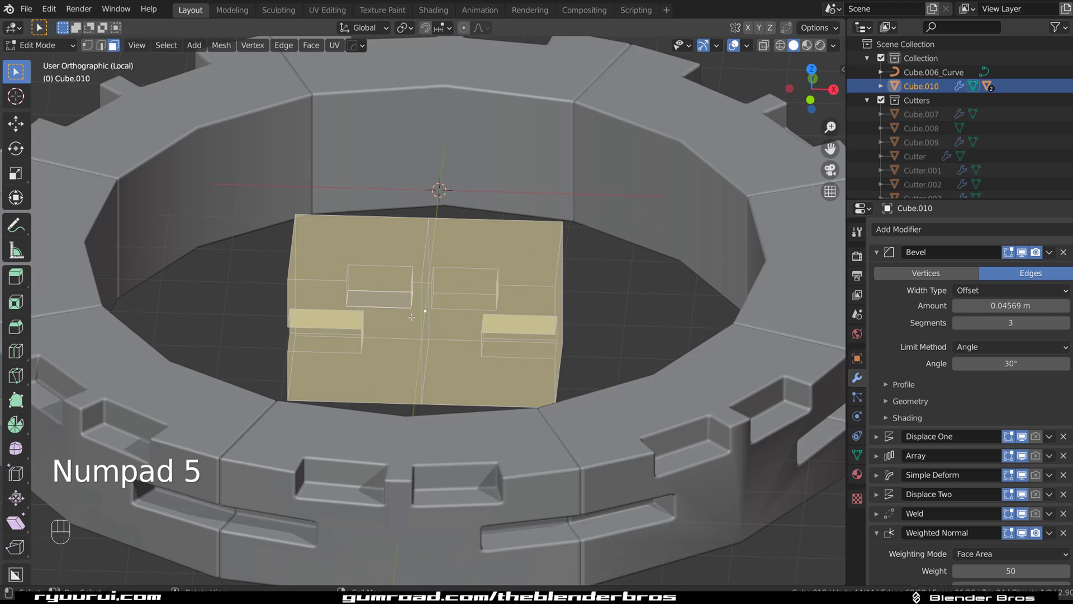
Twist the cube 360° into a notched ring with MeshTools, inspect it, then delete it.
{"action": "key", "text": "q"}
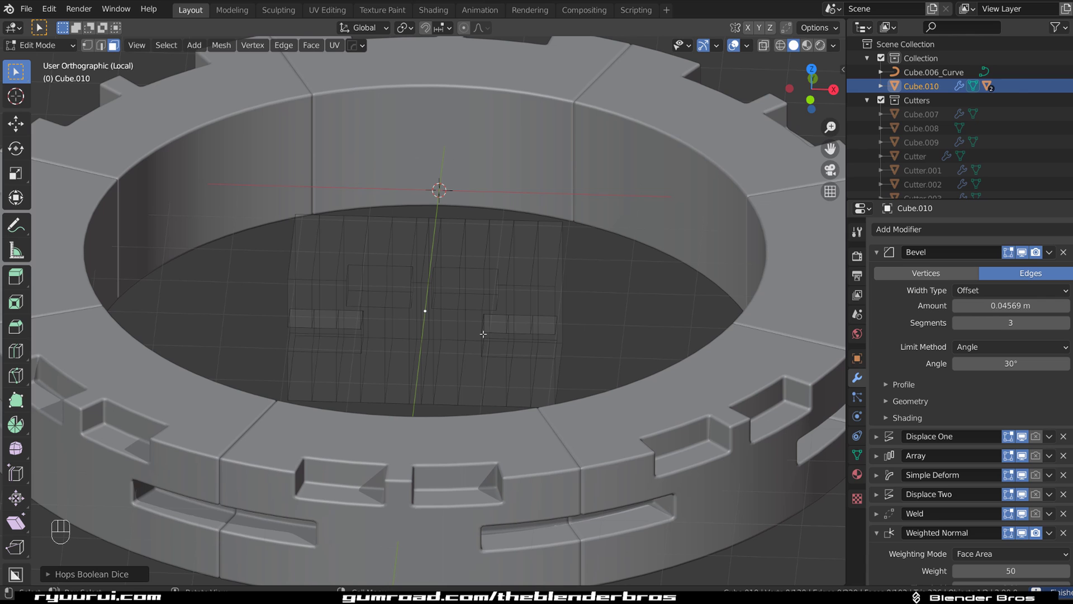
{"action": "key", "text": "KP_5"}
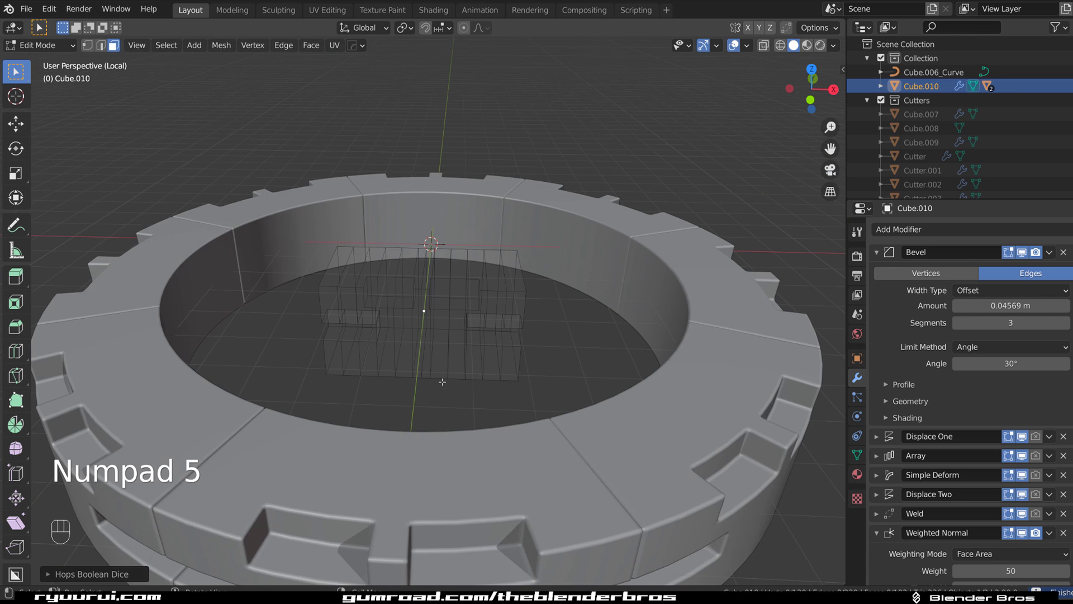
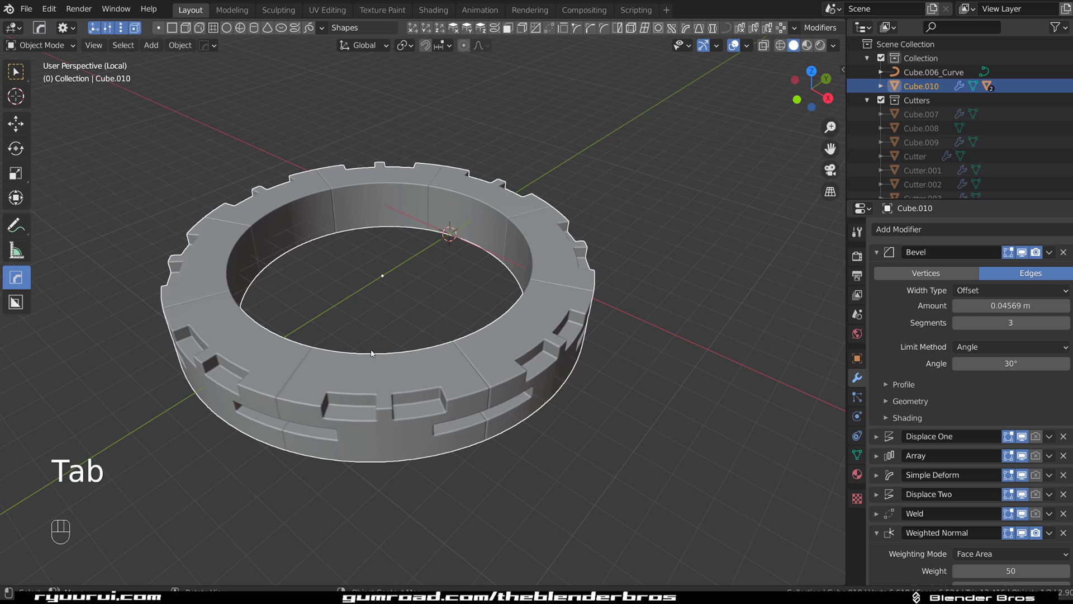
{"action": "left_click_drag", "start_coordinate": [354, 342], "coordinate": [381, 332]}
{"action": "left_click", "coordinate": [386, 339]}
Add a new cube and stretch it tall along Z.
{"action": "key", "text": "shift+a"}
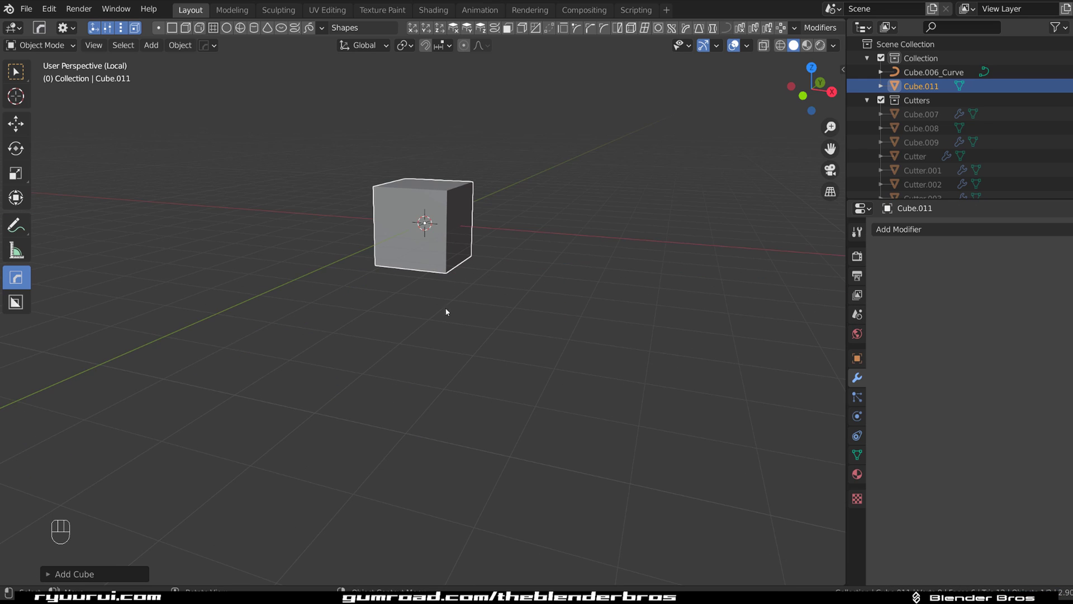
{"action": "left_click_drag", "start_coordinate": [455, 331], "coordinate": [437, 385]}
{"action": "key", "text": "s"}
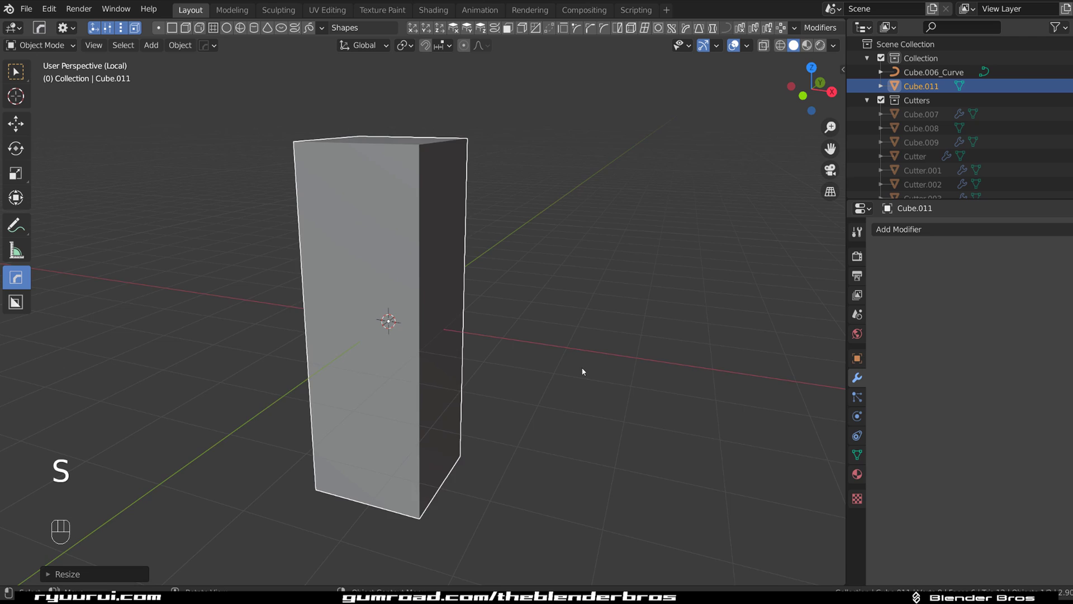
{"action": "left_click", "coordinate": [407, 255]}
Carve three box-cut notches into the tall cube with BoxCutter, including one at the upper corner.
{"action": "key", "text": "/"}
{"action": "left_click_drag", "start_coordinate": [414, 251], "coordinate": [383, 234]}
{"action": "left_click_drag", "start_coordinate": [419, 309], "coordinate": [428, 374]}
{"action": "key", "text": "Tab"}
{"action": "key", "text": "Tab"}
{"action": "key", "text": "alt+w"}
{"action": "left_click_drag", "start_coordinate": [461, 372], "coordinate": [488, 408]}
{"action": "middle_click", "coordinate": [482, 368]}
{"action": "left_click_drag", "start_coordinate": [420, 187], "coordinate": [343, 253]}
{"action": "left_click_drag", "start_coordinate": [406, 293], "coordinate": [428, 319]}
{"action": "left_click_drag", "start_coordinate": [393, 397], "coordinate": [460, 446]}
{"action": "left_click_drag", "start_coordinate": [499, 407], "coordinate": [445, 384]}
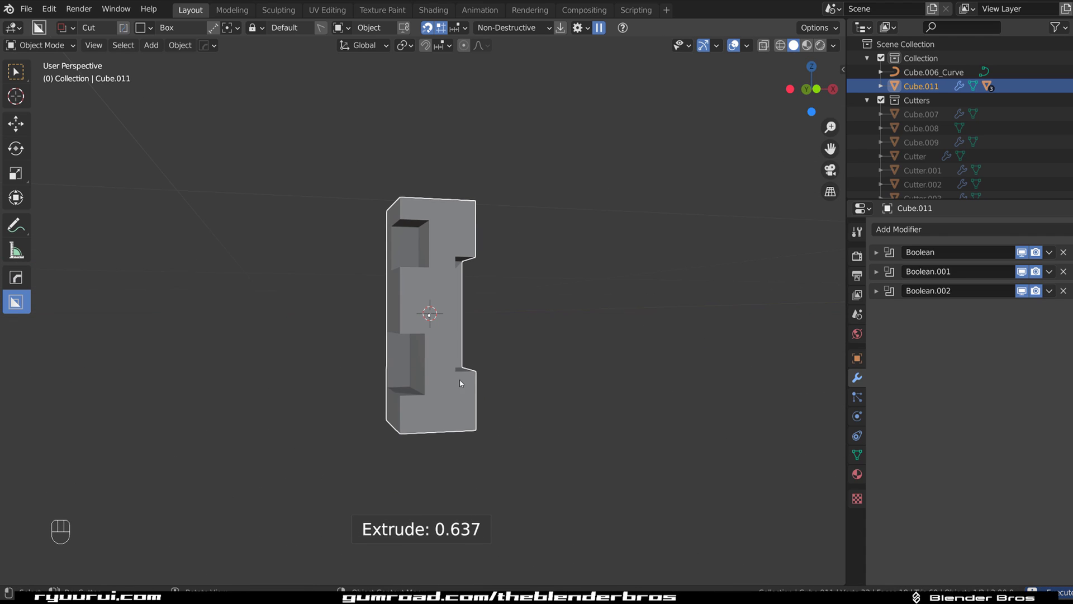
Smart Apply the box cuts into the mesh and add a three-segment, 30°-limited 0.01 m bevel.
{"action": "key", "text": "q"}
{"action": "left_click", "coordinate": [443, 350]}
{"action": "key", "text": "q"}
{"action": "key", "text": "Tab"}
{"action": "key", "text": "ctrl+r"}
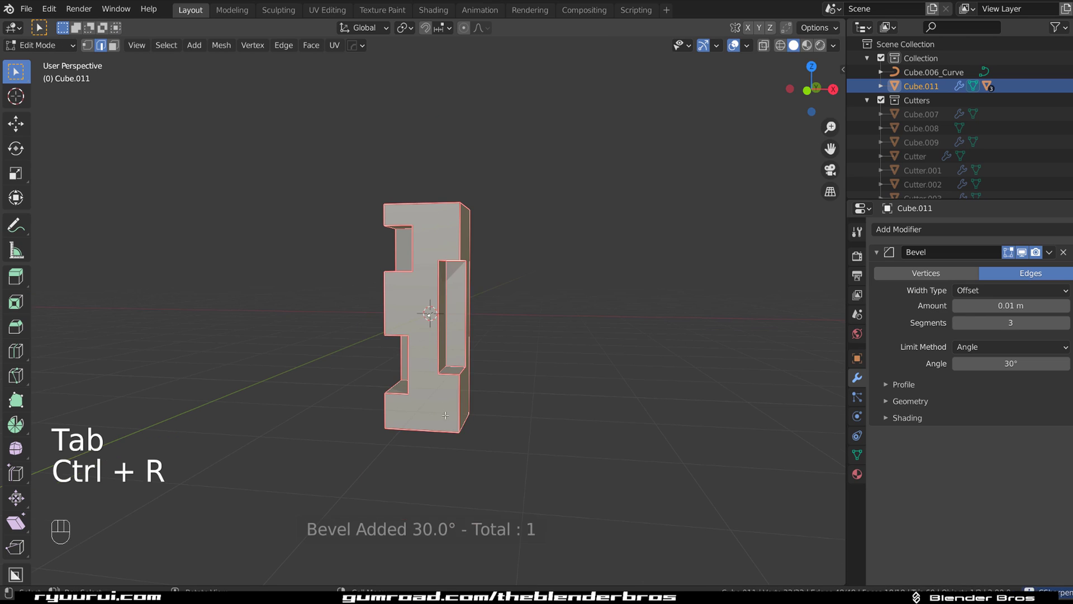
{"action": "key", "text": "Tab"}
{"action": "key", "text": "q"}
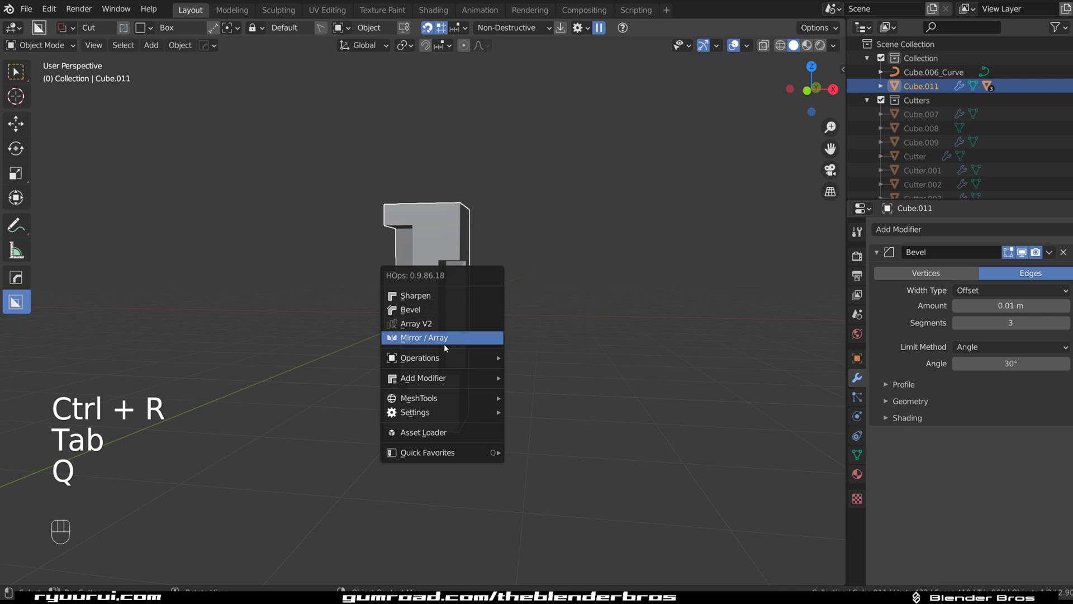
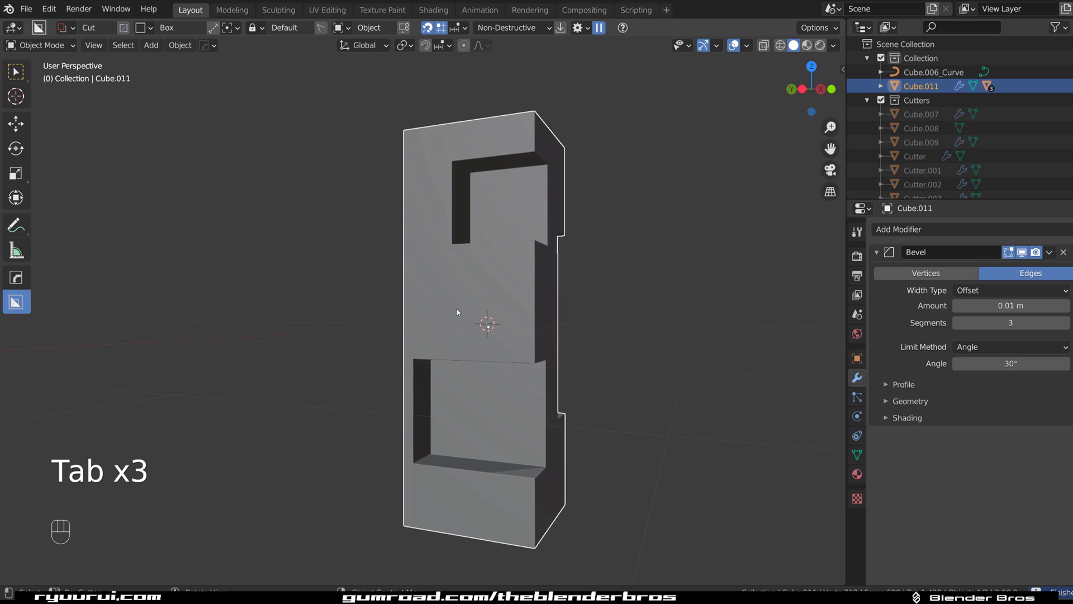
Add a Hard Ops lattice around the tall cube and pull its top points upward.
{"action": "key", "text": "q"}
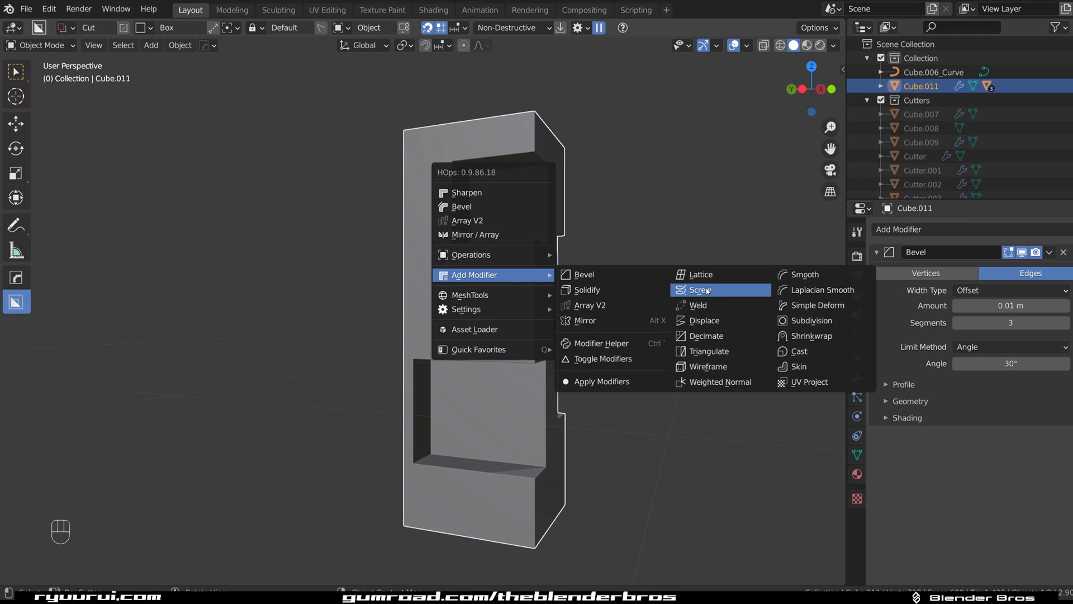
{"action": "left_click_drag", "start_coordinate": [541, 284], "coordinate": [456, 286]}
{"action": "left_click", "coordinate": [467, 300]}
{"action": "left_click_drag", "start_coordinate": [431, 301], "coordinate": [485, 298]}
{"action": "middle_click", "coordinate": [462, 284]}
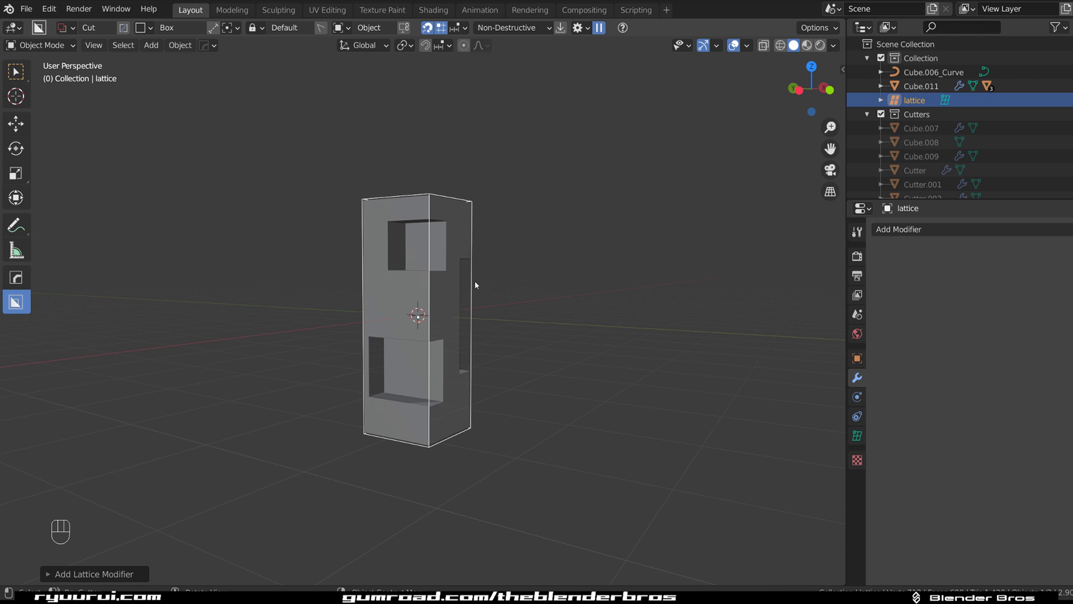
{"action": "key", "text": "q"}
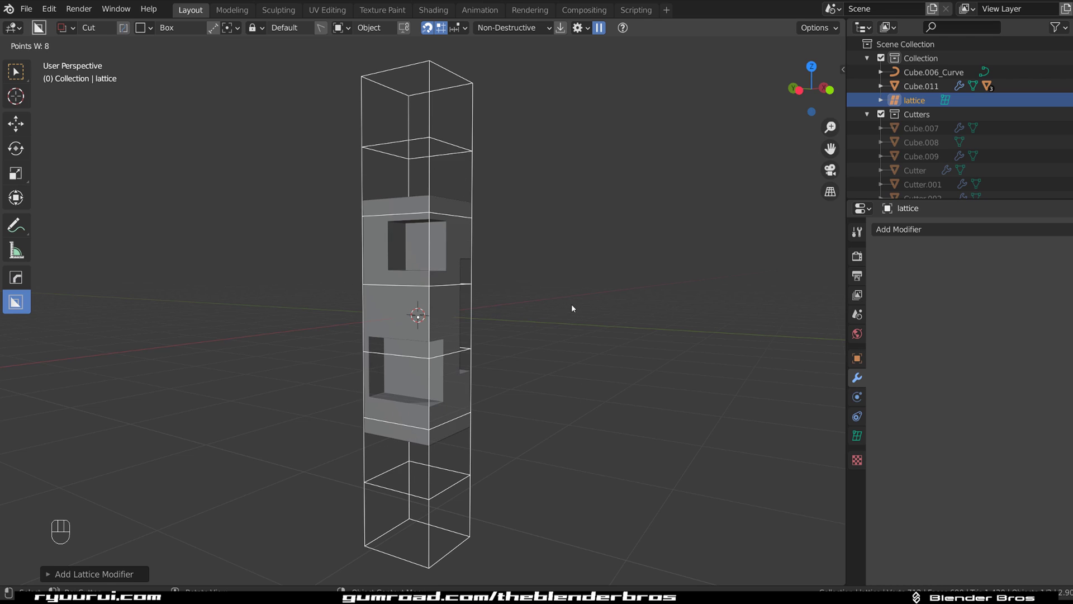
{"action": "left_click_drag", "start_coordinate": [500, 305], "coordinate": [672, 304]}
{"action": "key", "text": "x"}
{"action": "key", "text": "ctrl+a"}
{"action": "key", "text": "q"}
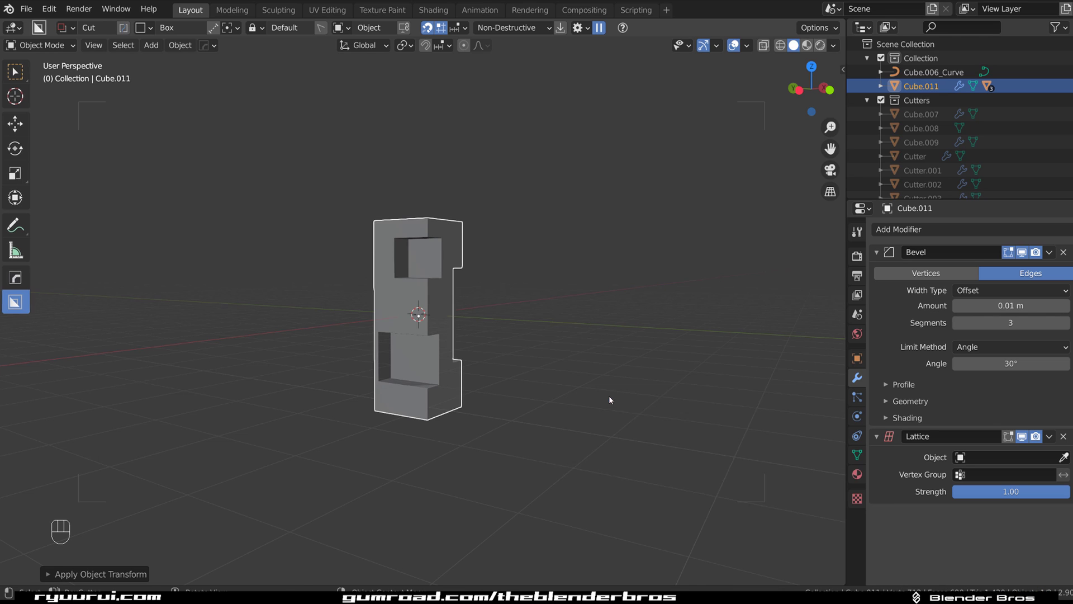
Attach the Lattice modifier to the block, raise the lattice to several horizontal point layers, and enter lattice edit mode.
{"action": "key", "text": "q"}
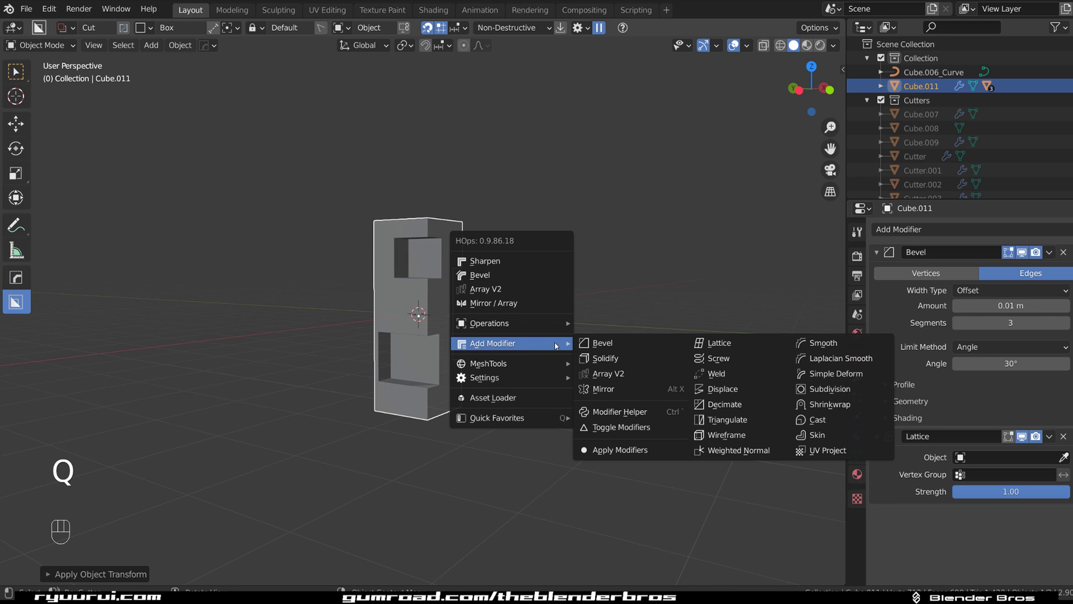
{"action": "left_click_drag", "start_coordinate": [702, 347], "coordinate": [687, 341]}
{"action": "key", "text": "q"}
{"action": "left_click", "coordinate": [490, 278]}
{"action": "key", "text": "q"}
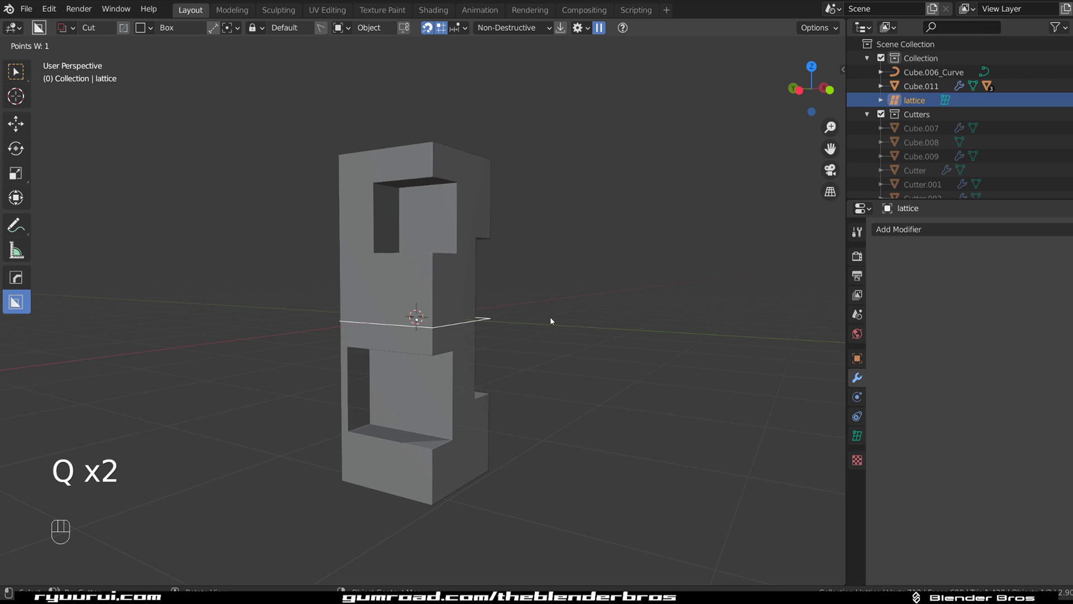
{"action": "left_click_drag", "start_coordinate": [489, 318], "coordinate": [368, 327]}
{"action": "middle_click", "coordinate": [457, 300]}
{"action": "middle_click", "coordinate": [536, 304]}
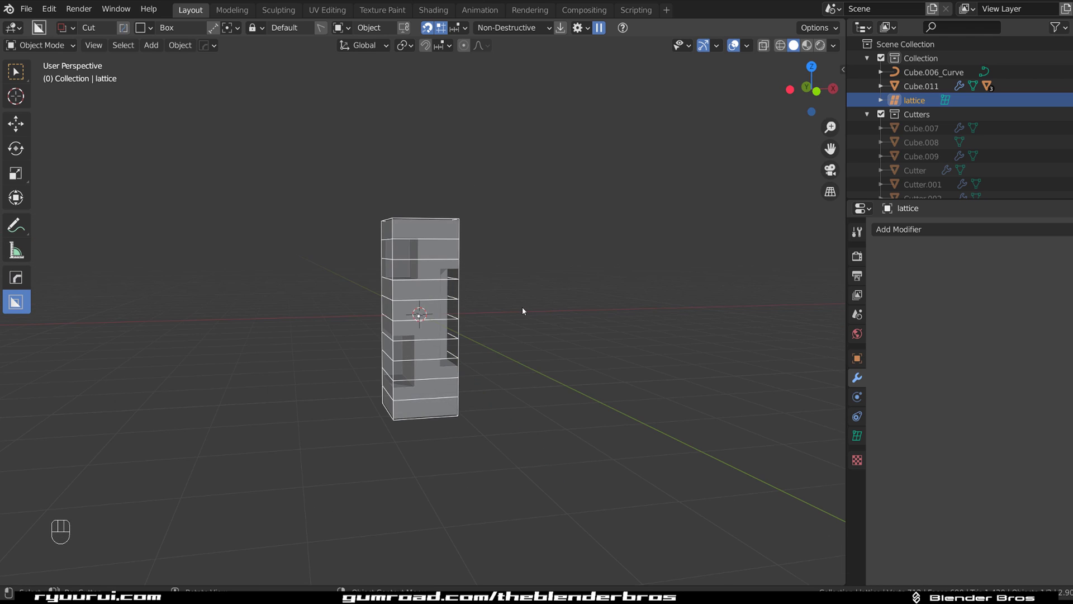
{"action": "middle_click", "coordinate": [484, 308]}
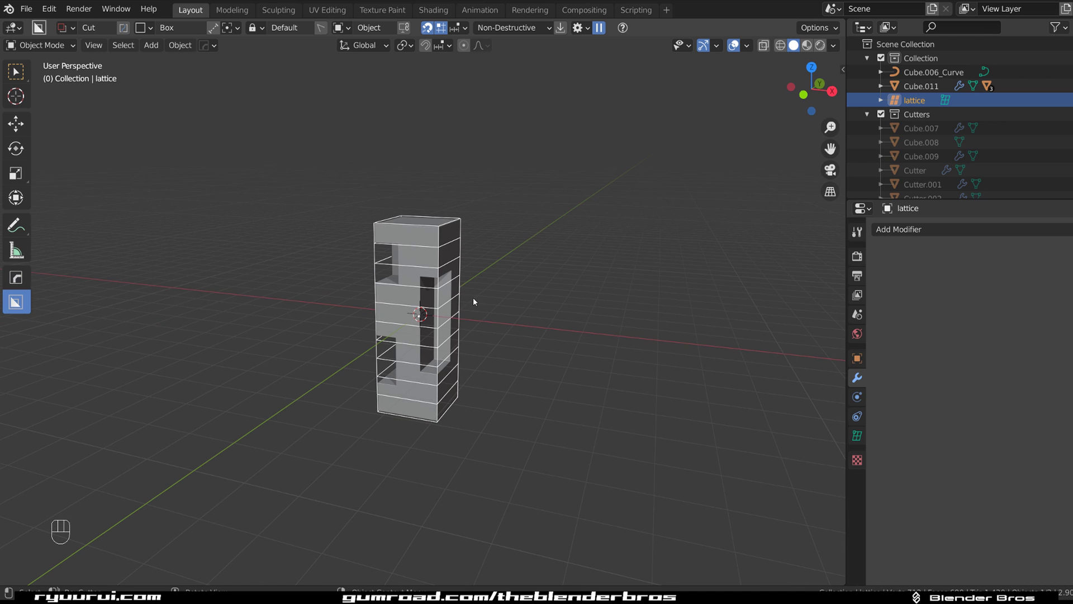
{"action": "key", "text": "Tab"}
{"action": "key", "text": "Tab"}
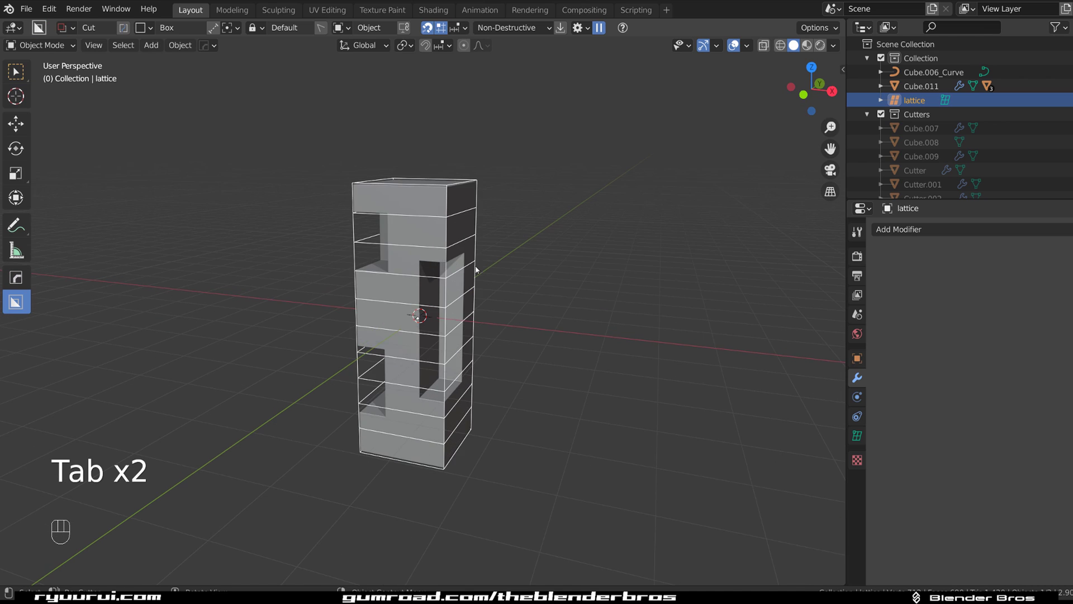
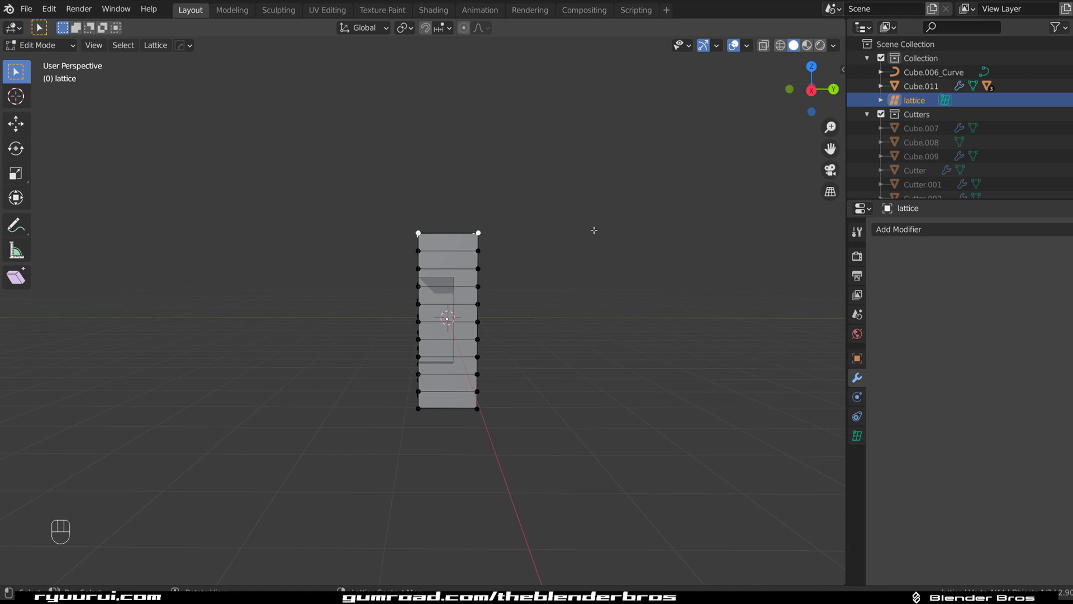
From the right view with proportional editing on, rotate the top lattice points to twist the block.
{"action": "key", "text": "o"}
{"action": "key", "text": "`"}
{"action": "key", "text": "KP_5"}
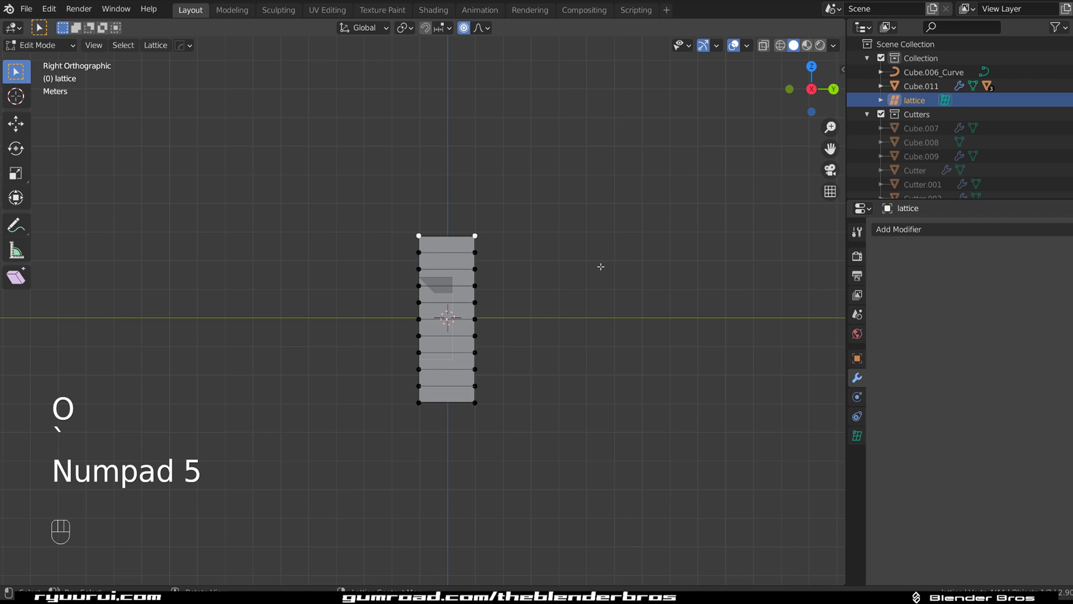
{"action": "key", "text": "r"}
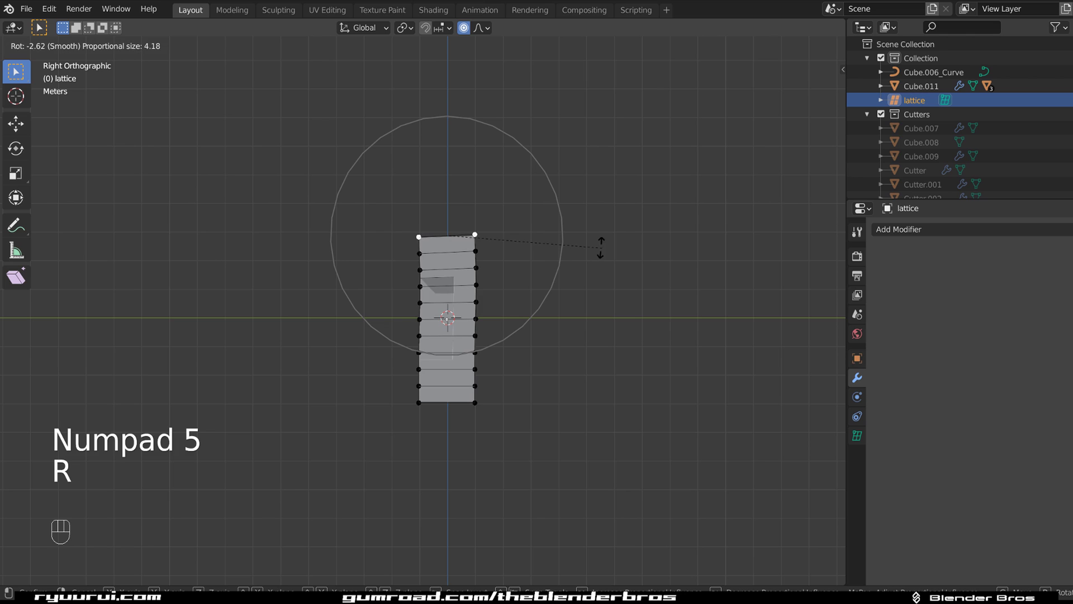
{"action": "key", "text": "Tab"}
Look over the twisted block and remove the Cube.011 tower, keeping the lattice.
{"action": "left_click_drag", "start_coordinate": [518, 245], "coordinate": [593, 248]}
{"action": "key", "text": "h"}
{"action": "left_click_drag", "start_coordinate": [544, 298], "coordinate": [532, 299]}
{"action": "left_click_drag", "start_coordinate": [527, 307], "coordinate": [429, 303]}
{"action": "left_click_drag", "start_coordinate": [537, 325], "coordinate": [437, 307]}
{"action": "left_click_drag", "start_coordinate": [458, 306], "coordinate": [410, 304]}
{"action": "left_click_drag", "start_coordinate": [410, 304], "coordinate": [503, 297]}
{"action": "key", "text": "KP_5"}
{"action": "left_click_drag", "start_coordinate": [466, 307], "coordinate": [602, 306]}
Add a fresh enlarged plain cube, Cube.012, at the origin.
{"action": "key", "text": "q"}
{"action": "left_click_drag", "start_coordinate": [461, 305], "coordinate": [404, 303]}
{"action": "key", "text": "shift+a"}
{"action": "left_click", "coordinate": [409, 316]}
Bevel Cube.012's edges to about 0.036 m with three segments via the Q menu.
{"action": "key", "text": "q"}
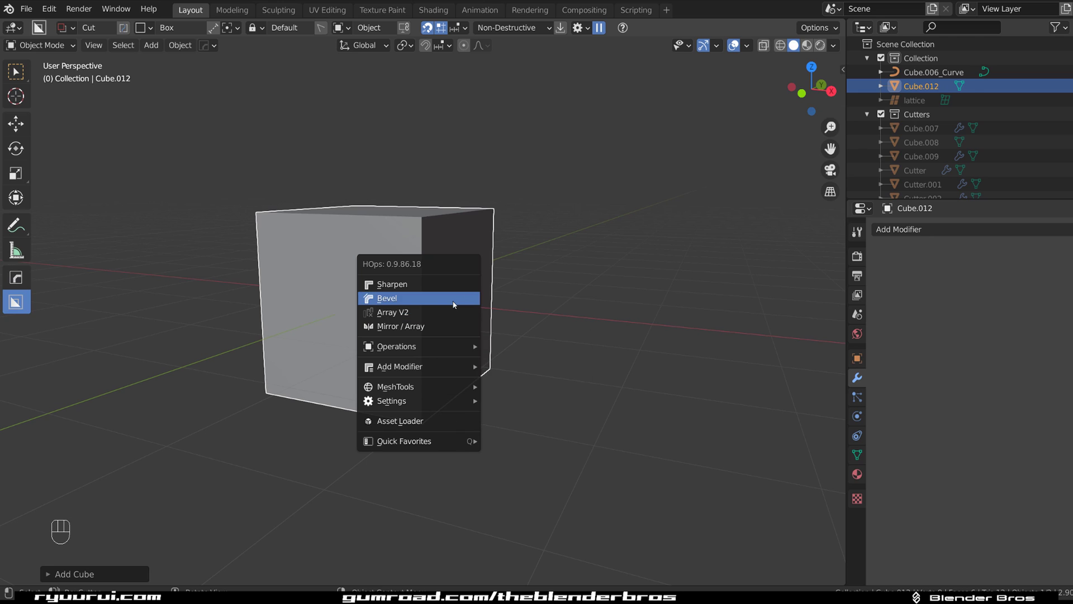
{"action": "key", "text": "q"}
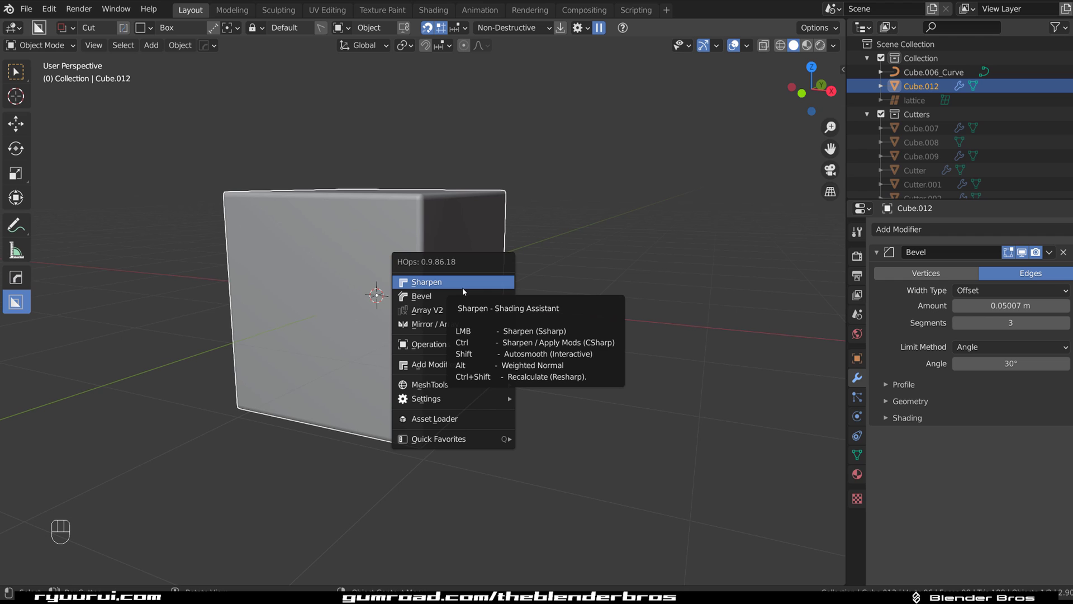
{"action": "key", "text": "x"}
{"action": "key", "text": "shift+a"}
{"action": "left_click", "coordinate": [466, 323]}
{"action": "left_click", "coordinate": [459, 327]}
Sharpen with weighted normals, add an Array V2 second copy beside it, and enter edit mode.
{"action": "key", "text": "q"}
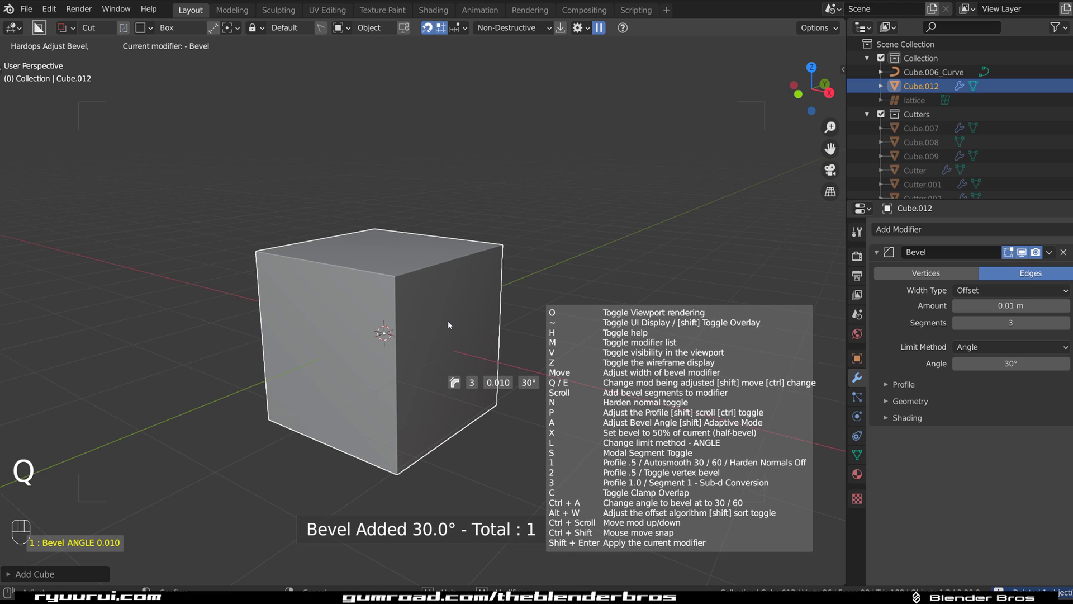
{"action": "key", "text": "q"}
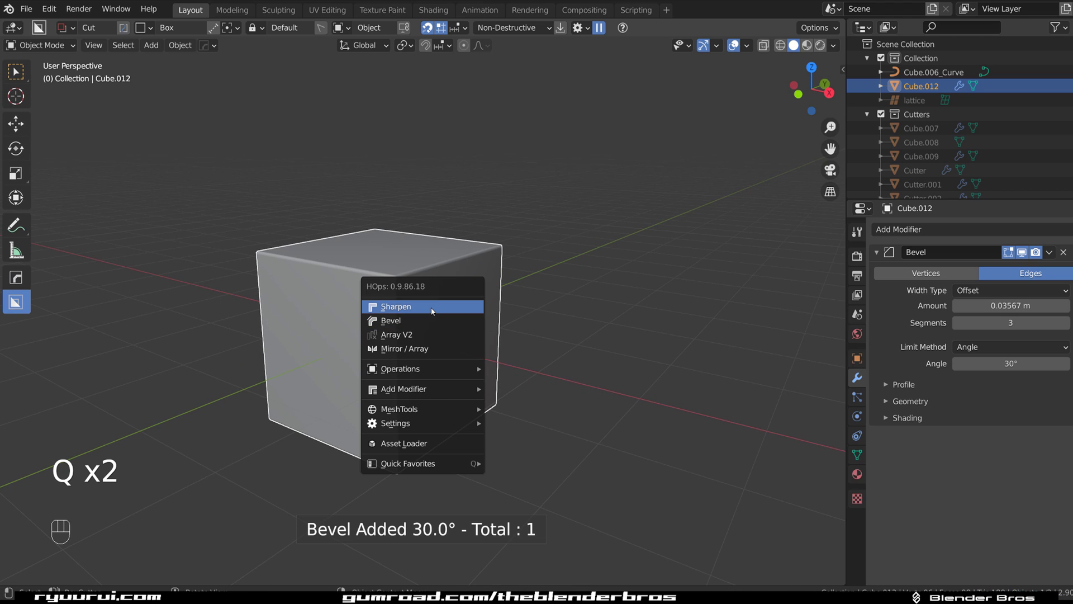
{"action": "key", "text": "q"}
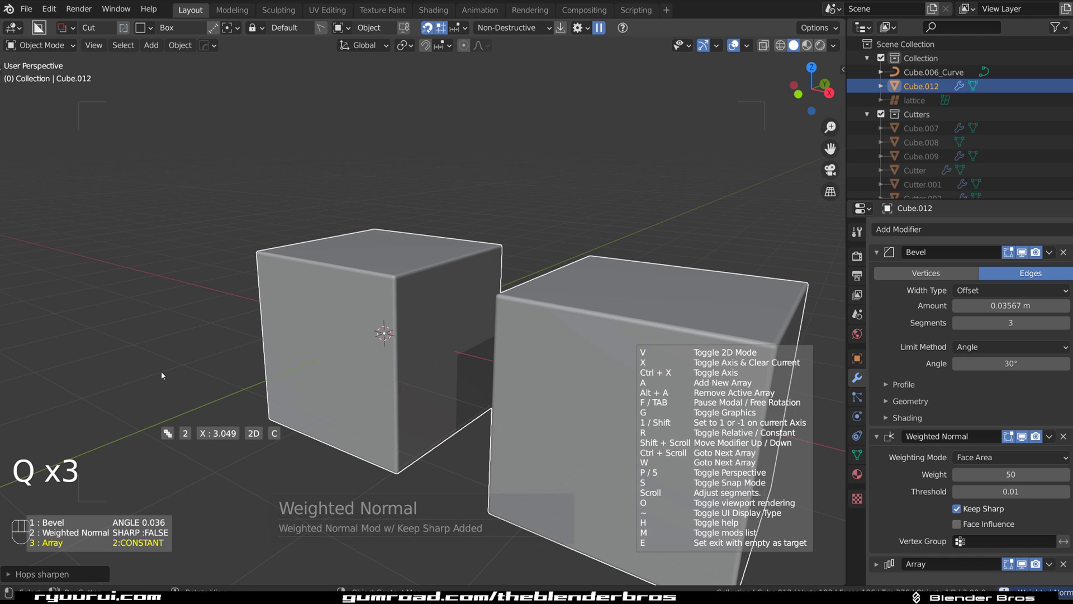
{"action": "middle_click", "coordinate": [405, 292]}
{"action": "key", "text": "Tab"}
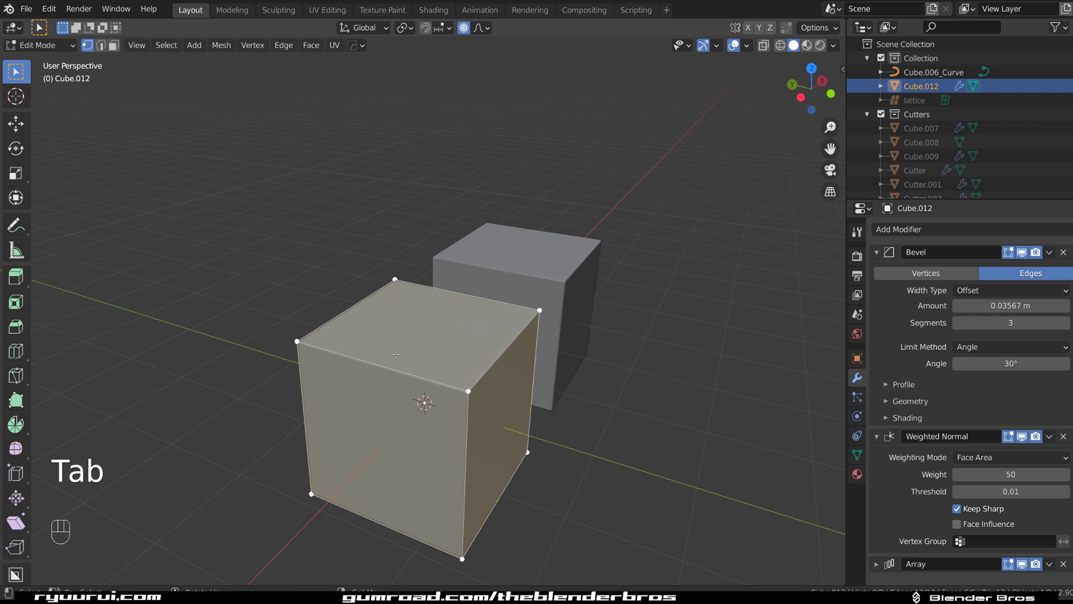
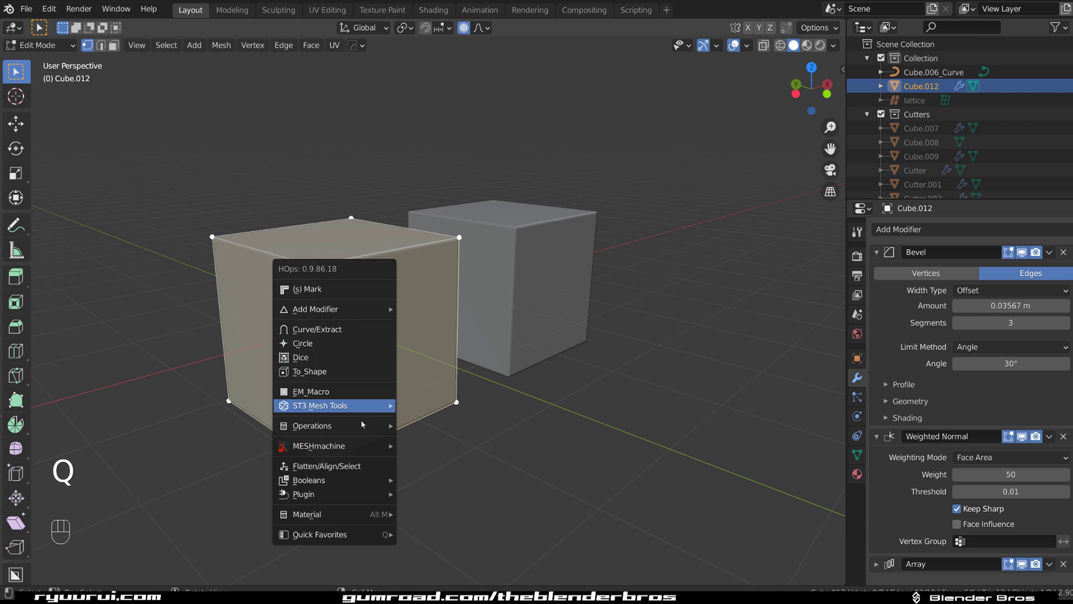
Try a subdivision and Hard Ops circular holes on the faces, then cancel and undo them.
{"action": "left_click_drag", "start_coordinate": [377, 294], "coordinate": [363, 243]}
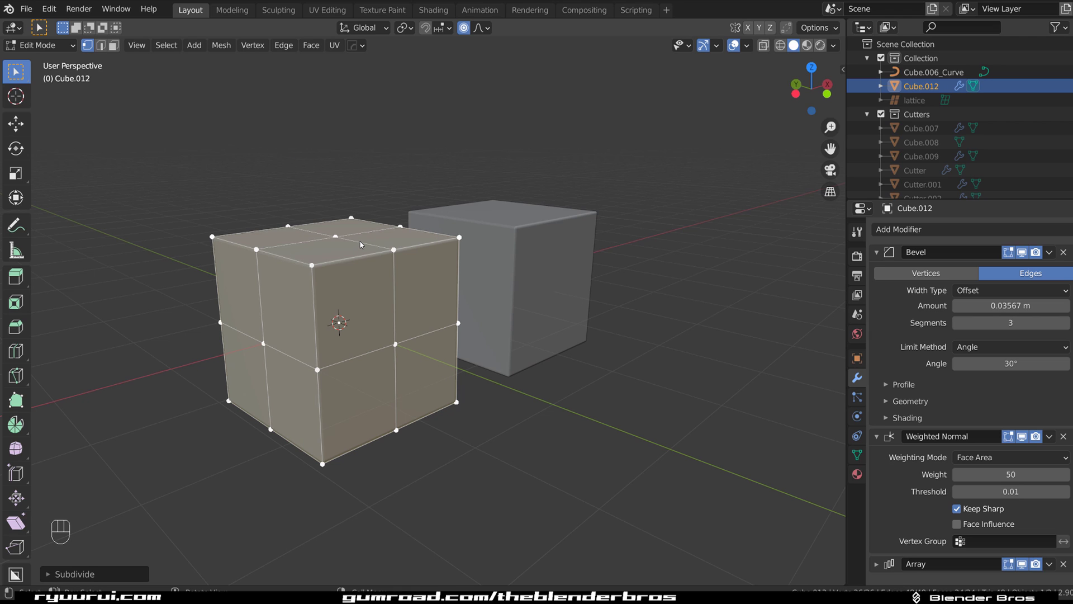
{"action": "key", "text": "shift+r"}
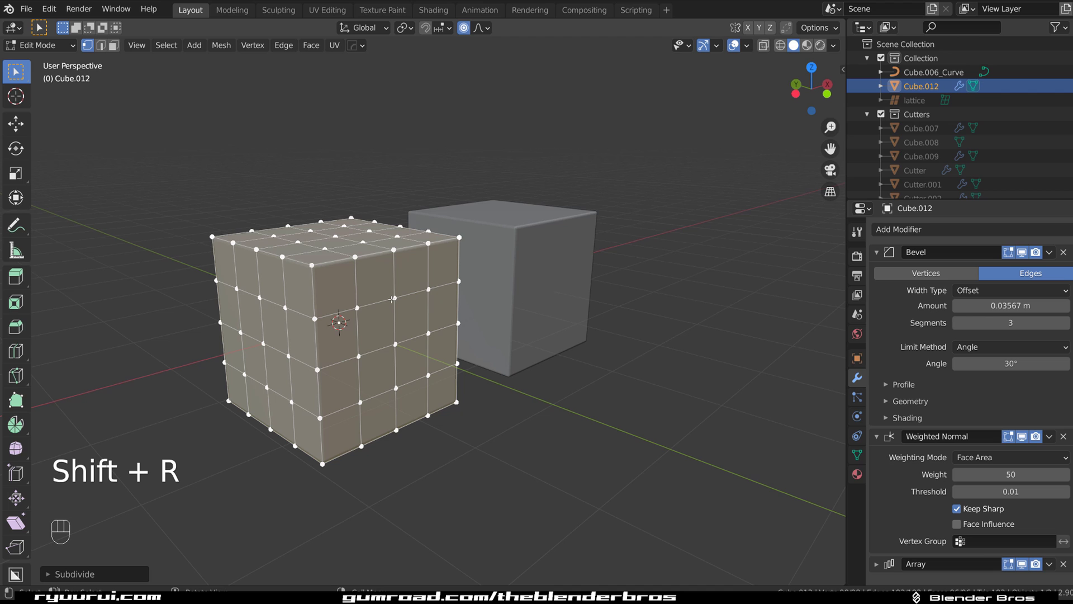
{"action": "key", "text": "q"}
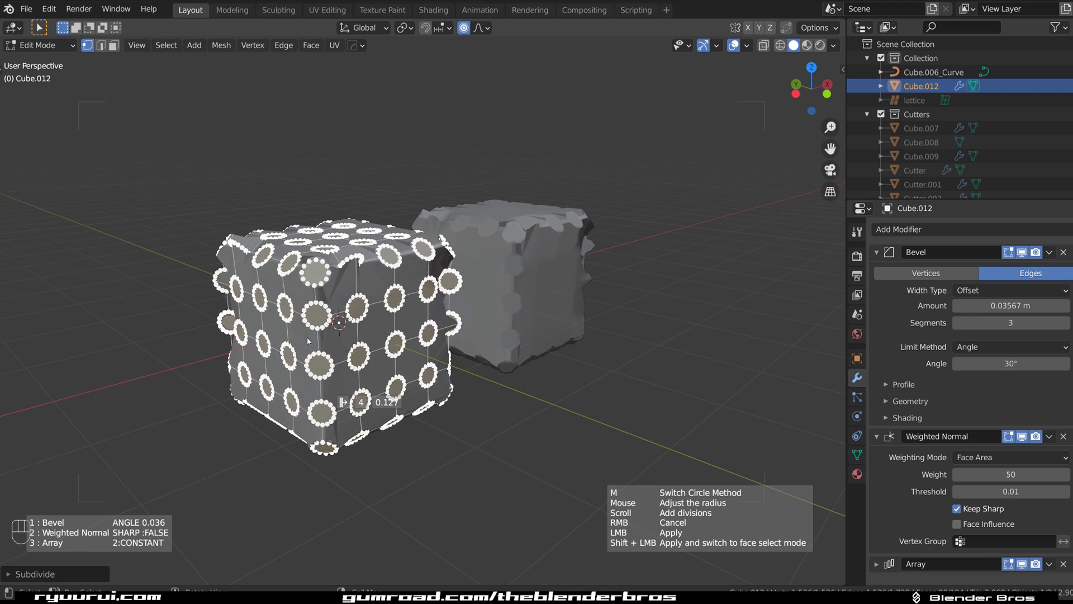
{"action": "right_click", "coordinate": [426, 290]}
{"action": "key", "text": "ctrl+z"}
Return to object mode with the two bevelled cubes and their modifiers unchanged.
{"action": "key", "text": "Tab"}
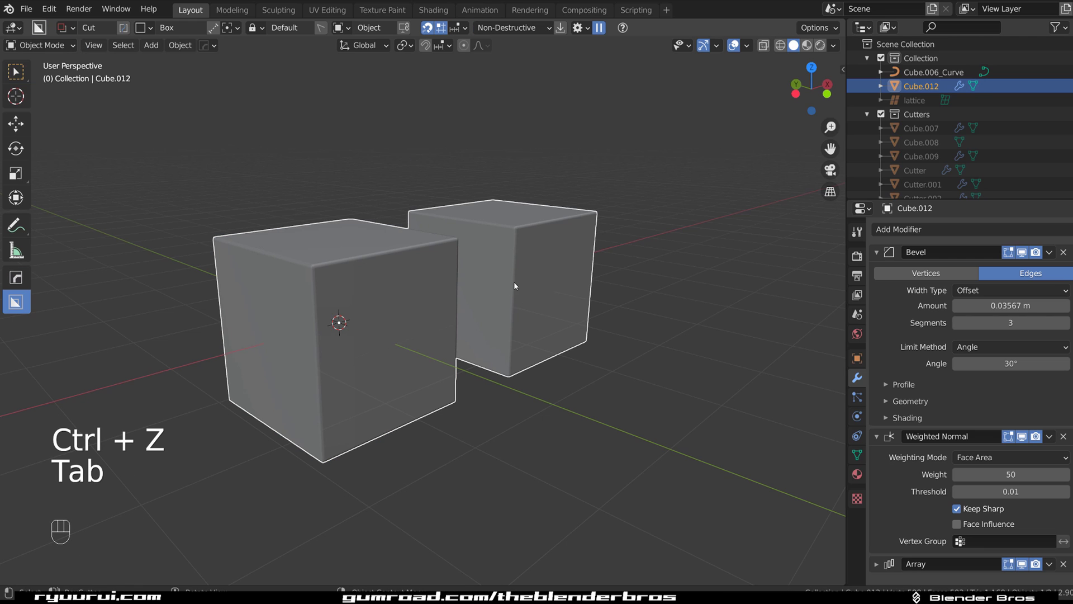
{"action": "middle_click", "coordinate": [502, 306]}
{"action": "key", "text": "ctrl+`"}
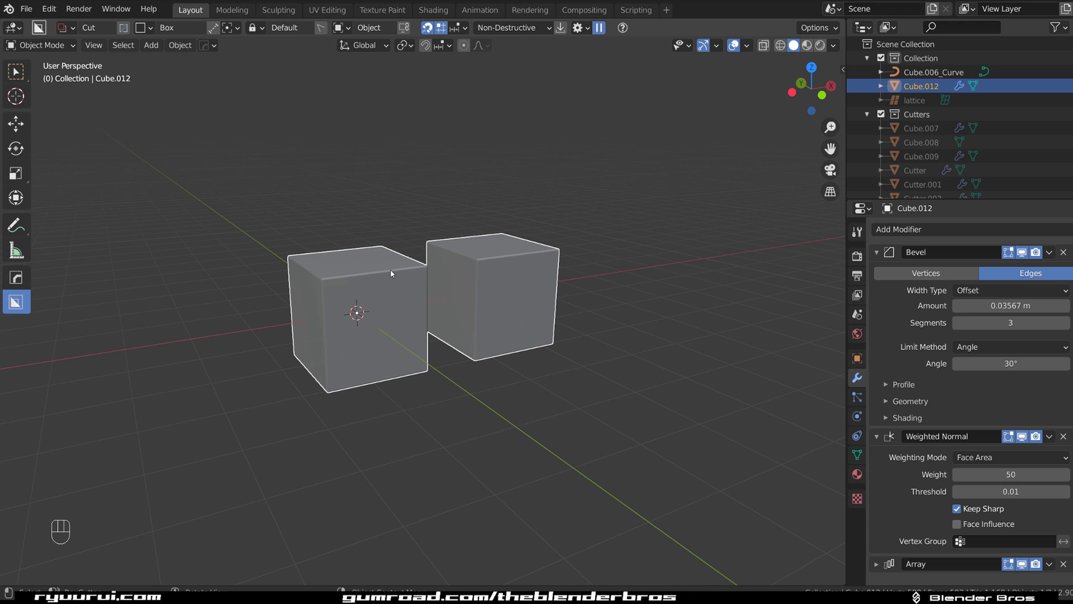
Browse the Hard Ops pie menu (Shift+Q) over the beveled cube.
{"action": "key", "text": "shift+q"}
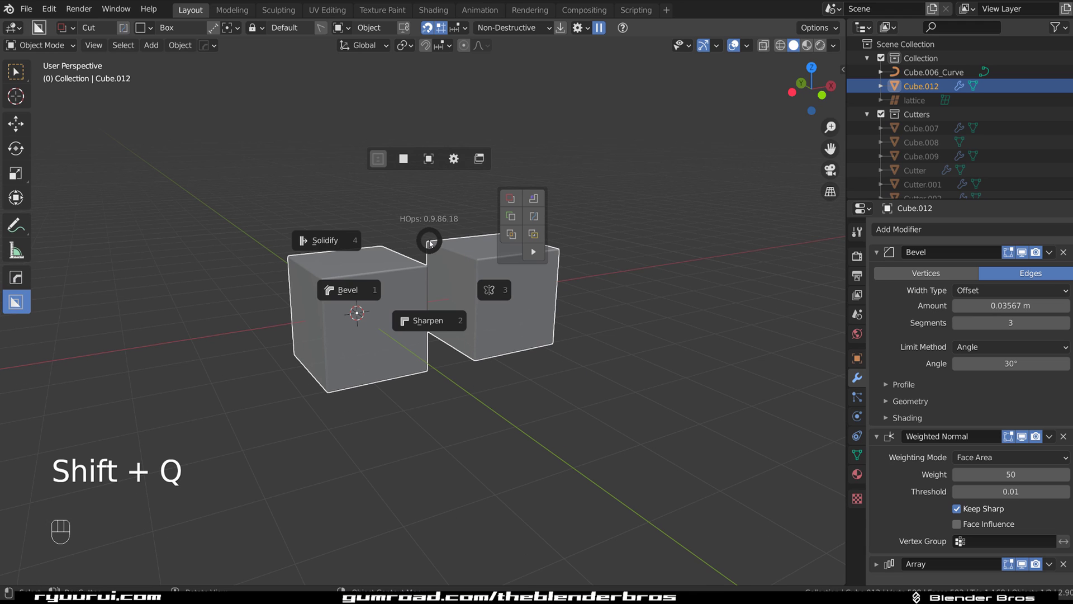
{"action": "left_click_drag", "start_coordinate": [437, 289], "coordinate": [374, 293]}
{"action": "left_click_drag", "start_coordinate": [373, 292], "coordinate": [469, 275]}
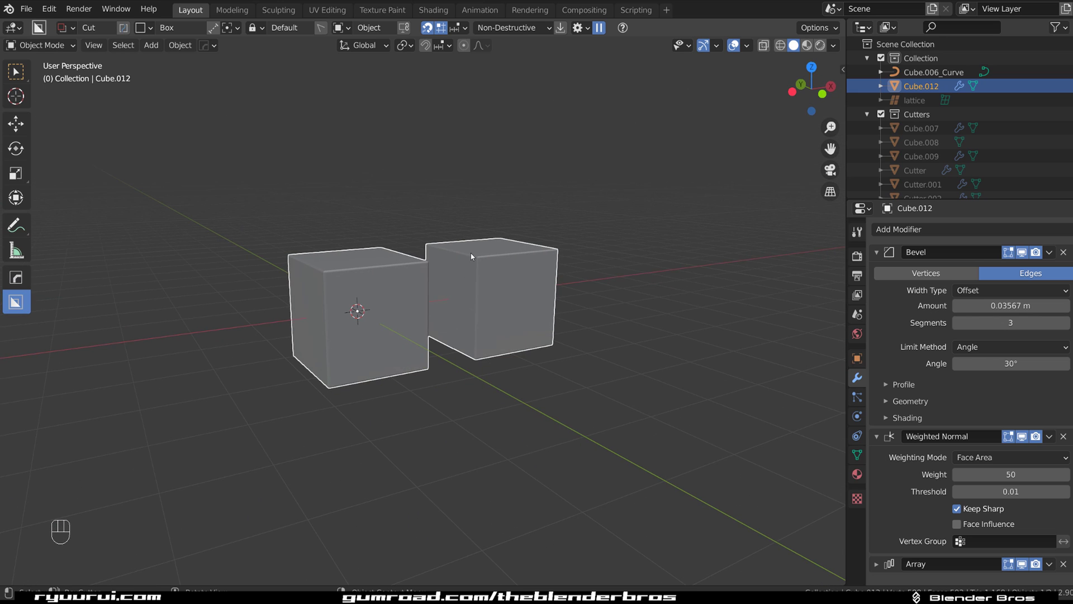
Toggle overlays and face orientation via the Alt+V viewport menu and show the Eevee render settings.
{"action": "key", "text": "alt+v"}
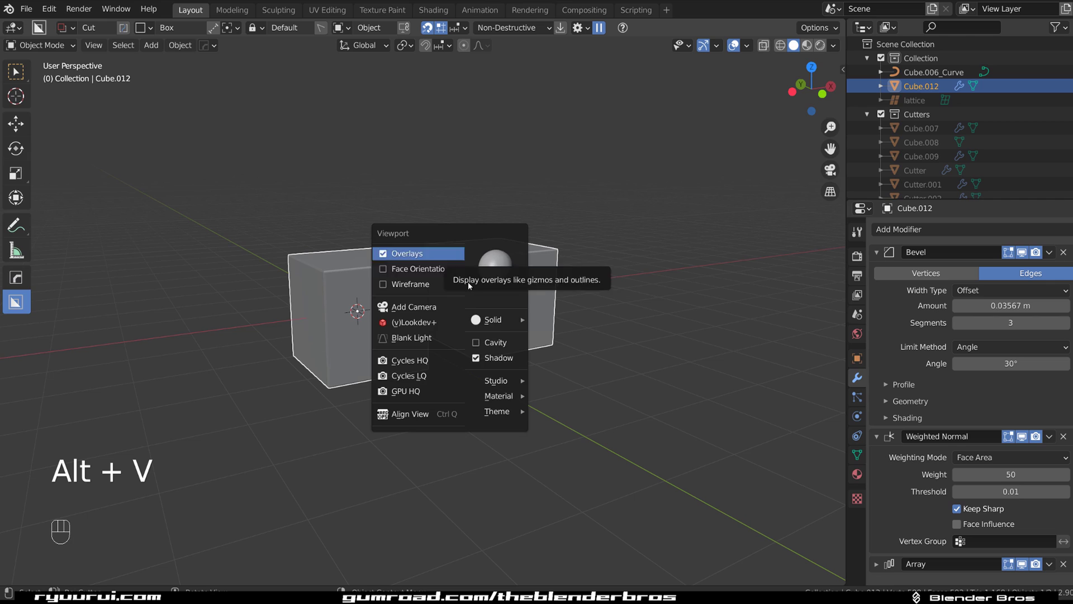
{"action": "key", "text": "alt+v"}
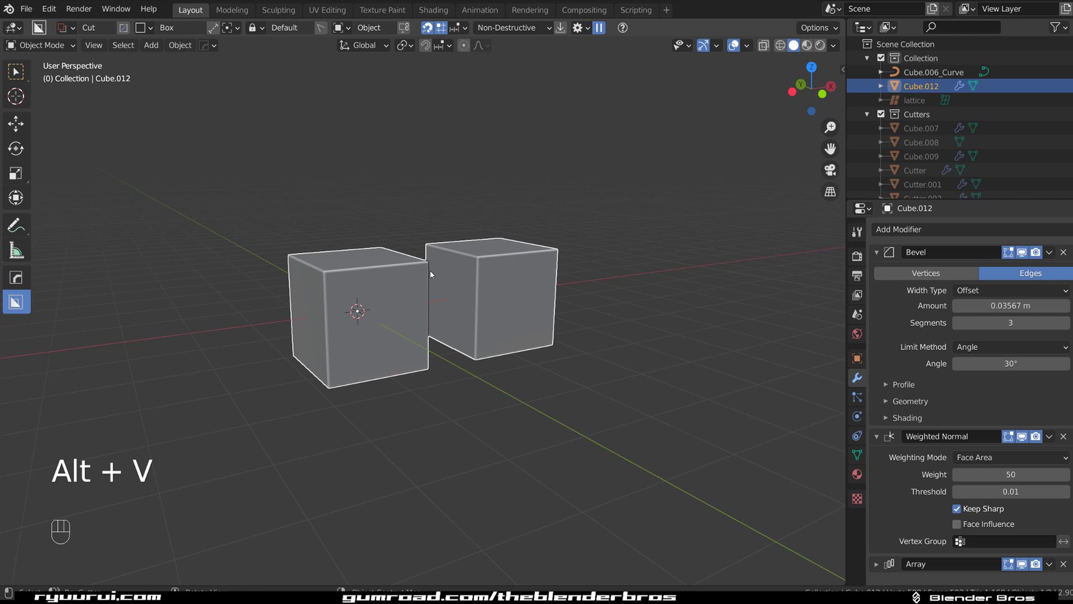
{"action": "key", "text": "alt+v"}
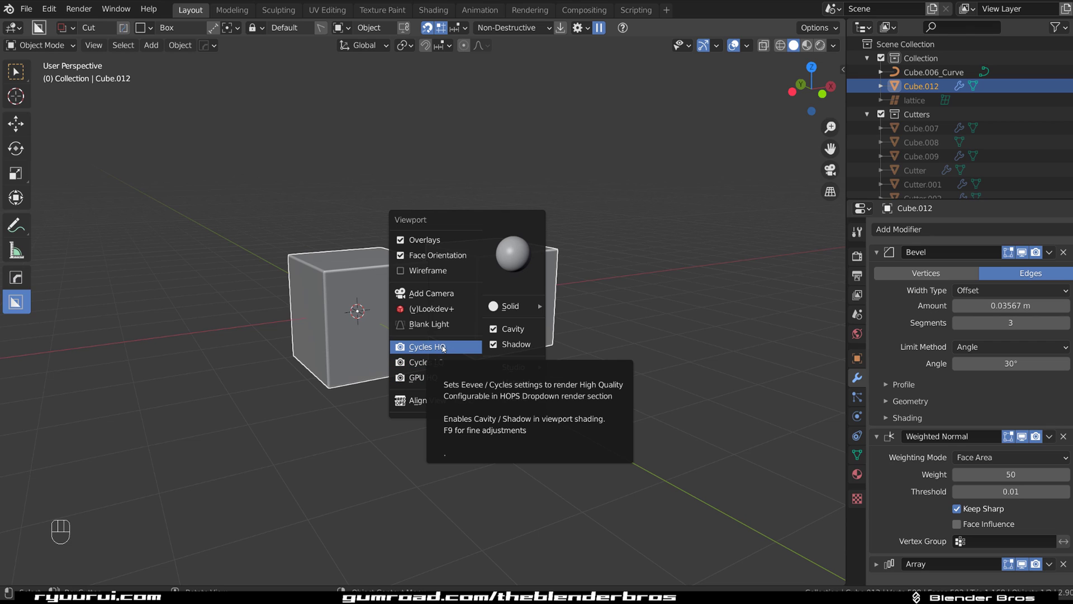
{"action": "left_click", "coordinate": [863, 253]}
{"action": "left_click_drag", "start_coordinate": [998, 235], "coordinate": [1004, 239]}
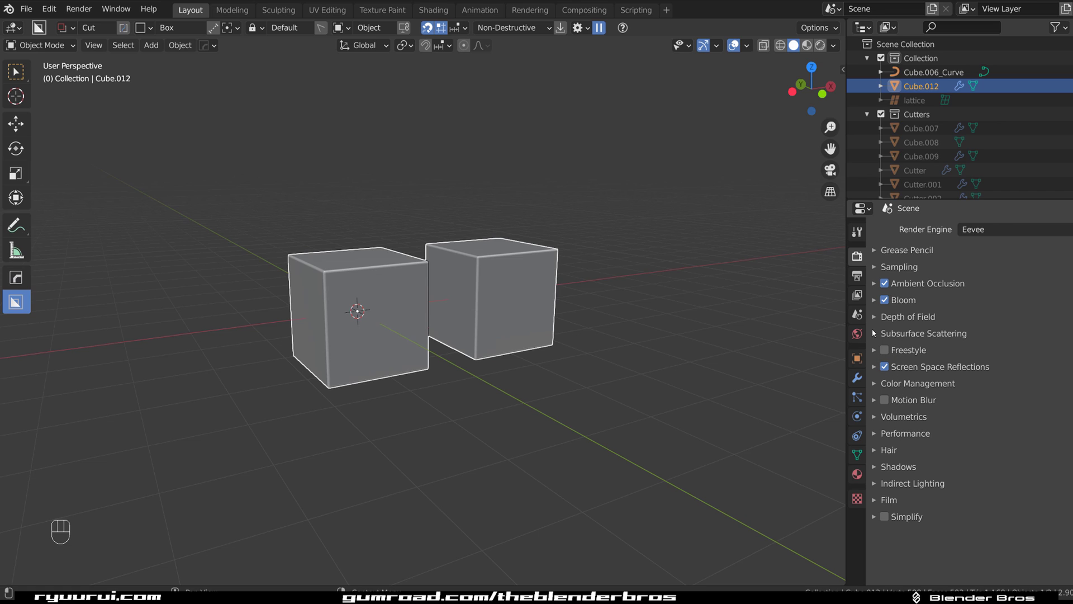
Expand shadow settings and switch the Eevee viewport to low quality via the Alt+V menu.
{"action": "left_click", "coordinate": [881, 469]}
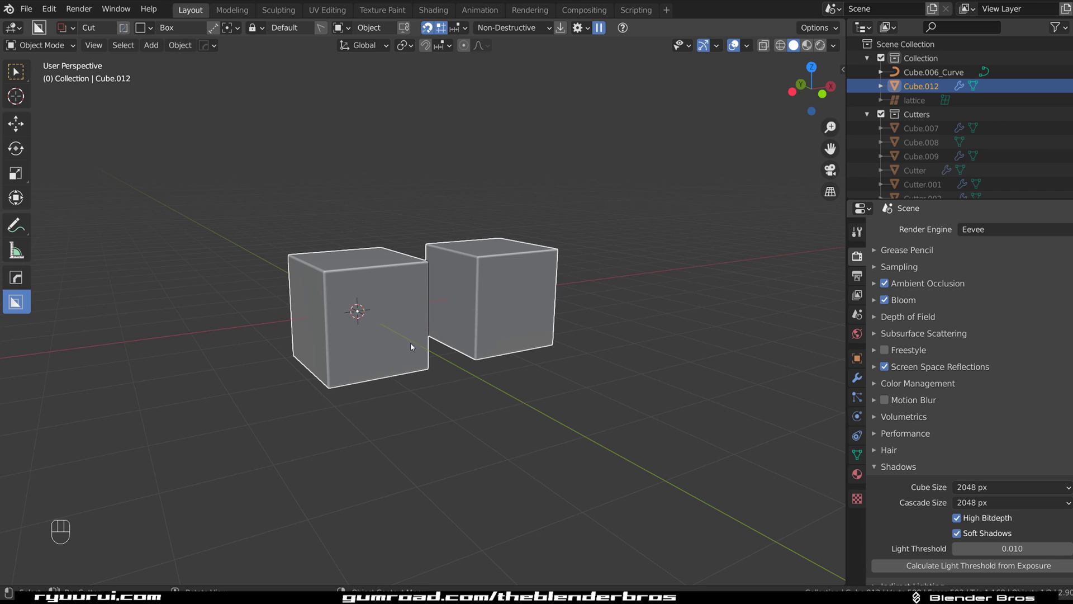
{"action": "key", "text": "q"}
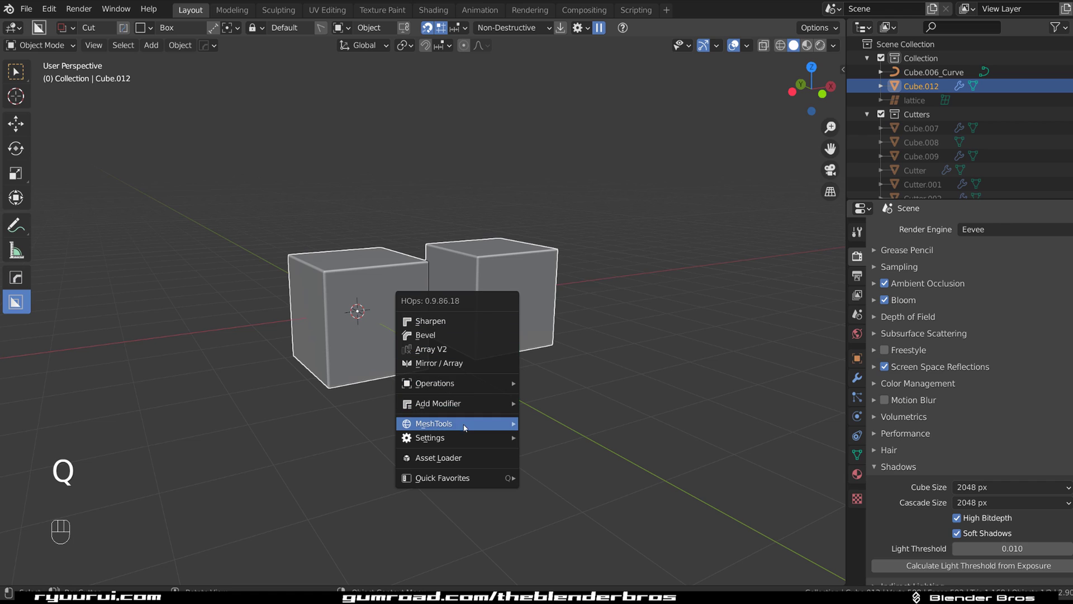
{"action": "key", "text": "alt+v"}
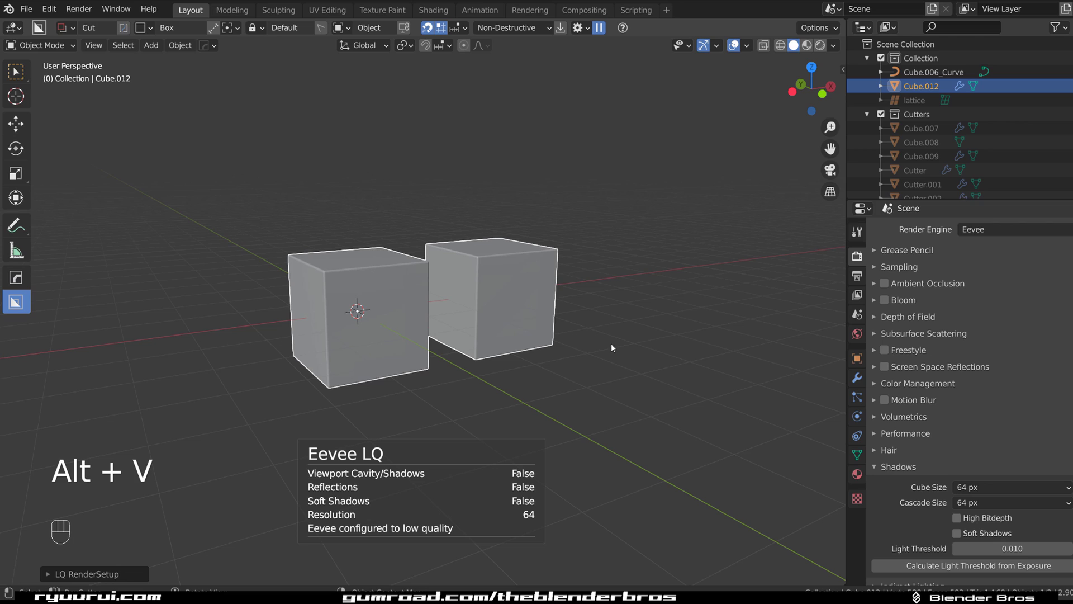
{"action": "key", "text": "alt+v"}
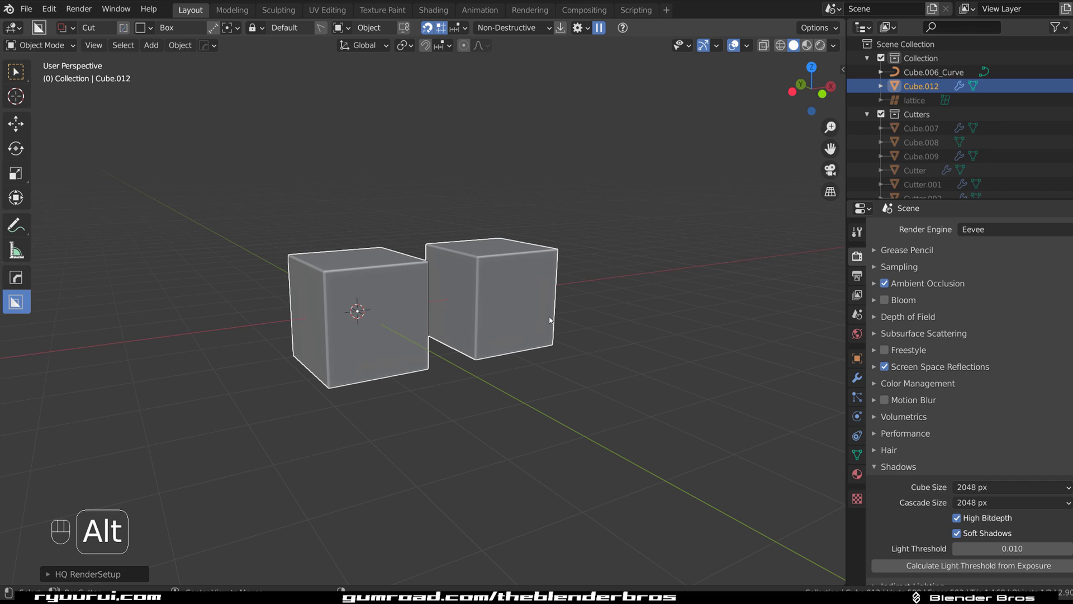
{"action": "key", "text": "alt+v"}
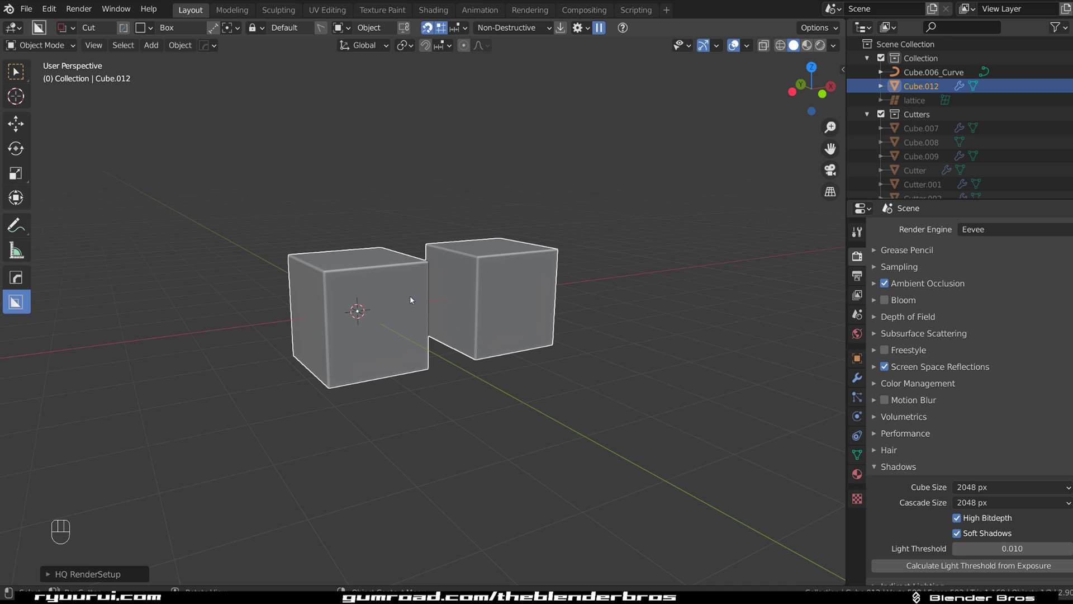
Delete the old cubes and curve, add a fresh cube at the origin and resize it.
{"action": "key", "text": "x"}
{"action": "key", "text": "shift+a"}
{"action": "key", "text": "alt+w"}
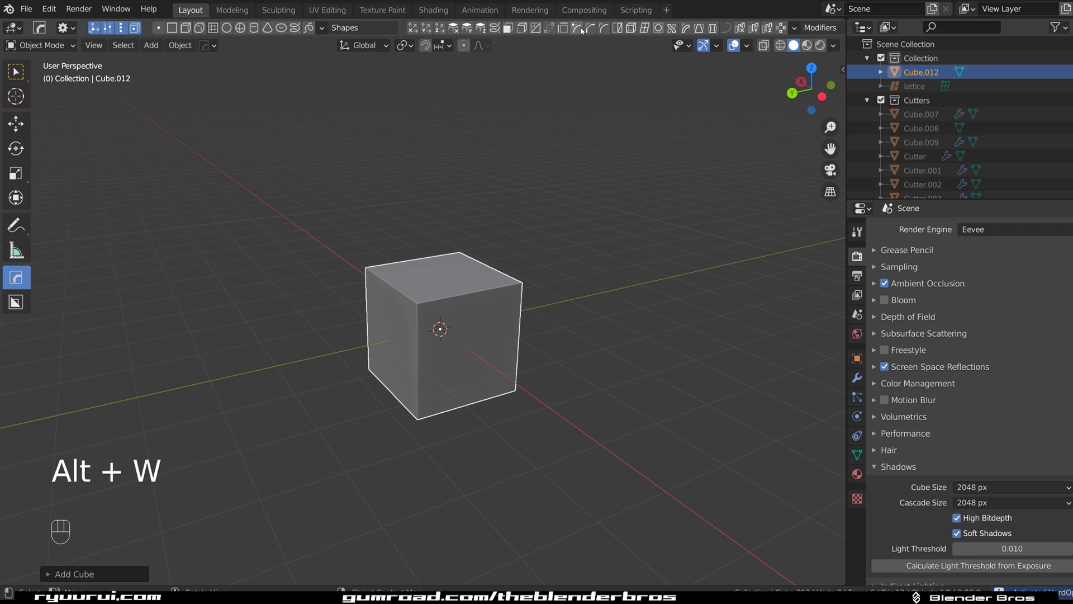
{"action": "left_click", "coordinate": [583, 31]}
{"action": "key", "text": "ctrl+z"}
{"action": "key", "text": "q"}
{"action": "key", "text": "q"}
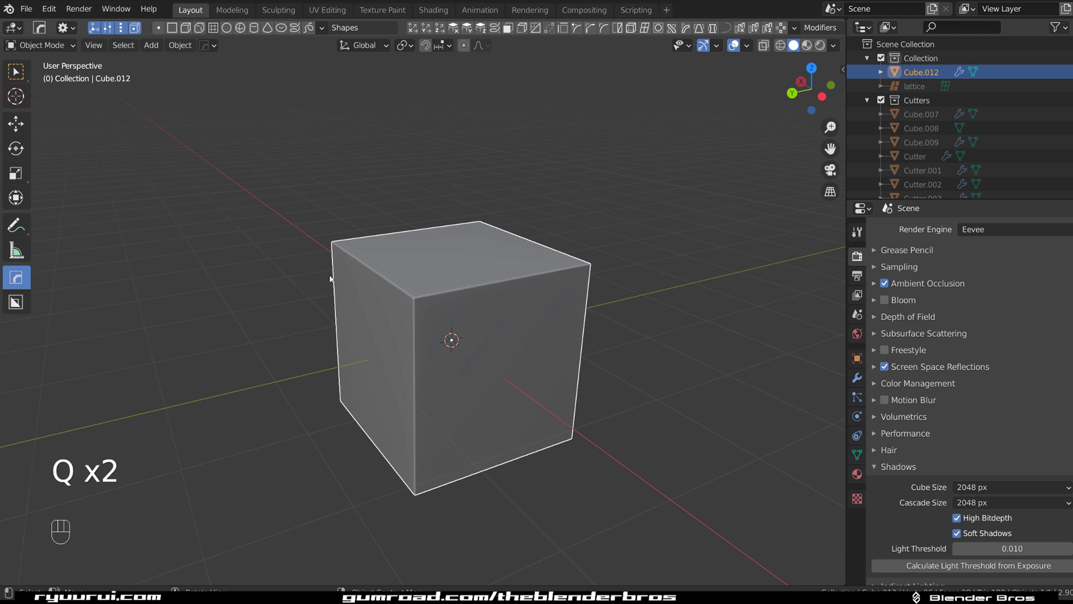
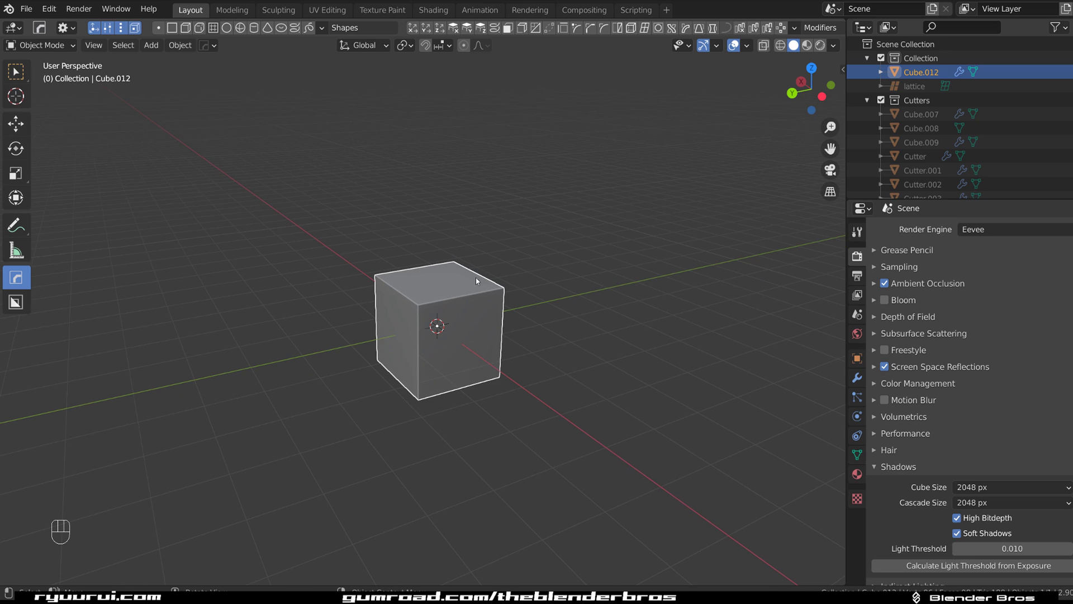
Repeat the new cube radially around the centre with the Hard Ops radial array.
{"action": "left_click", "coordinate": [509, 233]}
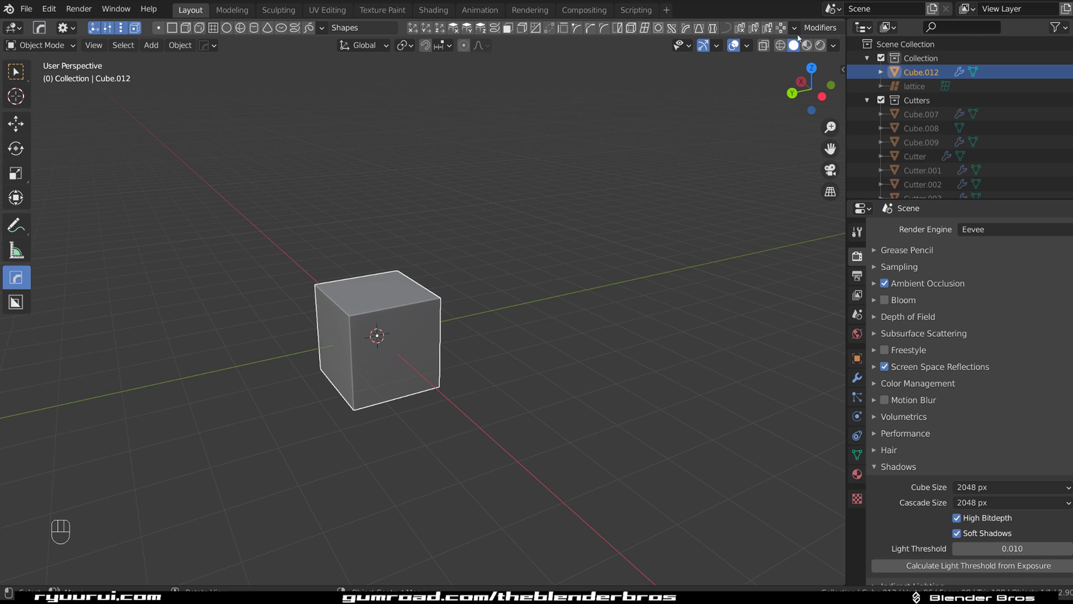
{"action": "left_click", "coordinate": [786, 30]}
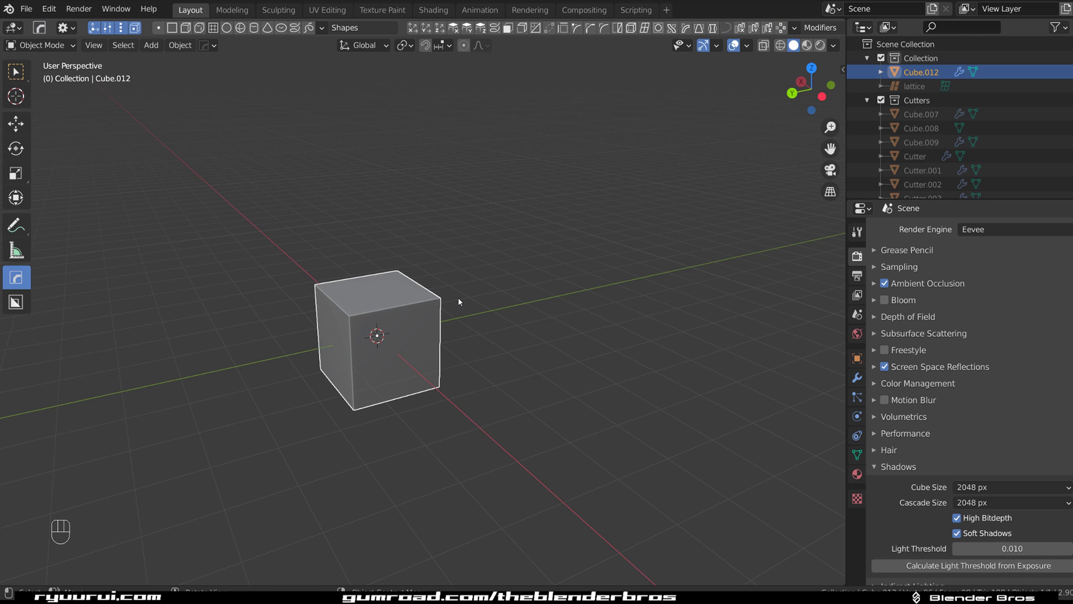
{"action": "key", "text": "g"}
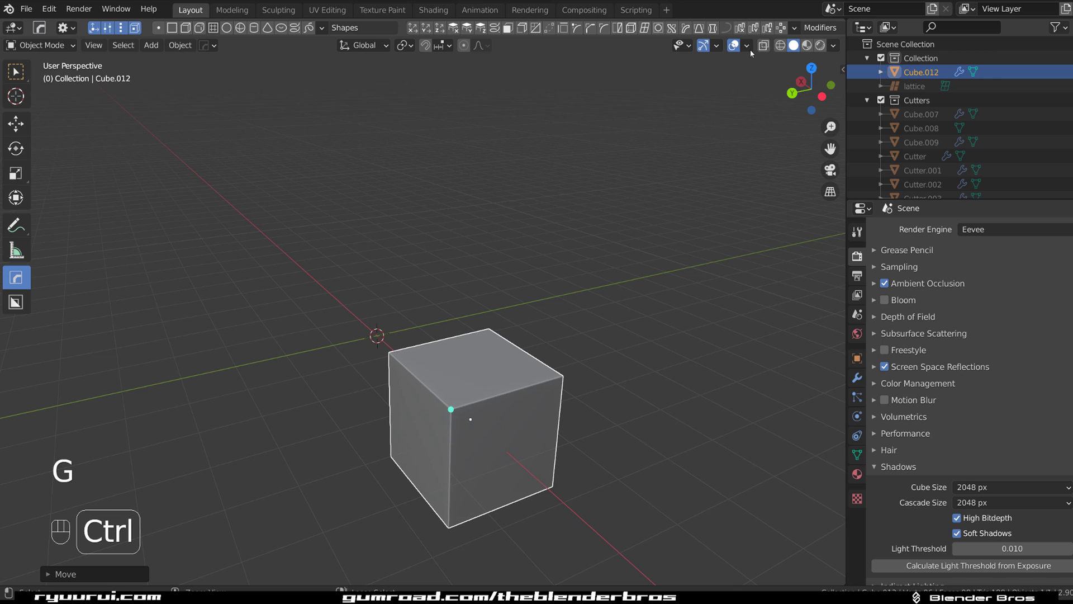
{"action": "left_click", "coordinate": [783, 27]}
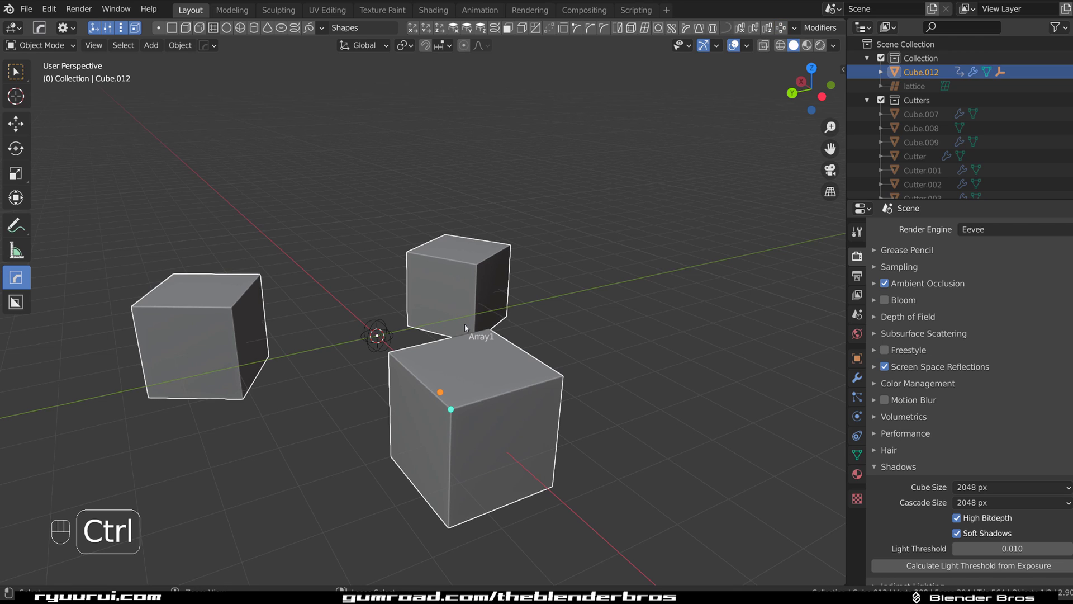
Orbit the view to inspect the radially arrayed cubes.
{"action": "left_click_drag", "start_coordinate": [440, 395], "coordinate": [379, 286]}
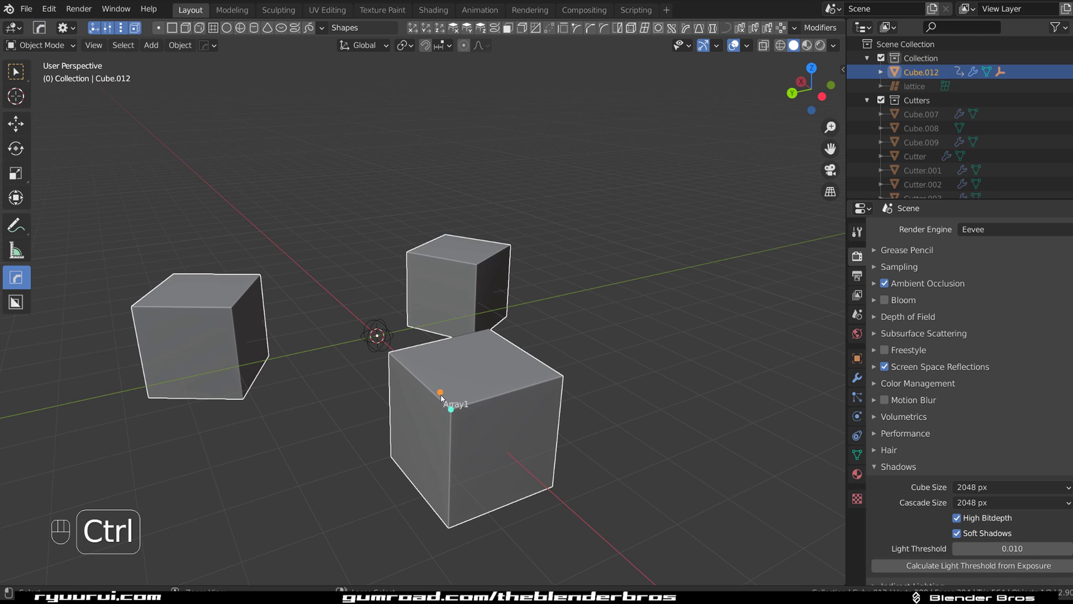
{"action": "left_click_drag", "start_coordinate": [443, 395], "coordinate": [608, 242]}
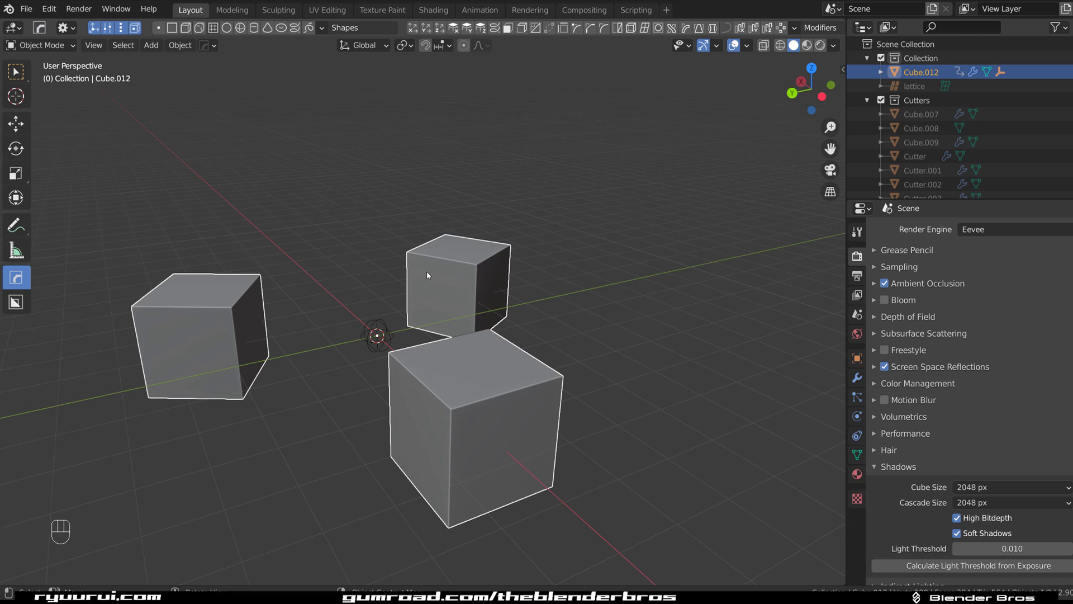
{"action": "left_click_drag", "start_coordinate": [446, 269], "coordinate": [483, 264]}
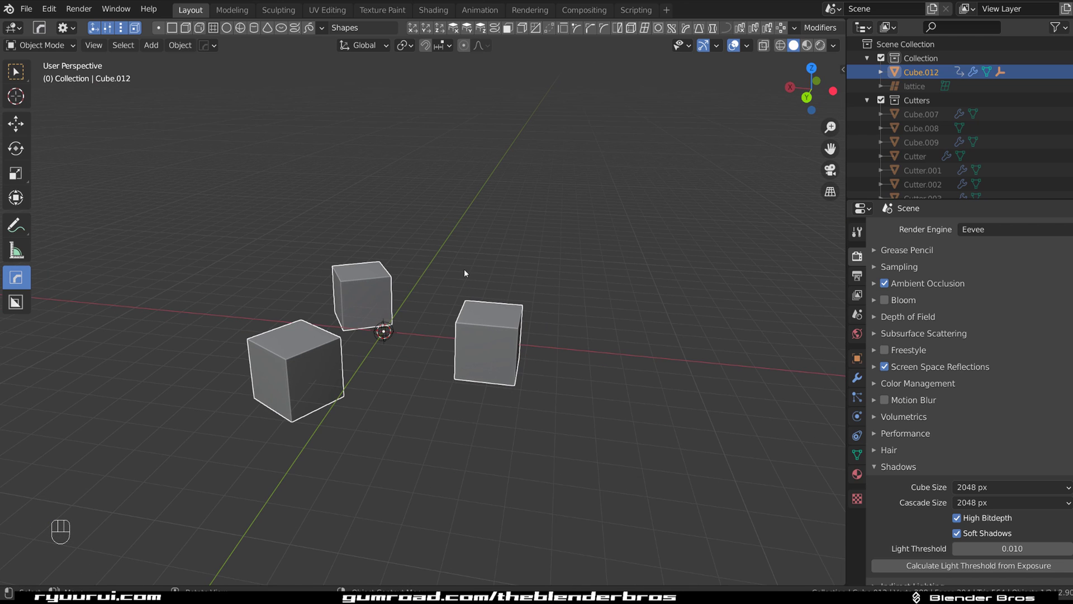
{"action": "left_click_drag", "start_coordinate": [501, 334], "coordinate": [495, 308]}
{"action": "middle_click", "coordinate": [450, 291]}
{"action": "middle_click", "coordinate": [451, 292]}
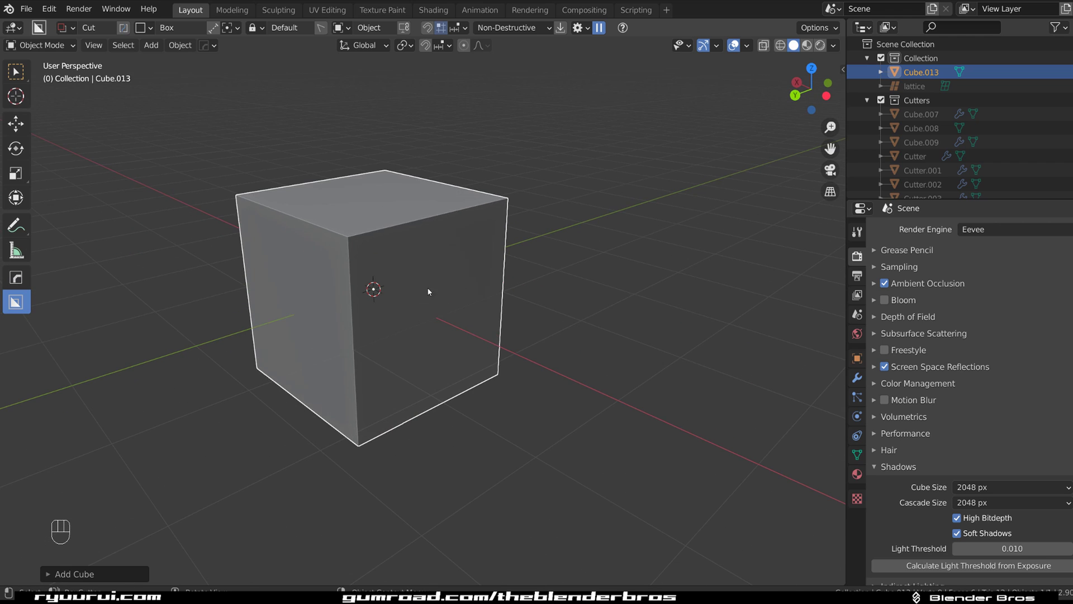
Add two edge loops across the cube and bevel one corner vertex into a triangular facet.
{"action": "key", "text": "Tab"}
{"action": "key", "text": "ctrl+r"}
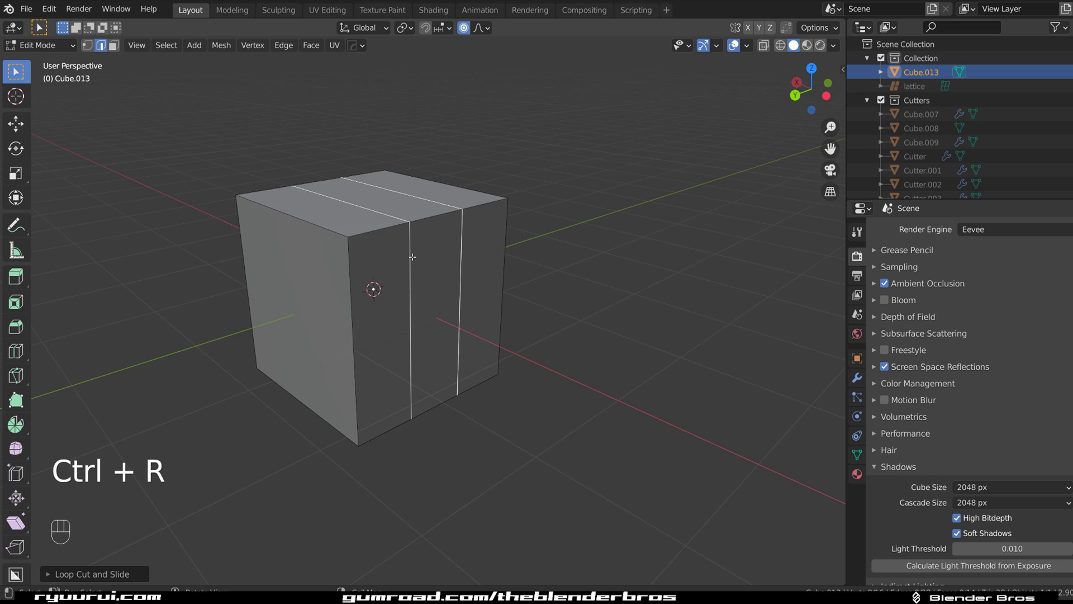
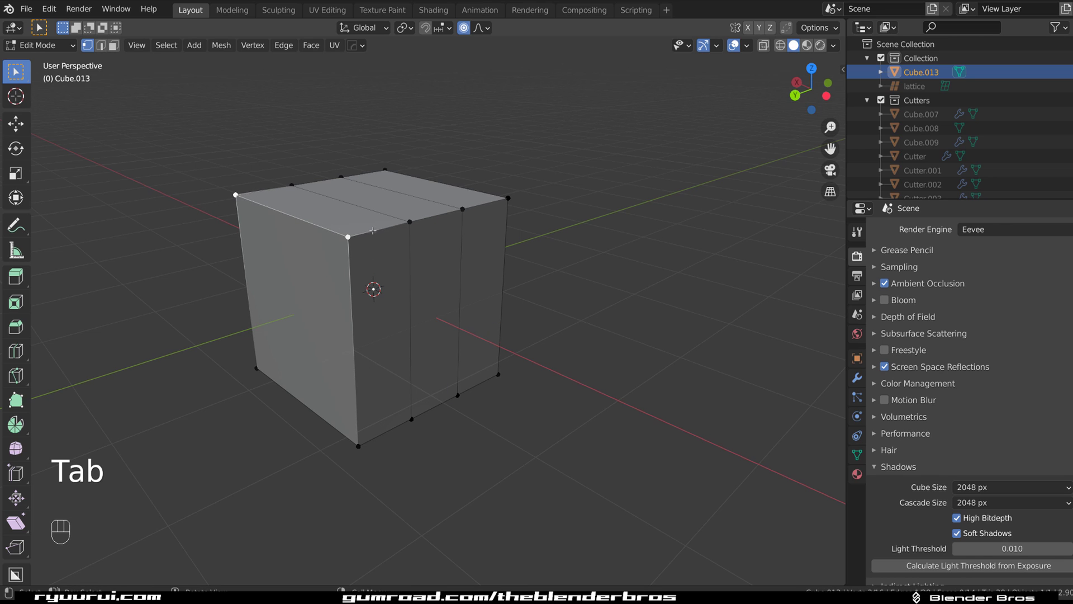
{"action": "key", "text": "ctrl+shift+b"}
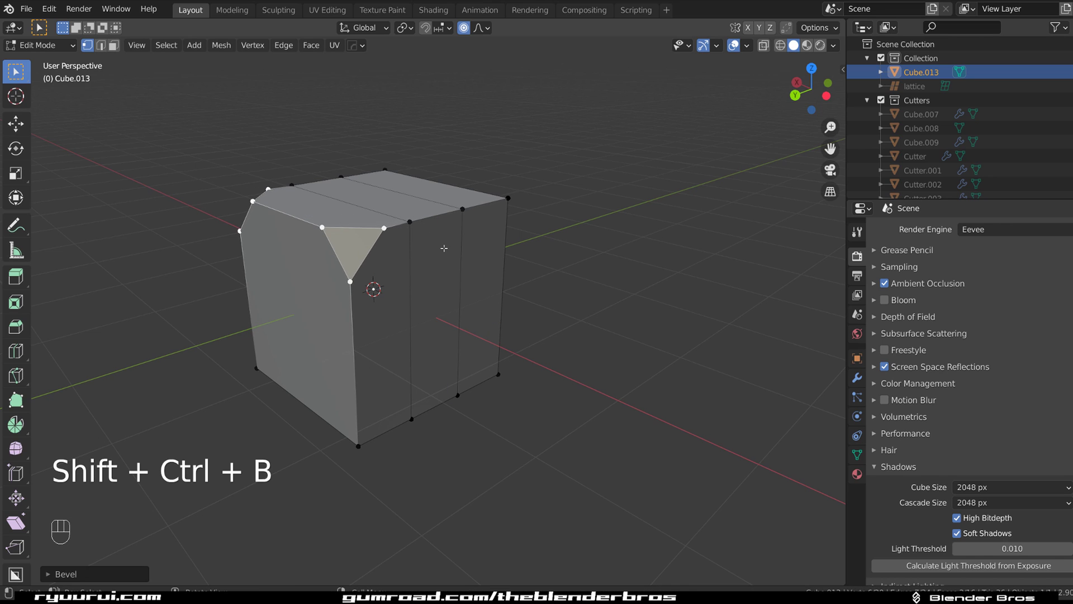
{"action": "key", "text": "Tab"}
{"action": "left_click_drag", "start_coordinate": [404, 347], "coordinate": [469, 312]}
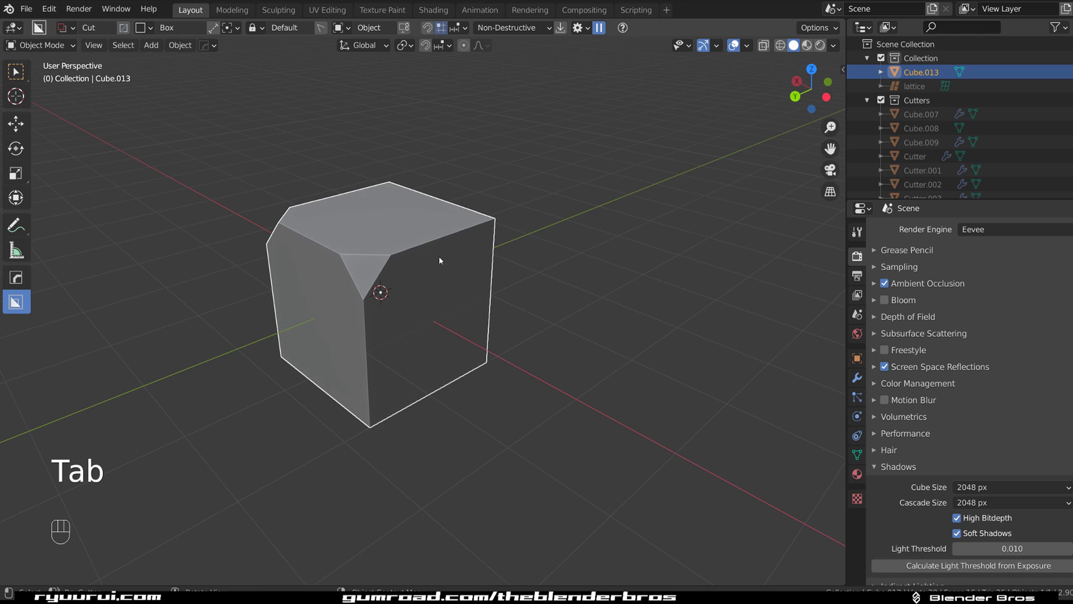
{"action": "left_click", "coordinate": [389, 330]}
{"action": "left_click", "coordinate": [410, 317]}
{"action": "middle_click", "coordinate": [410, 317]}
Align the view to the bevelled corner face and bring up the viewport options menu.
{"action": "key", "text": "Tab"}
{"action": "key", "text": "shift+KP_7"}
{"action": "key", "text": "KP_5"}
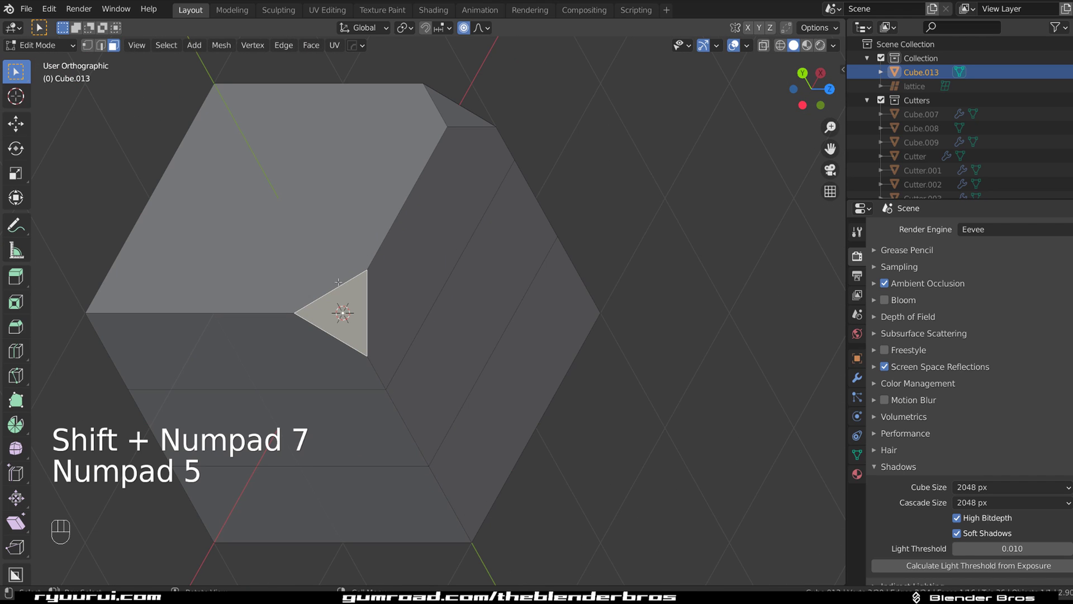
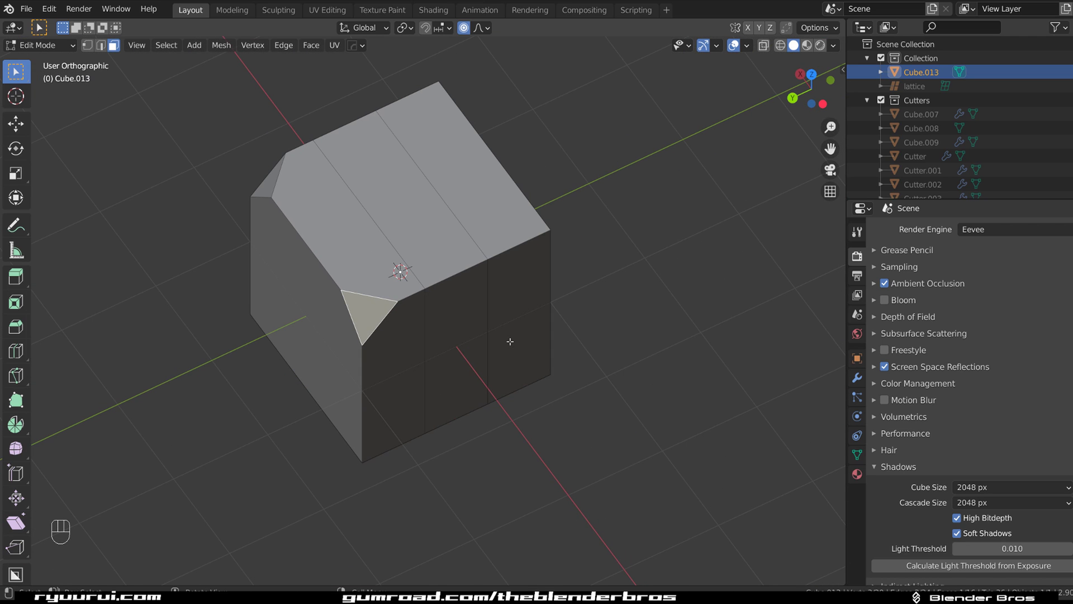
{"action": "key", "text": "ctrl+q"}
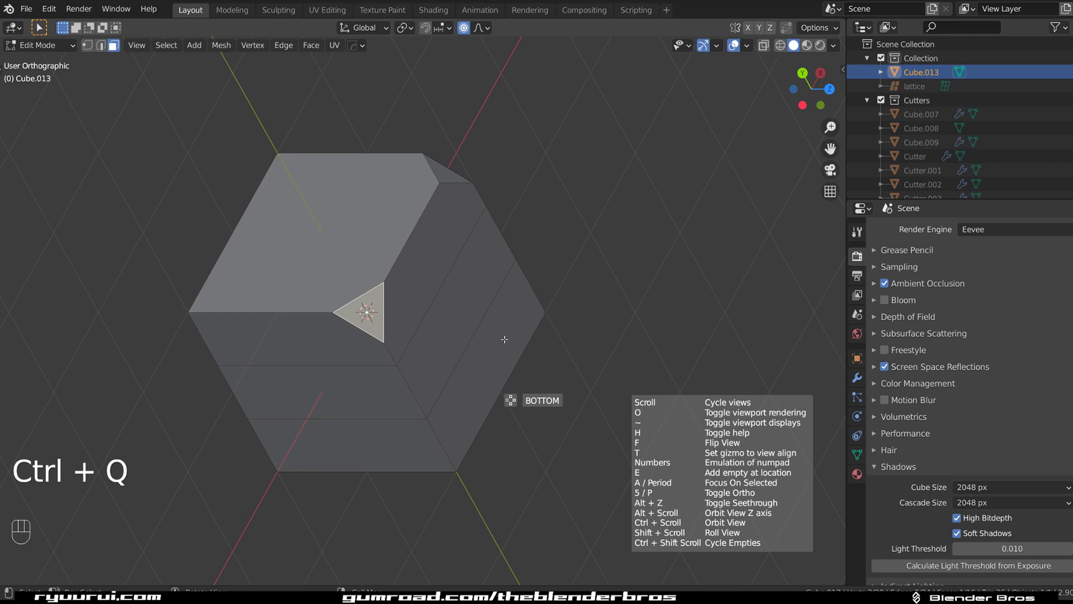
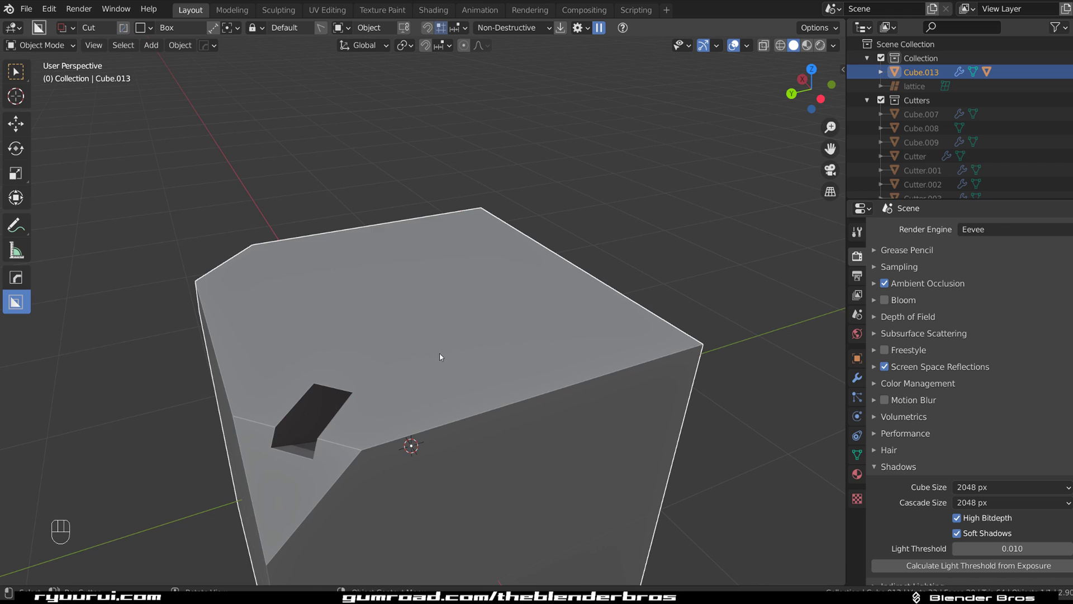
Box-cut a rectangular notch into the top face and bevel the cube's edges with Hard Ops.
{"action": "left_click_drag", "start_coordinate": [439, 340], "coordinate": [460, 300]}
{"action": "left_click", "coordinate": [451, 328]}
{"action": "key", "text": "q"}
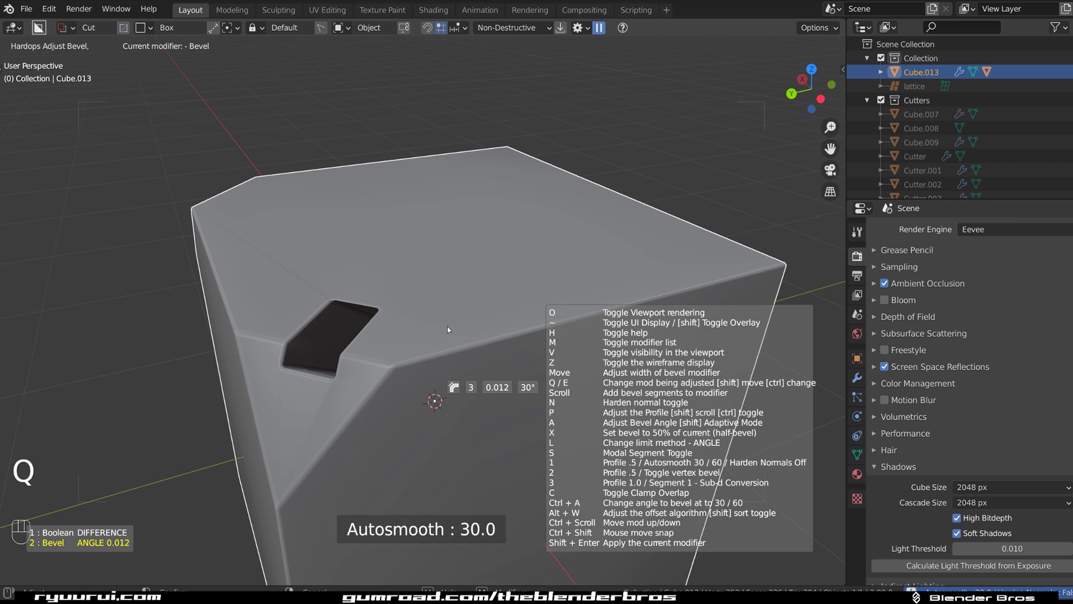
{"action": "key", "text": "q"}
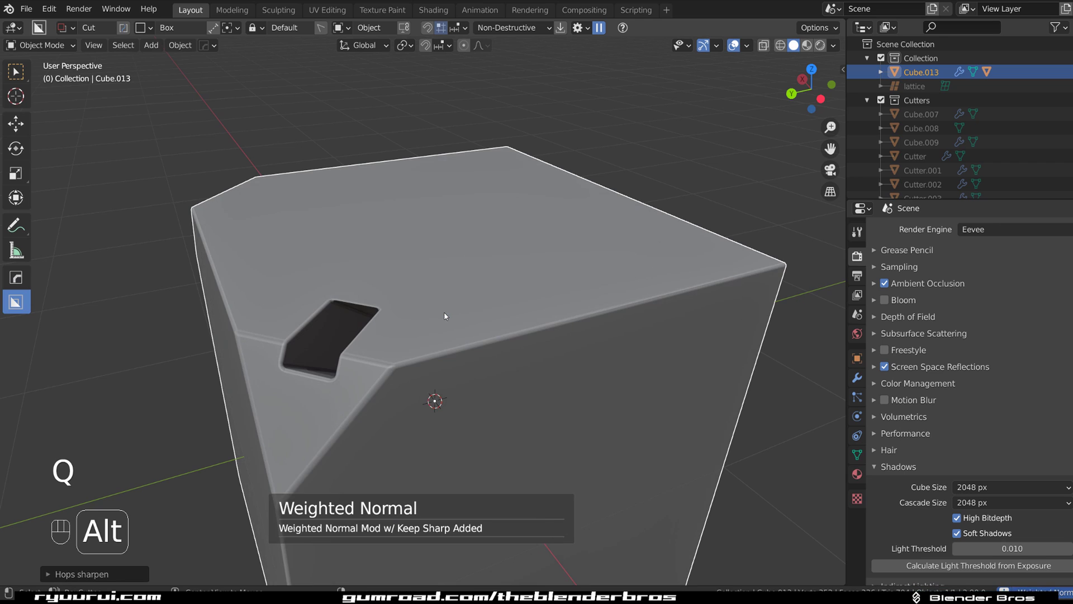
{"action": "left_click_drag", "start_coordinate": [421, 328], "coordinate": [494, 312]}
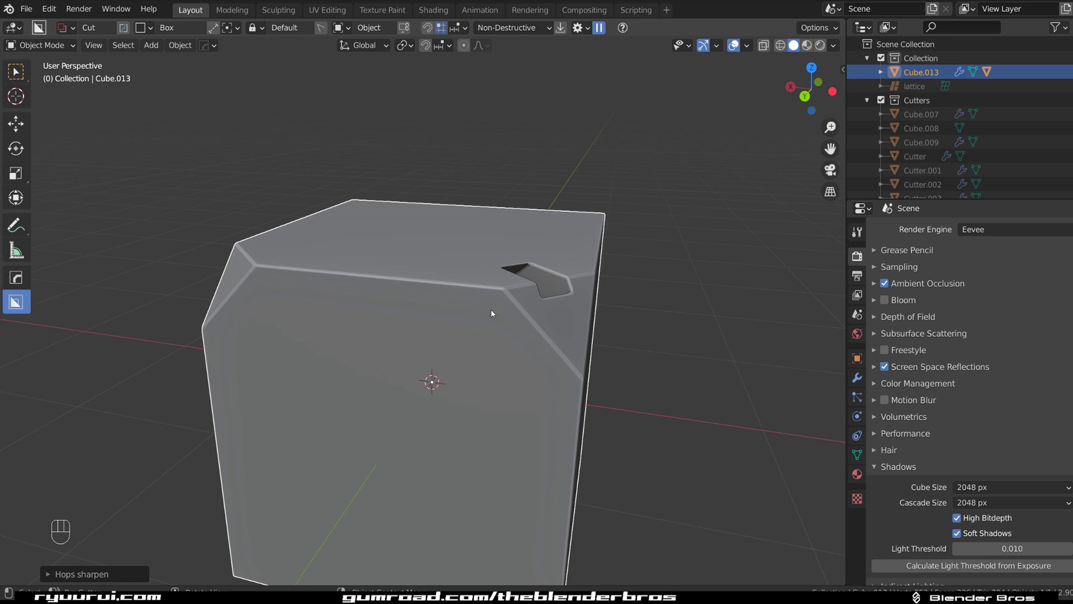